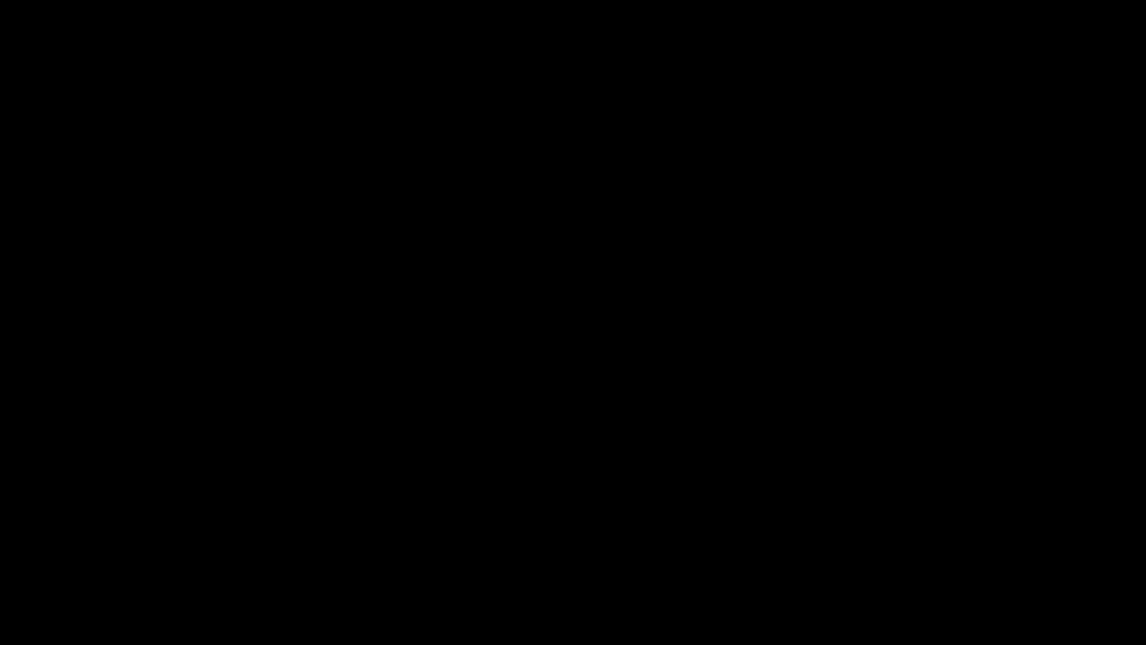
Orbit and zoom around the house to frame the spot for the new plane.
{"action": "scroll", "scroll_direction": "up", "scroll_amount": 3}
{"action": "scroll", "scroll_direction": "up", "scroll_amount": 3}
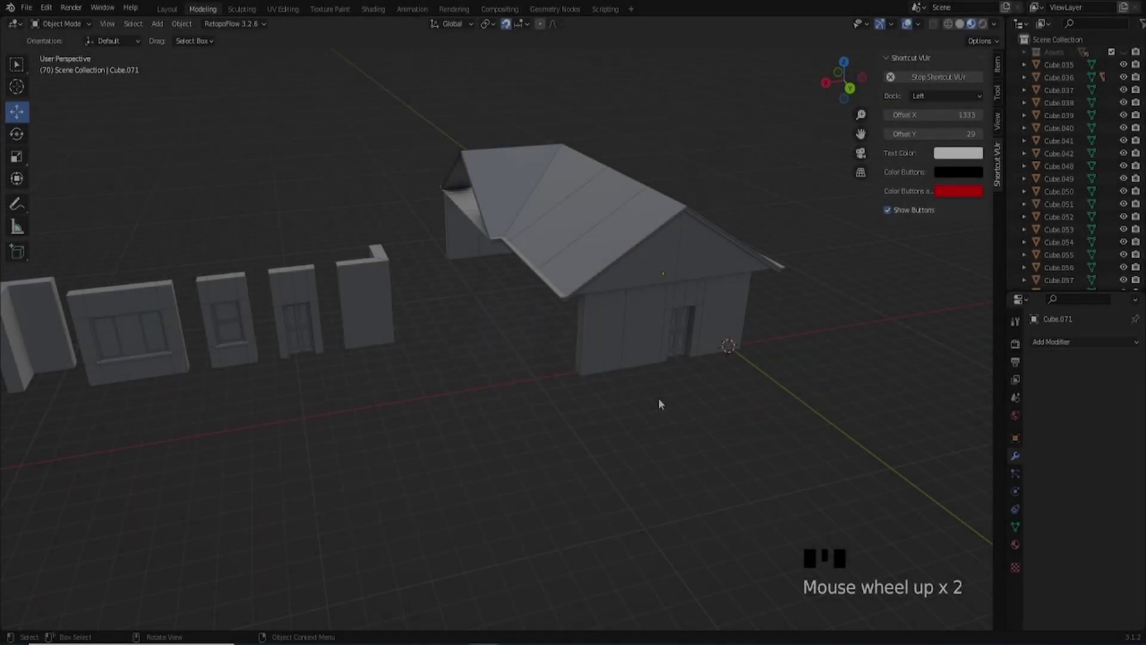
{"action": "scroll", "scroll_direction": "down", "scroll_amount": 3}
{"action": "left_click_drag", "start_coordinate": [647, 412], "coordinate": [789, 533]}
{"action": "left_click_drag", "start_coordinate": [761, 535], "coordinate": [778, 519]}
{"action": "scroll", "scroll_direction": "up", "scroll_amount": 3}
Add a plane at the 3D cursor and drag it out beside the house.
{"action": "key", "text": "shift+a"}
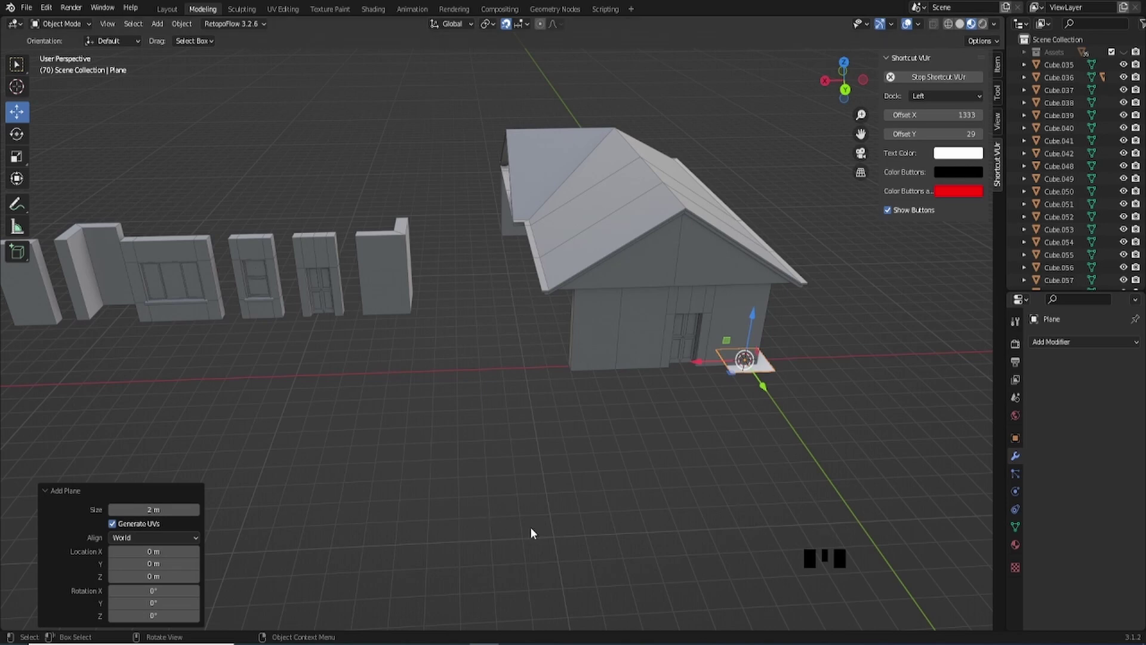
{"action": "left_click_drag", "start_coordinate": [504, 495], "coordinate": [81, 494]}
{"action": "left_click", "coordinate": [333, 493]}
{"action": "left_click_drag", "start_coordinate": [787, 409], "coordinate": [773, 372]}
{"action": "left_click_drag", "start_coordinate": [773, 372], "coordinate": [774, 387]}
{"action": "left_click_drag", "start_coordinate": [627, 310], "coordinate": [521, 376]}
{"action": "scroll", "scroll_direction": "down", "scroll_amount": 3}
{"action": "left_click_drag", "start_coordinate": [496, 361], "coordinate": [528, 368]}
{"action": "scroll", "scroll_direction": "up", "scroll_amount": 3}
Pull the wall pieces away from the house into their own row.
{"action": "left_click_drag", "start_coordinate": [527, 369], "coordinate": [383, 353]}
{"action": "left_click", "coordinate": [382, 353]}
{"action": "left_click", "coordinate": [571, 327]}
{"action": "left_click_drag", "start_coordinate": [636, 348], "coordinate": [641, 389]}
{"action": "left_click_drag", "start_coordinate": [616, 404], "coordinate": [513, 216]}
{"action": "left_click", "coordinate": [513, 216]}
{"action": "left_click_drag", "start_coordinate": [611, 312], "coordinate": [504, 316]}
{"action": "left_click_drag", "start_coordinate": [506, 319], "coordinate": [529, 328]}
{"action": "scroll", "scroll_direction": "down", "scroll_amount": 3}
{"action": "left_click_drag", "start_coordinate": [534, 339], "coordinate": [529, 318]}
{"action": "scroll", "scroll_direction": "up", "scroll_amount": 3}
Separate the roof pieces and stack them into a column of roof variants.
{"action": "left_click_drag", "start_coordinate": [559, 413], "coordinate": [578, 354]}
{"action": "left_click", "coordinate": [578, 354]}
{"action": "left_click_drag", "start_coordinate": [546, 344], "coordinate": [540, 360]}
{"action": "left_click", "coordinate": [461, 304]}
{"action": "left_click_drag", "start_coordinate": [536, 345], "coordinate": [516, 329]}
{"action": "scroll", "scroll_direction": "down", "scroll_amount": 3}
{"action": "left_click_drag", "start_coordinate": [524, 330], "coordinate": [693, 456]}
{"action": "left_click", "coordinate": [694, 456]}
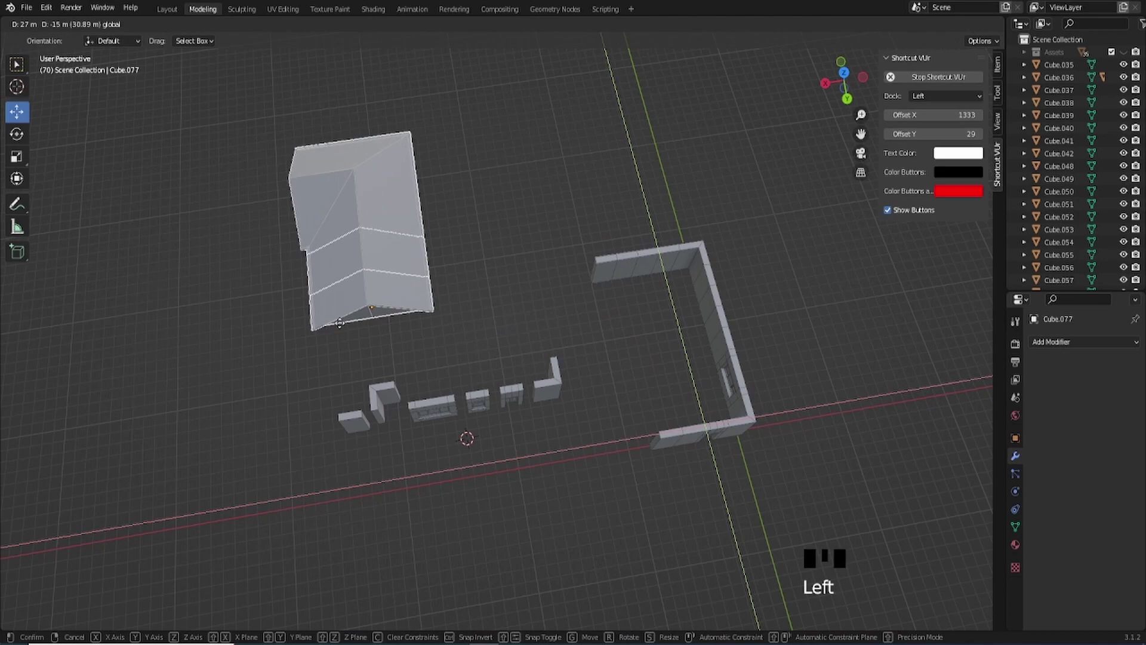
{"action": "left_click_drag", "start_coordinate": [280, 309], "coordinate": [739, 127]}
{"action": "scroll", "scroll_direction": "down", "scroll_amount": 3}
Tidy the spacing of the remaining pieces, then duplicate the top roof piece in place.
{"action": "left_click", "coordinate": [668, 337]}
{"action": "scroll", "scroll_direction": "up", "scroll_amount": 3}
{"action": "left_click", "coordinate": [640, 264]}
{"action": "left_click", "coordinate": [700, 262]}
{"action": "left_click", "coordinate": [595, 202]}
{"action": "left_click", "coordinate": [698, 259]}
{"action": "left_click_drag", "start_coordinate": [592, 251], "coordinate": [549, 269]}
{"action": "left_click", "coordinate": [549, 269]}
{"action": "left_click_drag", "start_coordinate": [503, 252], "coordinate": [403, 204]}
{"action": "left_click", "coordinate": [404, 203]}
{"action": "left_click_drag", "start_coordinate": [607, 298], "coordinate": [559, 282]}
{"action": "key", "text": "shift+d"}
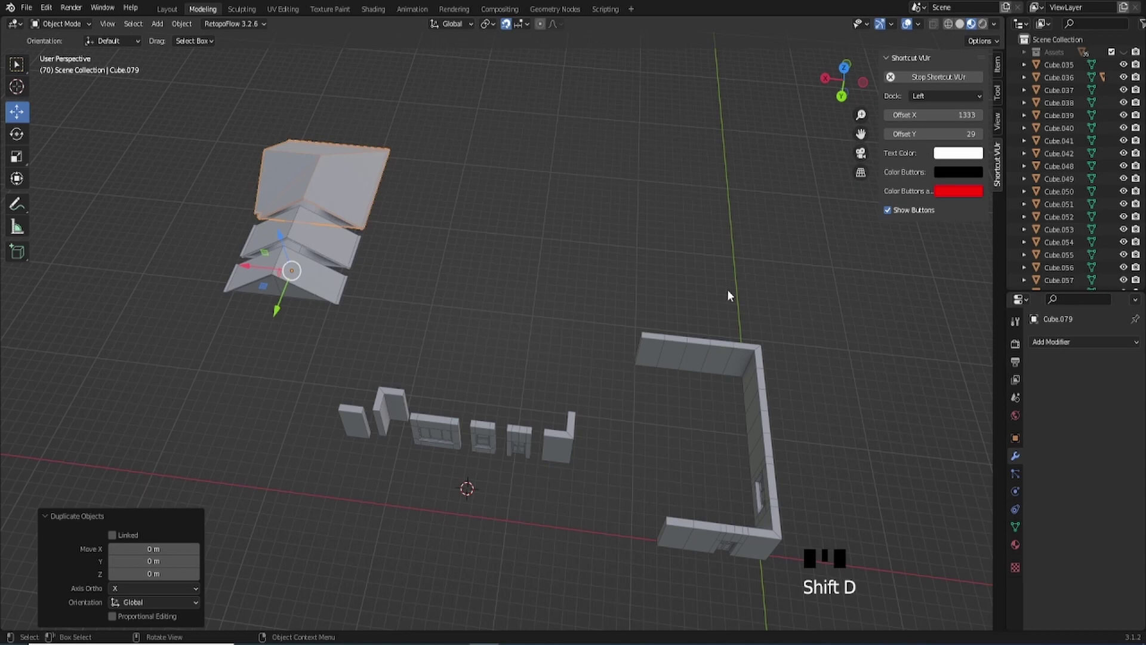
Clear the roof copy's location so it snaps to the world origin.
{"action": "key", "text": "alt+g"}
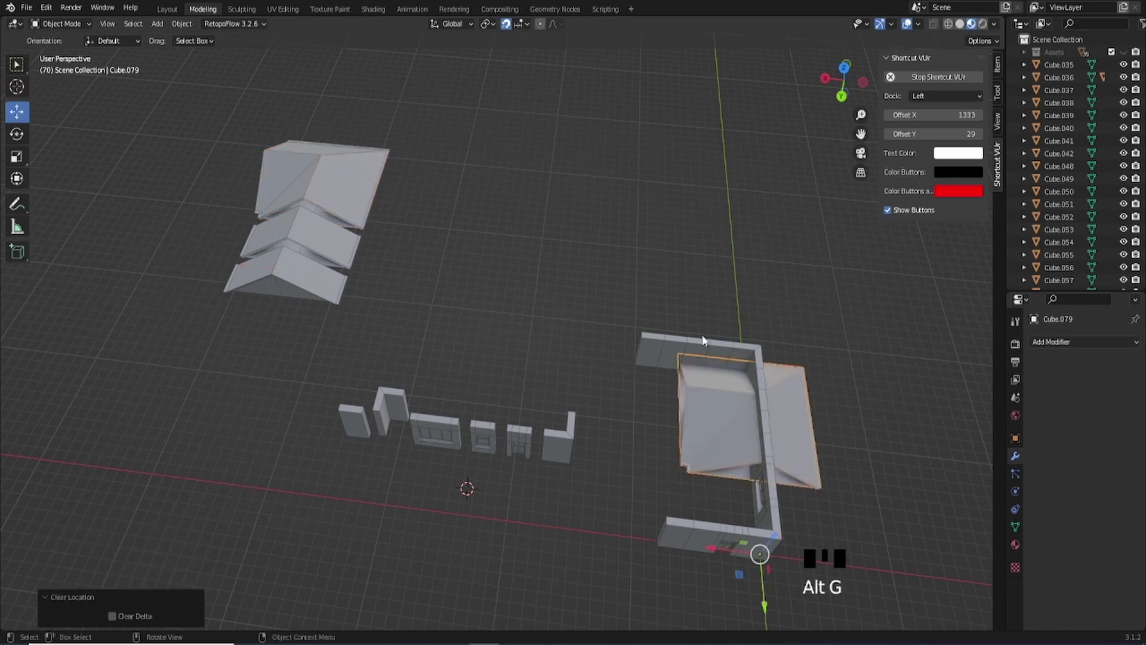
{"action": "scroll", "scroll_direction": "down", "scroll_amount": 3}
{"action": "left_click_drag", "start_coordinate": [629, 443], "coordinate": [675, 471]}
{"action": "scroll", "scroll_direction": "up", "scroll_amount": 3}
{"action": "left_click_drag", "start_coordinate": [718, 450], "coordinate": [594, 411]}
{"action": "left_click", "coordinate": [594, 411]}
{"action": "scroll", "scroll_direction": "down", "scroll_amount": 3}
{"action": "left_click_drag", "start_coordinate": [645, 284], "coordinate": [575, 380]}
Frame the roof copy in the viewport and enter Edit Mode on its mesh.
{"action": "scroll", "scroll_direction": "up", "scroll_amount": 3}
{"action": "left_click_drag", "start_coordinate": [597, 362], "coordinate": [538, 423]}
{"action": "scroll", "scroll_direction": "down", "scroll_amount": 3}
{"action": "left_click_drag", "start_coordinate": [530, 411], "coordinate": [606, 420]}
{"action": "scroll", "scroll_direction": "up", "scroll_amount": 3}
{"action": "middle_click", "coordinate": [606, 400]}
{"action": "scroll", "scroll_direction": "up", "scroll_amount": 3}
{"action": "left_click_drag", "start_coordinate": [937, 33], "coordinate": [616, 387]}
{"action": "key", "text": "Tab"}
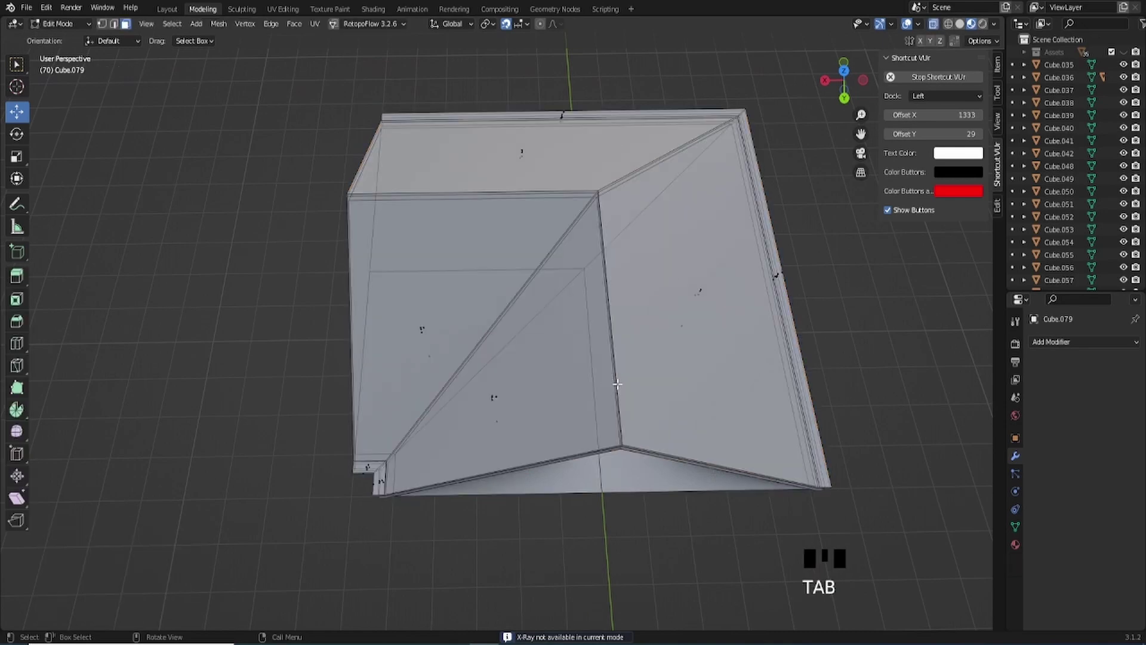
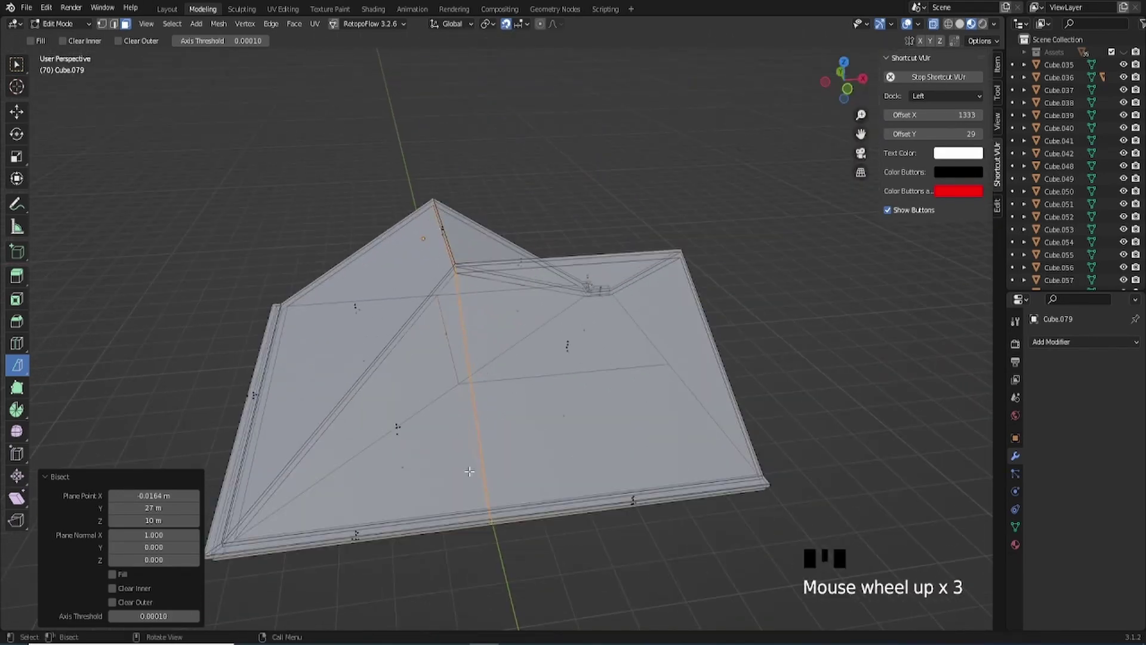
View the bisected roof copy straight from above to pick the half to delete.
{"action": "scroll", "scroll_direction": "down", "scroll_amount": 3}
{"action": "left_click", "coordinate": [849, 65]}
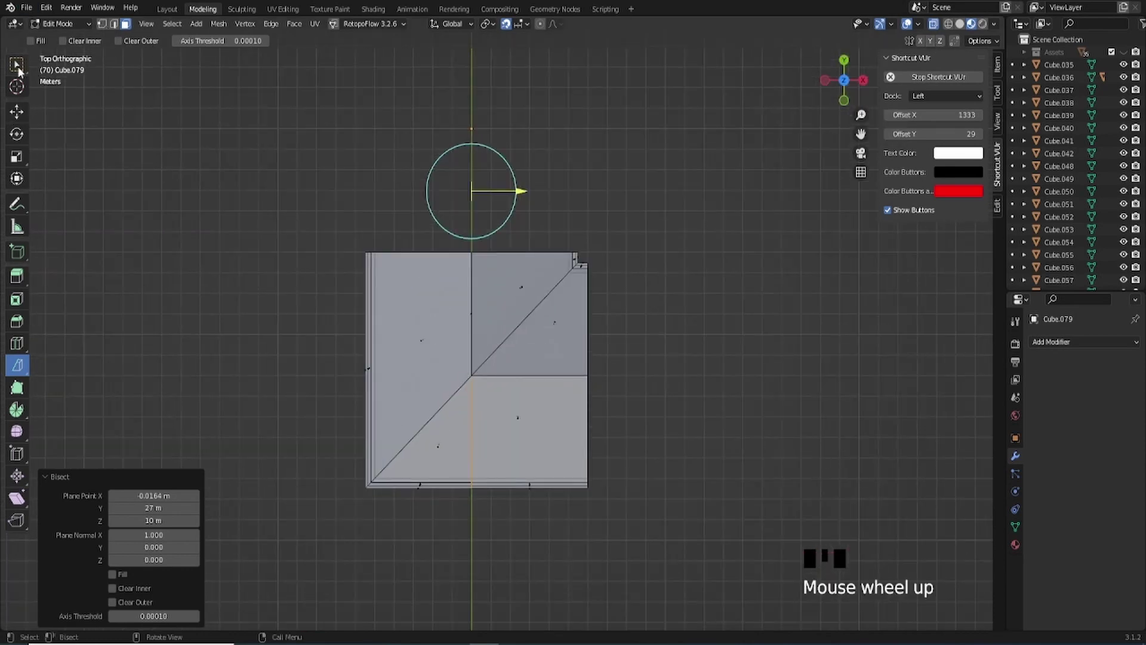
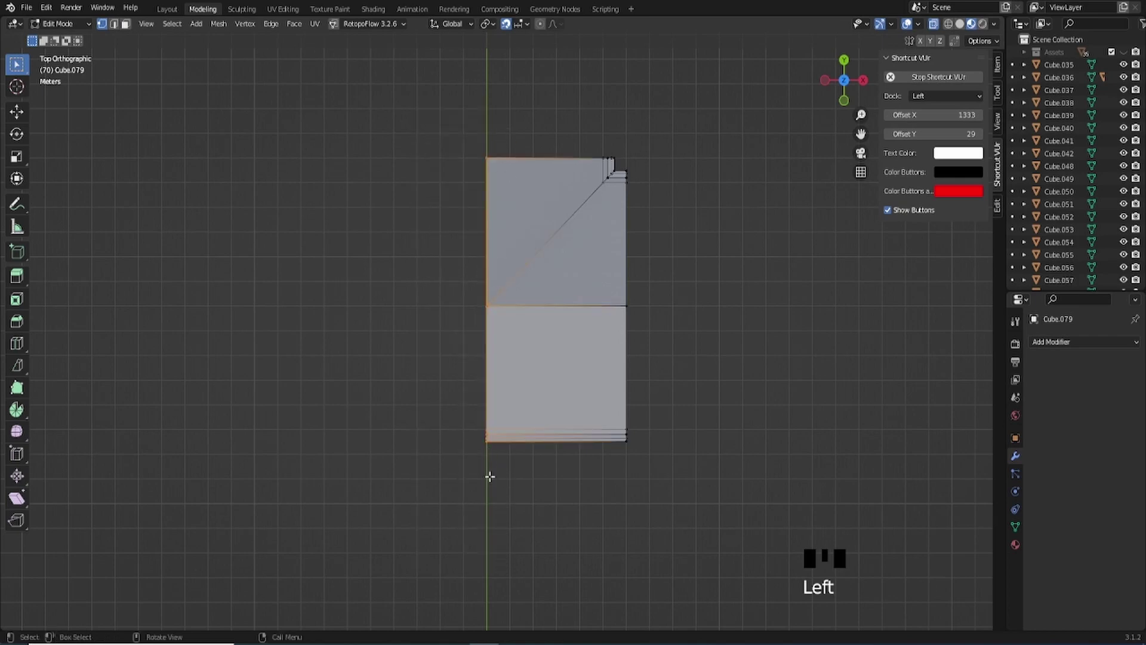
Flip the half roof along X, return to Object Mode and give it a Mirror modifier.
{"action": "scroll", "scroll_direction": "up", "scroll_amount": 3}
{"action": "scroll", "scroll_direction": "down", "scroll_amount": 3}
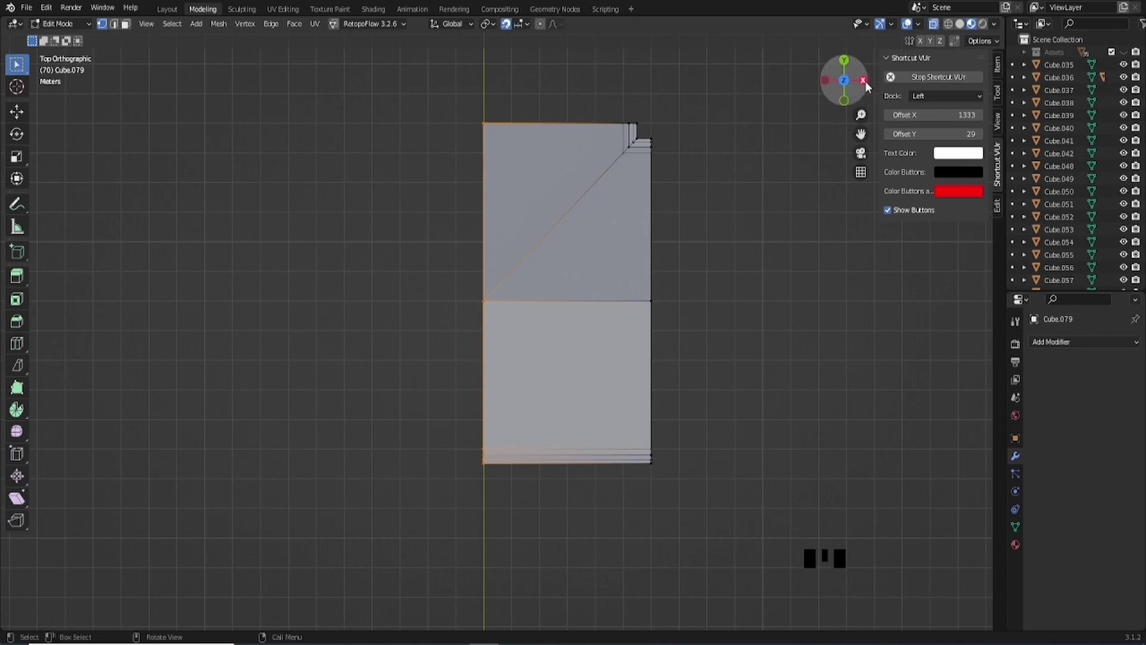
{"action": "key", "text": "s"}
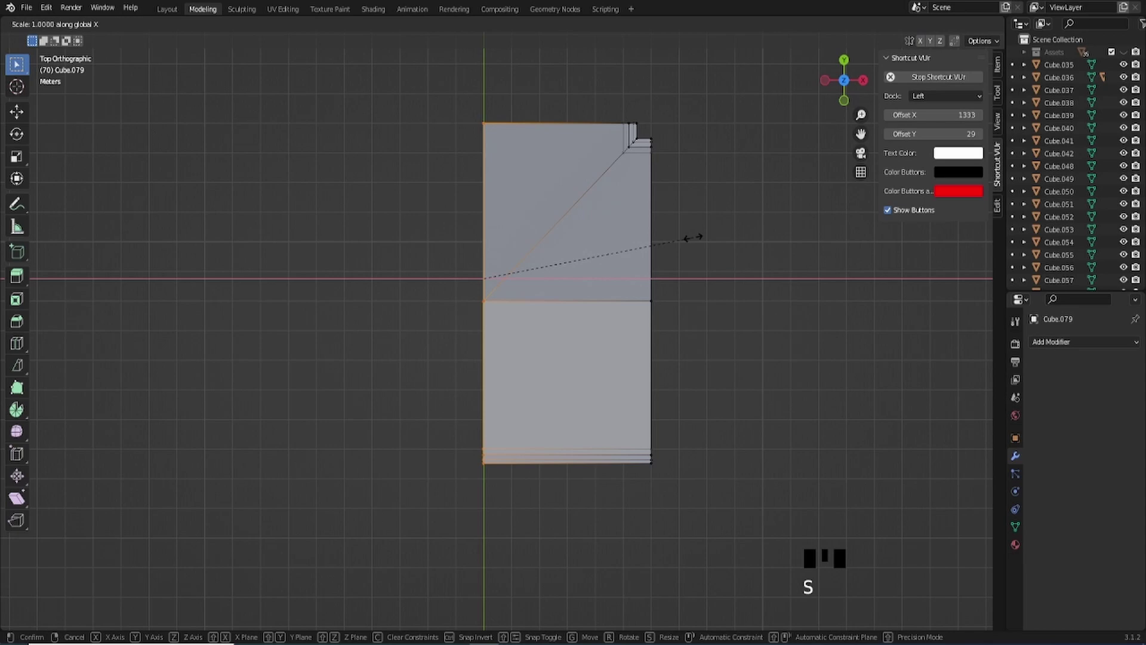
{"action": "key", "text": "Tab"}
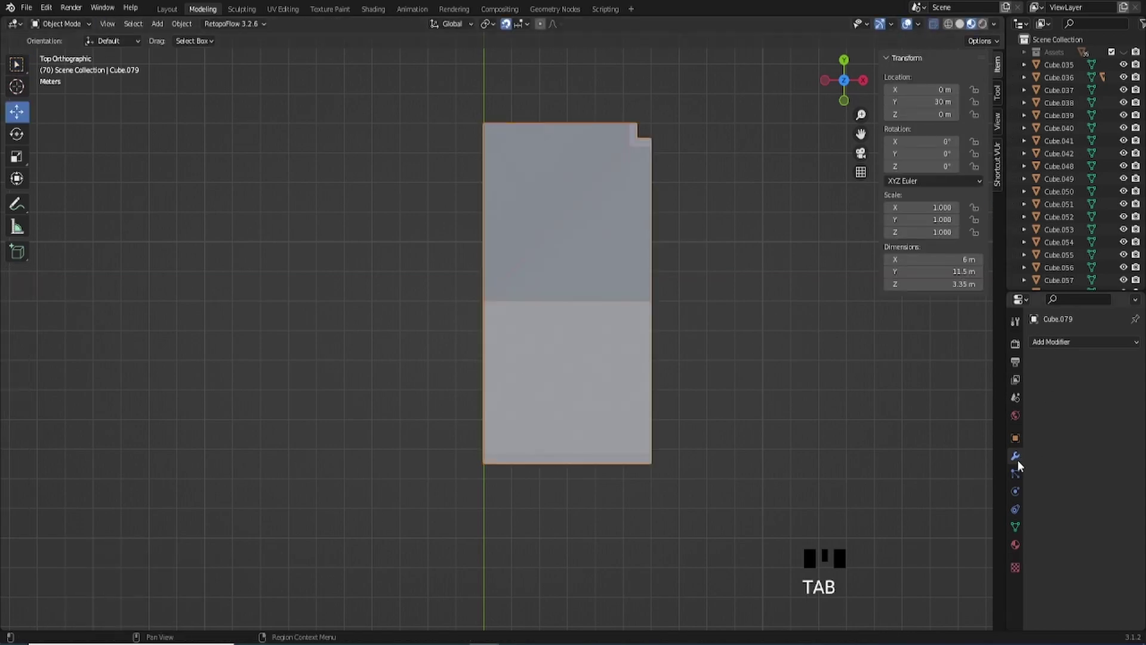
{"action": "left_click_drag", "start_coordinate": [938, 27], "coordinate": [1022, 457]}
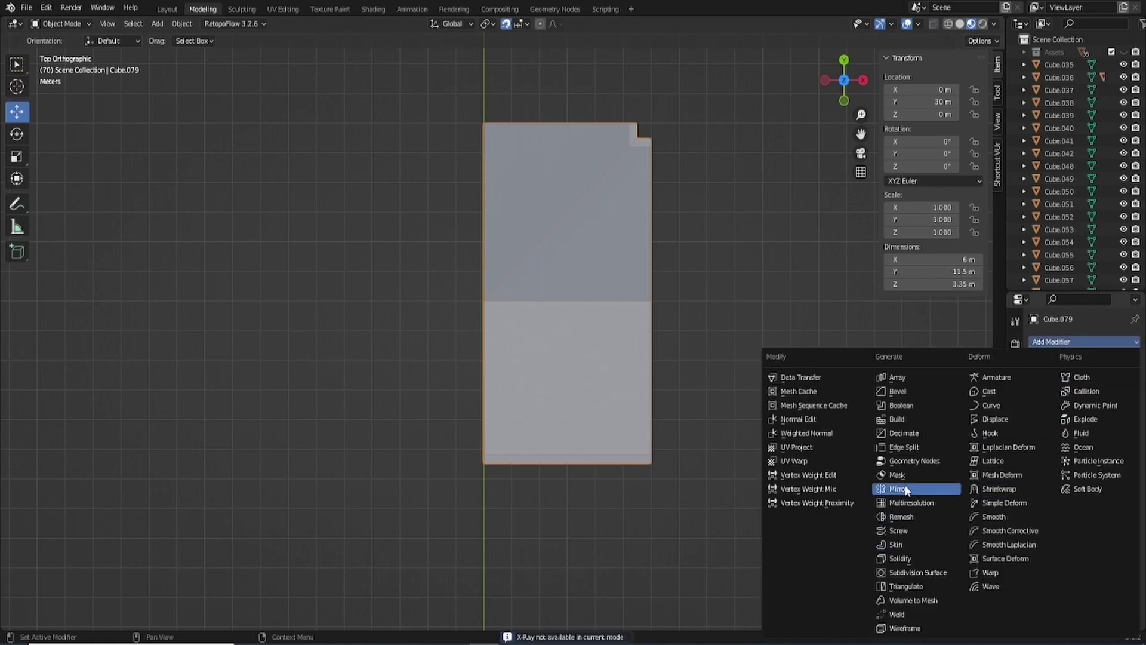
{"action": "left_click", "coordinate": [910, 489]}
Move the mirrored corner roof across the scene to sit beside the other roof variants.
{"action": "left_click_drag", "start_coordinate": [493, 336], "coordinate": [598, 388]}
{"action": "scroll", "scroll_direction": "up", "scroll_amount": 3}
{"action": "left_click_drag", "start_coordinate": [600, 388], "coordinate": [615, 414]}
{"action": "scroll", "scroll_direction": "down", "scroll_amount": 3}
{"action": "left_click_drag", "start_coordinate": [601, 416], "coordinate": [563, 403]}
{"action": "scroll", "scroll_direction": "down", "scroll_amount": 3}
{"action": "left_click_drag", "start_coordinate": [1113, 366], "coordinate": [498, 373]}
{"action": "scroll", "scroll_direction": "down", "scroll_amount": 3}
{"action": "left_click_drag", "start_coordinate": [451, 259], "coordinate": [587, 492]}
{"action": "left_click", "coordinate": [587, 492]}
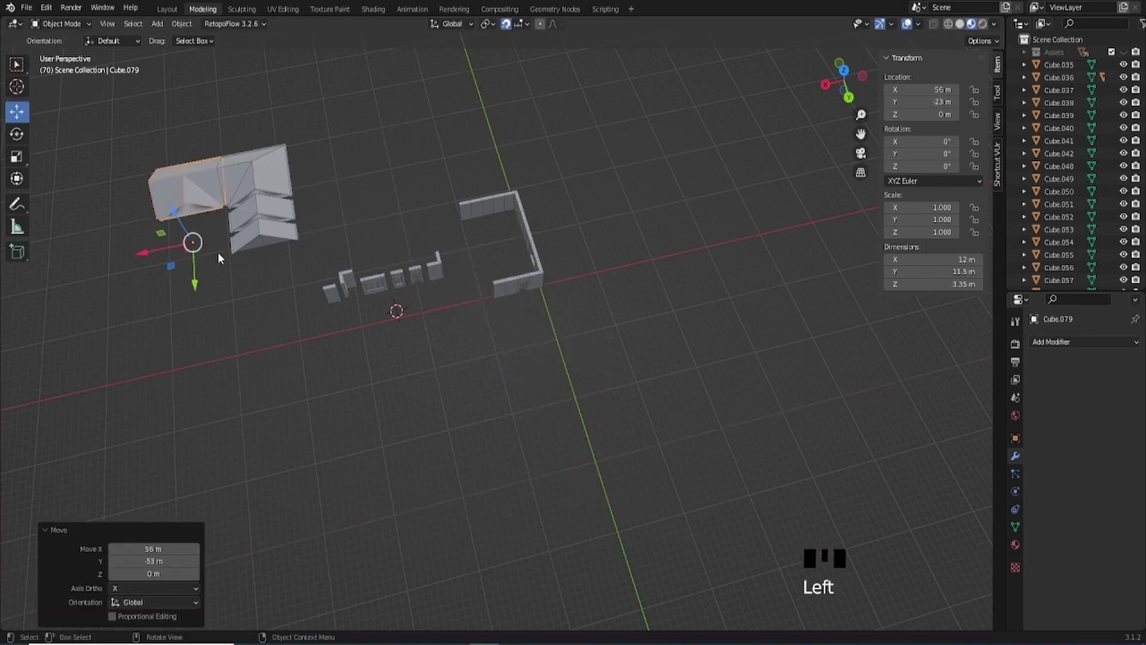
Line the corner roof up with the other roofs in the column.
{"action": "key", "text": "KP_Decimal"}
{"action": "scroll", "scroll_direction": "down", "scroll_amount": 3}
{"action": "left_click_drag", "start_coordinate": [426, 294], "coordinate": [842, 79]}
{"action": "left_click", "coordinate": [842, 79]}
{"action": "left_click", "coordinate": [505, 115]}
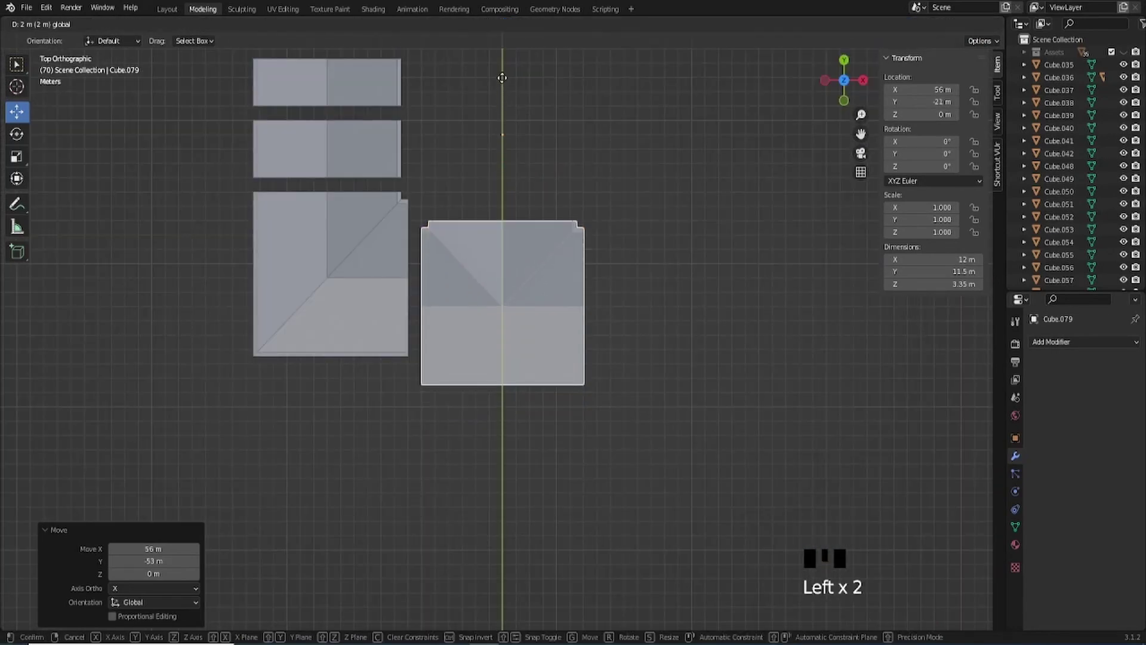
{"action": "scroll", "scroll_direction": "down", "scroll_amount": 3}
{"action": "left_click_drag", "start_coordinate": [544, 289], "coordinate": [521, 347]}
{"action": "scroll", "scroll_direction": "up", "scroll_amount": 3}
{"action": "left_click_drag", "start_coordinate": [535, 307], "coordinate": [557, 374]}
Drag the corner roof out of the column, clear of the wall pieces.
{"action": "left_click_drag", "start_coordinate": [541, 348], "coordinate": [382, 318]}
{"action": "left_click", "coordinate": [382, 318]}
{"action": "left_click", "coordinate": [553, 442]}
{"action": "left_click", "coordinate": [372, 316]}
{"action": "left_click_drag", "start_coordinate": [492, 322], "coordinate": [386, 337]}
{"action": "scroll", "scroll_direction": "up", "scroll_amount": 3}
{"action": "left_click_drag", "start_coordinate": [319, 391], "coordinate": [569, 280]}
{"action": "scroll", "scroll_direction": "down", "scroll_amount": 3}
{"action": "left_click_drag", "start_coordinate": [621, 276], "coordinate": [617, 250]}
{"action": "scroll", "scroll_direction": "down", "scroll_amount": 3}
{"action": "left_click_drag", "start_coordinate": [638, 264], "coordinate": [646, 358]}
Snap the corner roof back to the origin, then place it at X −26 m, Y 0 m.
{"action": "key", "text": "alt+g"}
{"action": "left_click_drag", "start_coordinate": [709, 290], "coordinate": [703, 396]}
{"action": "scroll", "scroll_direction": "up", "scroll_amount": 3}
{"action": "left_click_drag", "start_coordinate": [823, 438], "coordinate": [449, 352]}
{"action": "left_click", "coordinate": [449, 352]}
{"action": "left_click", "coordinate": [531, 420]}
{"action": "left_click", "coordinate": [477, 341]}
{"action": "left_click", "coordinate": [694, 231]}
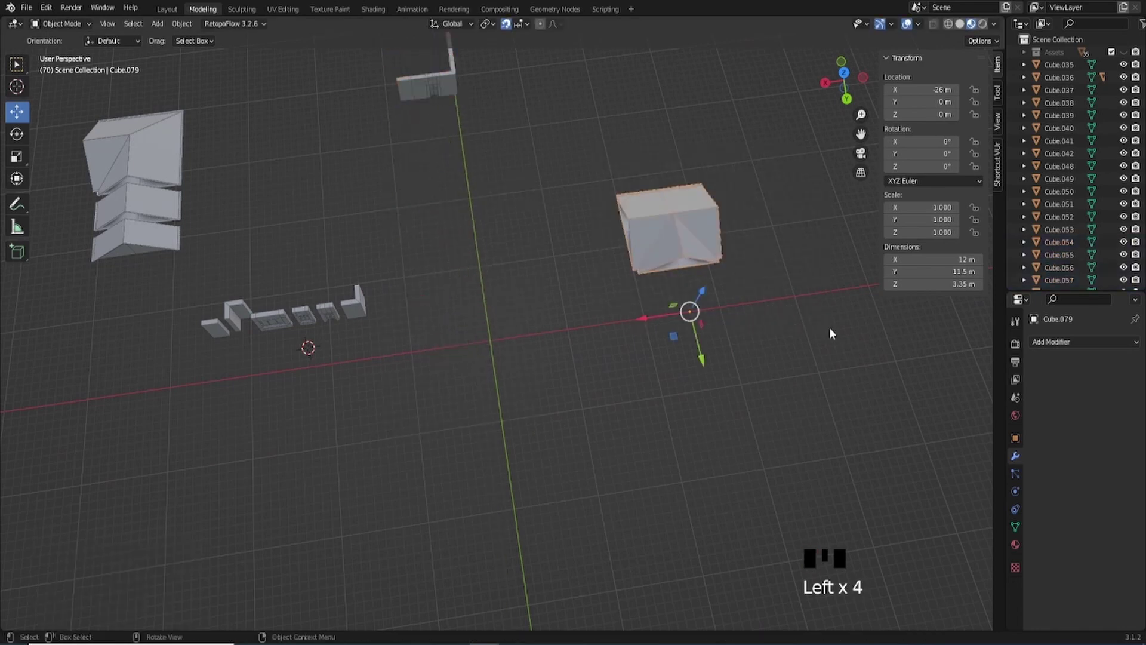
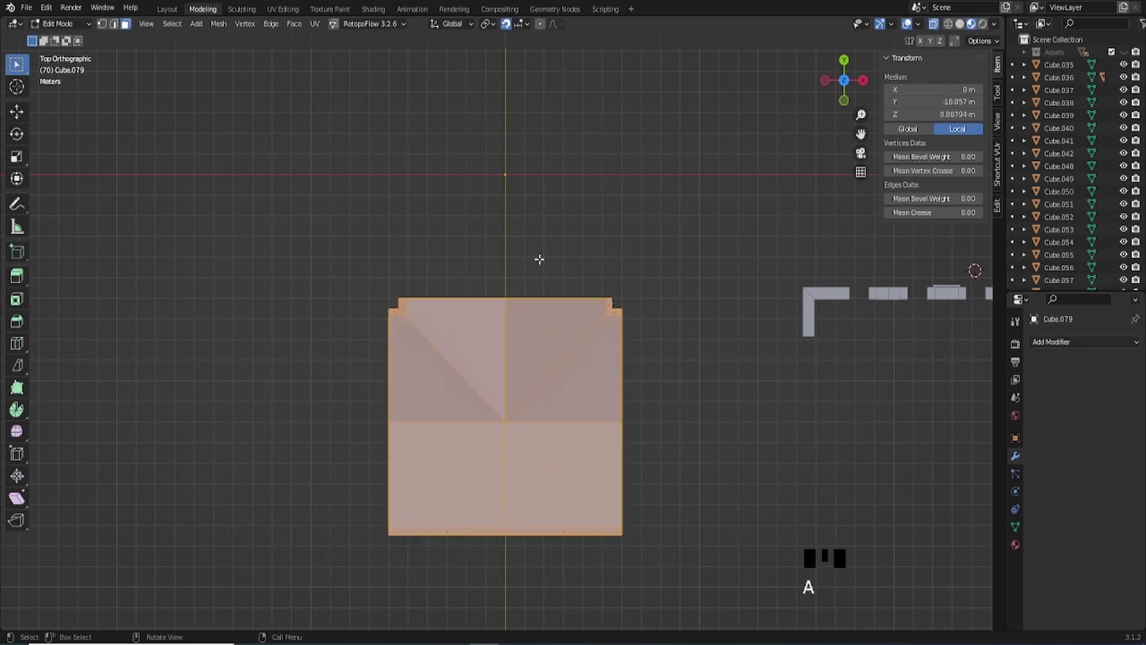
Shift the corner roof mesh along Y onto its origin, fine-tuning by about 5.6 cm.
{"action": "scroll", "scroll_direction": "up", "scroll_amount": 3}
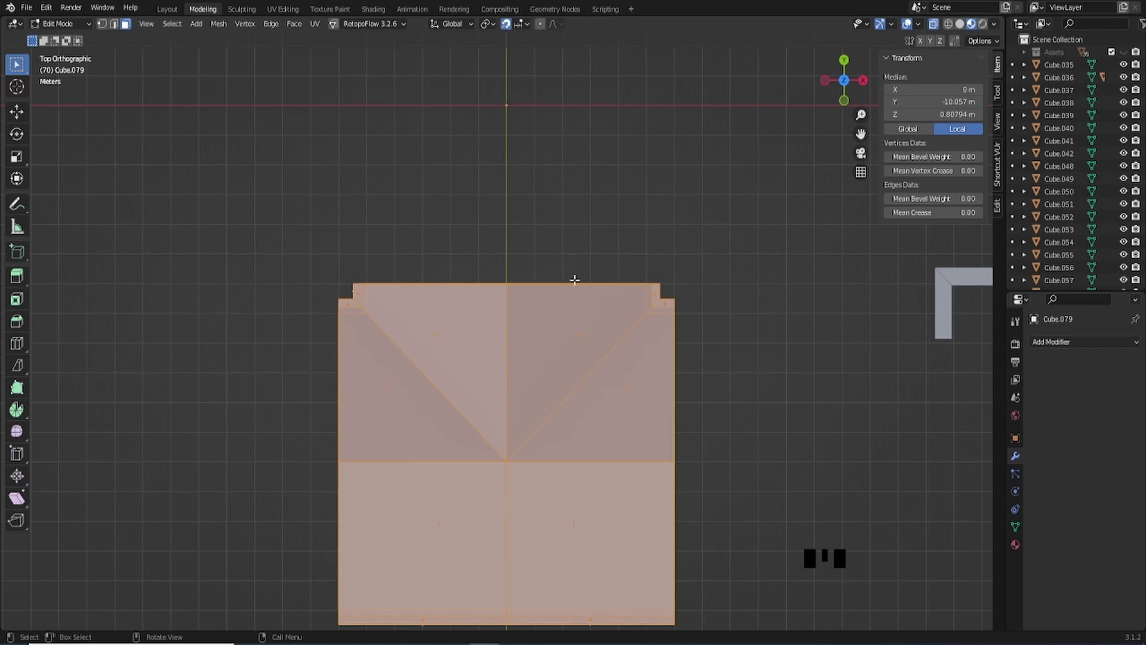
{"action": "key", "text": "g"}
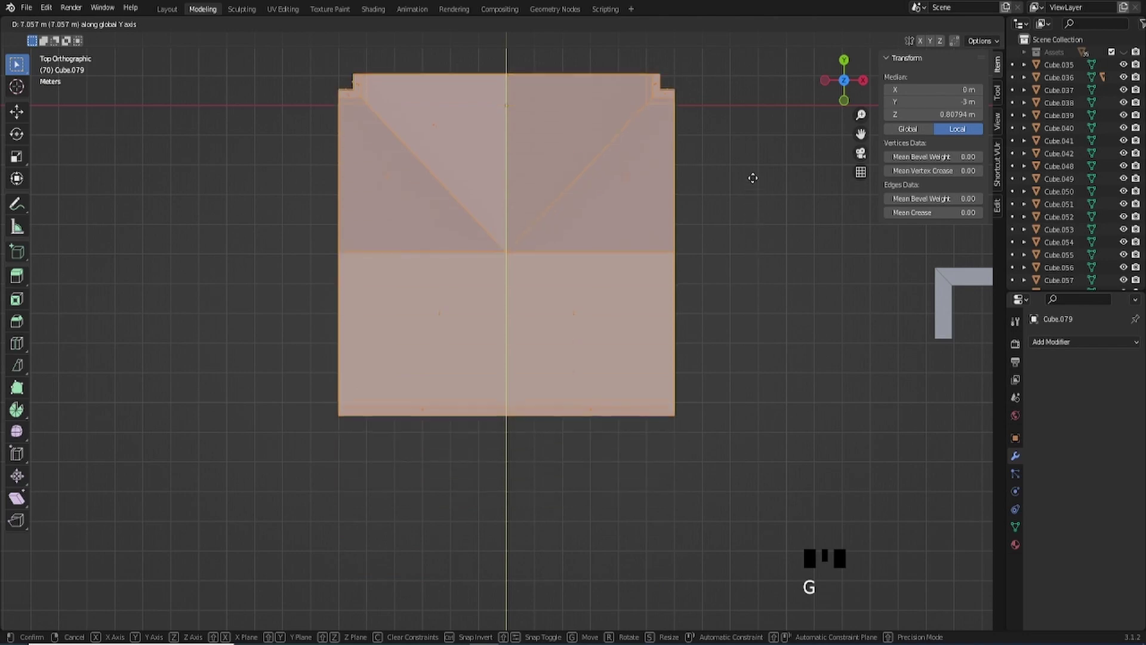
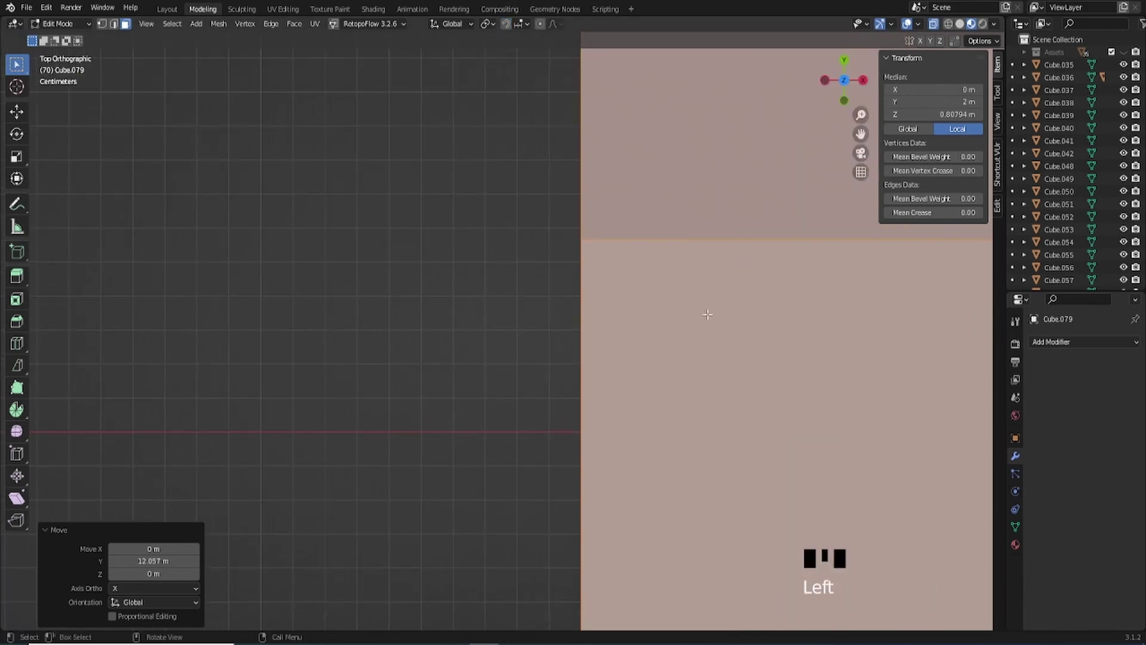
{"action": "key", "text": "g"}
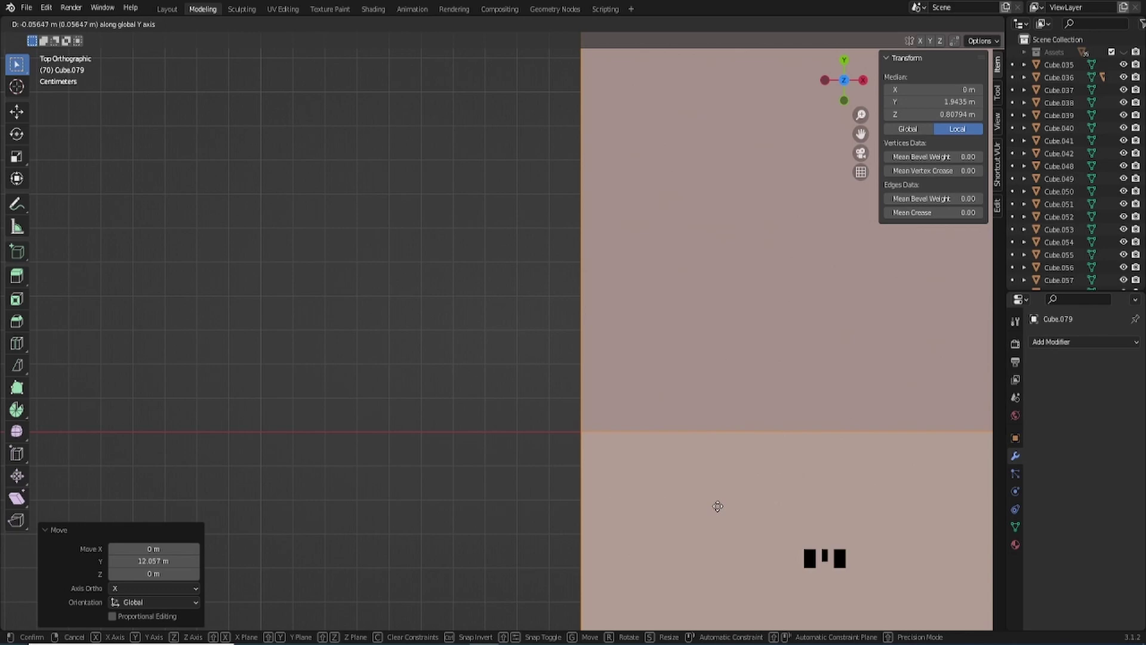
{"action": "scroll", "scroll_direction": "down", "scroll_amount": 3}
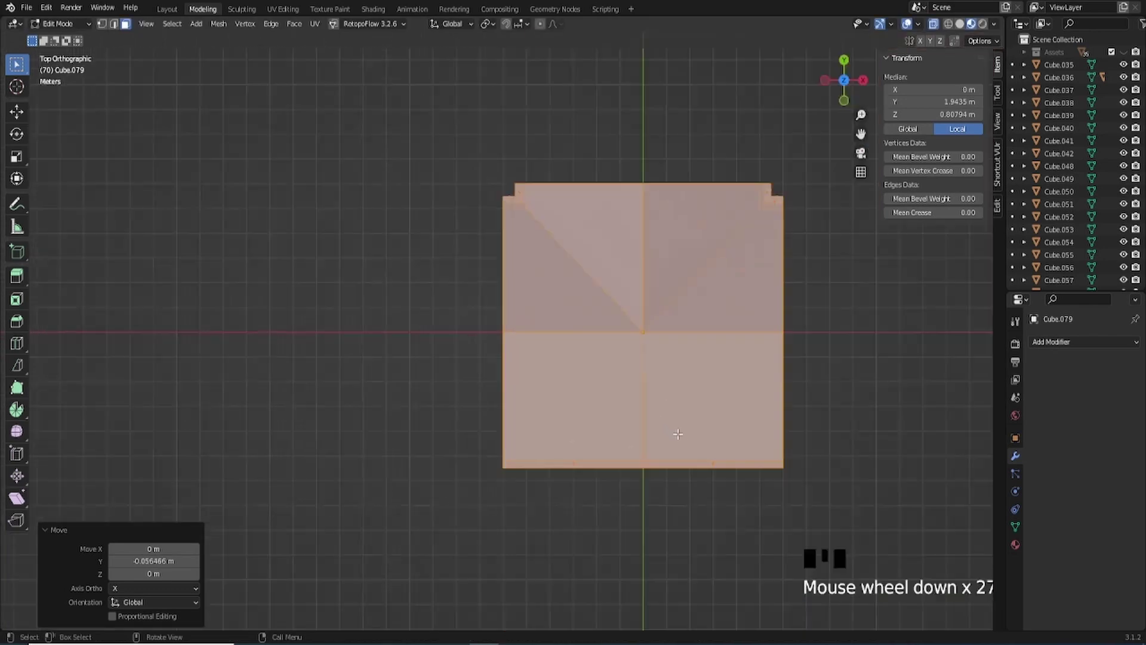
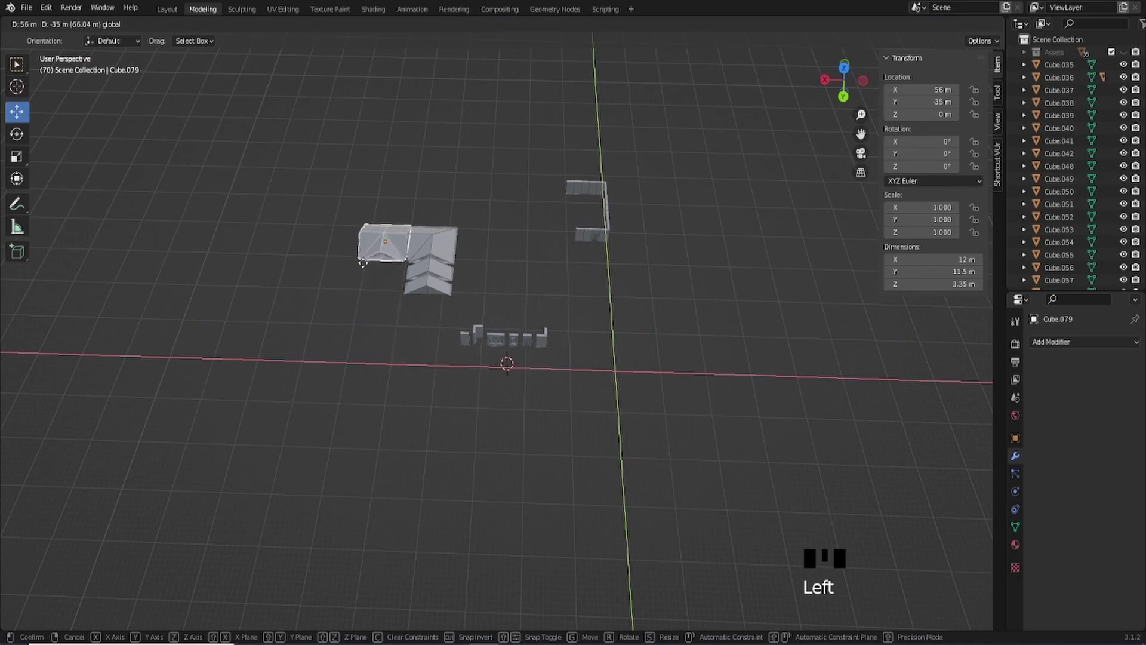
Move the corner roof over and line it up beside the other roof pieces.
{"action": "key", "text": "KP_Decimal"}
{"action": "left_click_drag", "start_coordinate": [688, 415], "coordinate": [466, 338]}
{"action": "left_click", "coordinate": [466, 339]}
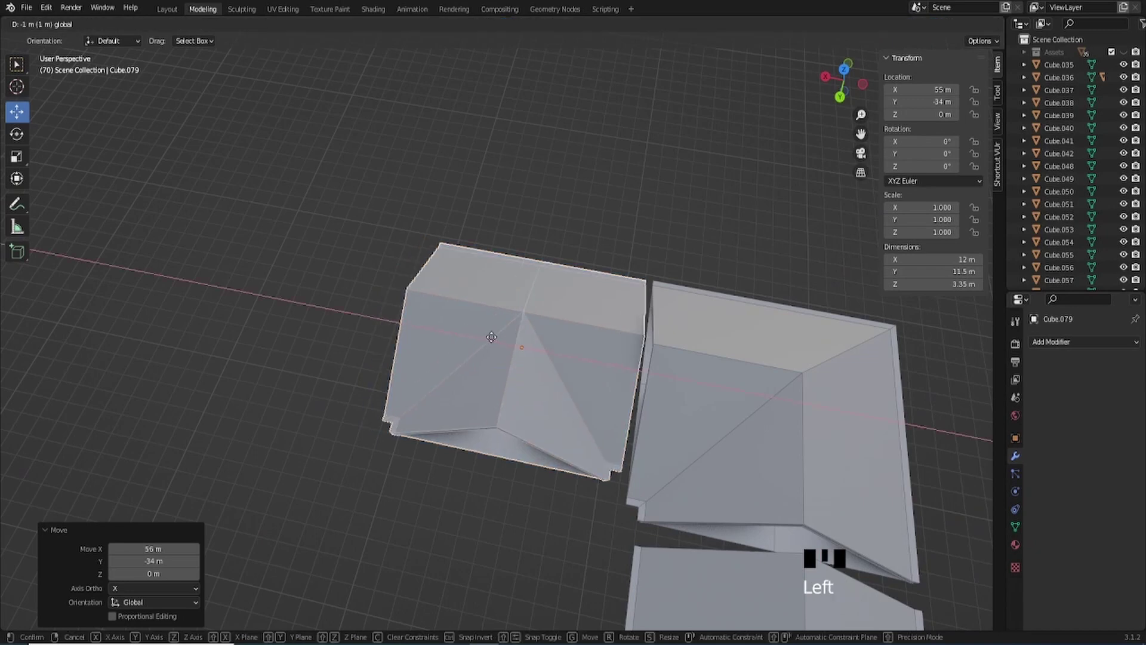
{"action": "left_click_drag", "start_coordinate": [590, 351], "coordinate": [535, 324]}
{"action": "left_click", "coordinate": [535, 324]}
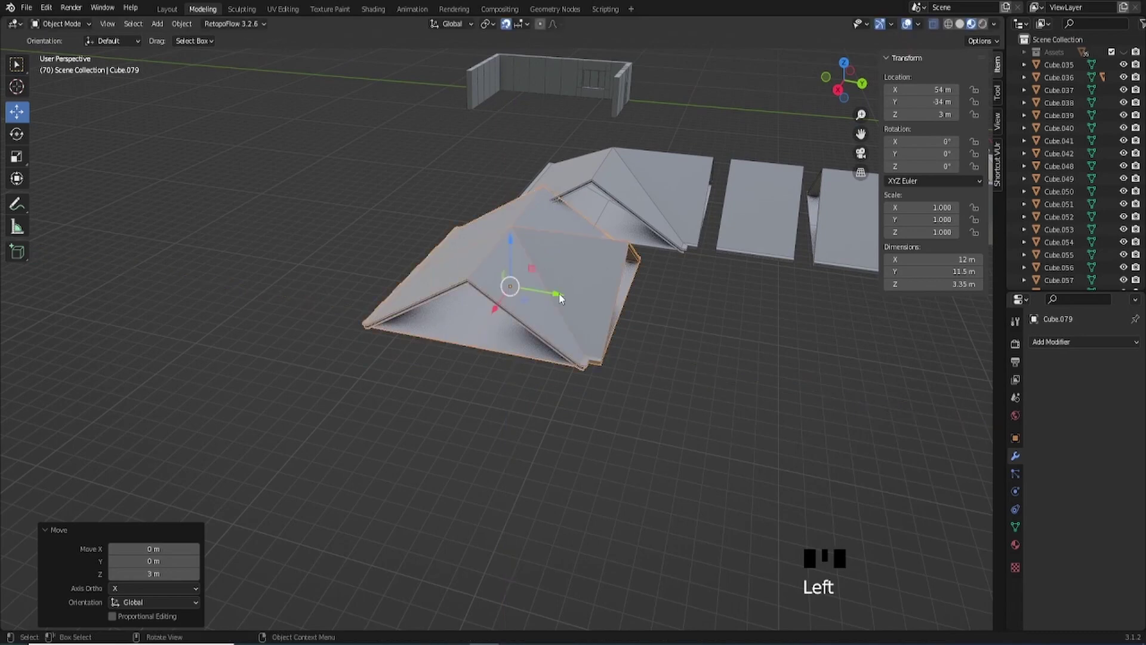
Select the double-hipped roof piece and frame it in the viewport.
{"action": "left_click", "coordinate": [563, 299]}
{"action": "left_click_drag", "start_coordinate": [614, 308], "coordinate": [541, 268]}
{"action": "left_click", "coordinate": [541, 269]}
{"action": "left_click_drag", "start_coordinate": [691, 324], "coordinate": [502, 374]}
{"action": "left_click", "coordinate": [503, 374]}
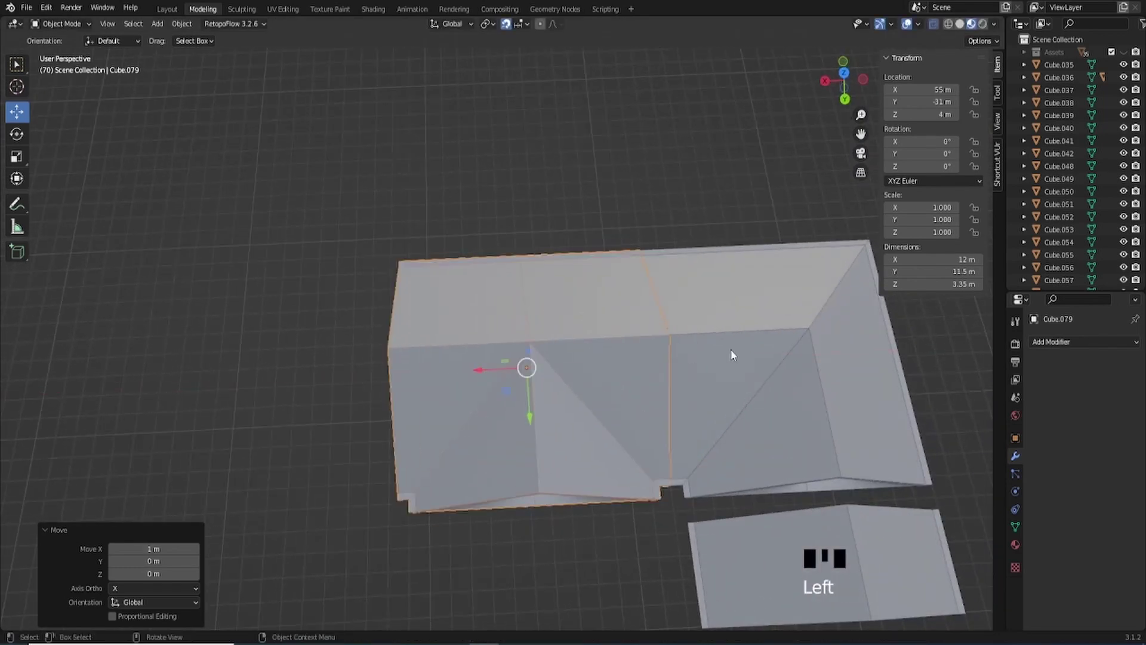
{"action": "key", "text": "KP_Decimal"}
Orbit and zoom around the double-hipped roof to inspect its shape from all sides.
{"action": "left_click", "coordinate": [635, 110]}
{"action": "left_click_drag", "start_coordinate": [683, 215], "coordinate": [461, 361]}
{"action": "scroll", "scroll_direction": "up", "scroll_amount": 3}
{"action": "left_click_drag", "start_coordinate": [503, 345], "coordinate": [760, 211]}
{"action": "left_click", "coordinate": [759, 211]}
{"action": "left_click", "coordinate": [700, 199]}
{"action": "scroll", "scroll_direction": "down", "scroll_amount": 3}
{"action": "left_click_drag", "start_coordinate": [693, 246], "coordinate": [731, 358]}
{"action": "scroll", "scroll_direction": "up", "scroll_amount": 3}
{"action": "scroll", "scroll_direction": "down", "scroll_amount": 3}
{"action": "left_click_drag", "start_coordinate": [609, 375], "coordinate": [584, 386]}
{"action": "scroll", "scroll_direction": "up", "scroll_amount": 3}
{"action": "left_click_drag", "start_coordinate": [588, 362], "coordinate": [543, 268]}
{"action": "scroll", "scroll_direction": "down", "scroll_amount": 3}
{"action": "left_click_drag", "start_coordinate": [513, 295], "coordinate": [559, 364]}
{"action": "scroll", "scroll_direction": "up", "scroll_amount": 3}
{"action": "left_click_drag", "start_coordinate": [660, 347], "coordinate": [591, 367]}
{"action": "scroll", "scroll_direction": "up", "scroll_amount": 3}
{"action": "left_click", "coordinate": [758, 349]}
{"action": "scroll", "scroll_direction": "down", "scroll_amount": 3}
{"action": "left_click_drag", "start_coordinate": [661, 388], "coordinate": [535, 403]}
{"action": "scroll", "scroll_direction": "down", "scroll_amount": 3}
{"action": "left_click_drag", "start_coordinate": [525, 354], "coordinate": [392, 294]}
{"action": "left_click", "coordinate": [391, 294]}
{"action": "left_click_drag", "start_coordinate": [483, 331], "coordinate": [491, 330]}
Duplicate the double-hipped roof and clear the copy's location so it sits at the world origin.
{"action": "key", "text": "g"}
{"action": "scroll", "scroll_direction": "down", "scroll_amount": 3}
{"action": "left_click_drag", "start_coordinate": [638, 378], "coordinate": [525, 307]}
{"action": "key", "text": "shift+d"}
{"action": "key", "text": "alt+g"}
{"action": "left_click_drag", "start_coordinate": [769, 418], "coordinate": [786, 397]}
{"action": "left_click", "coordinate": [786, 397]}
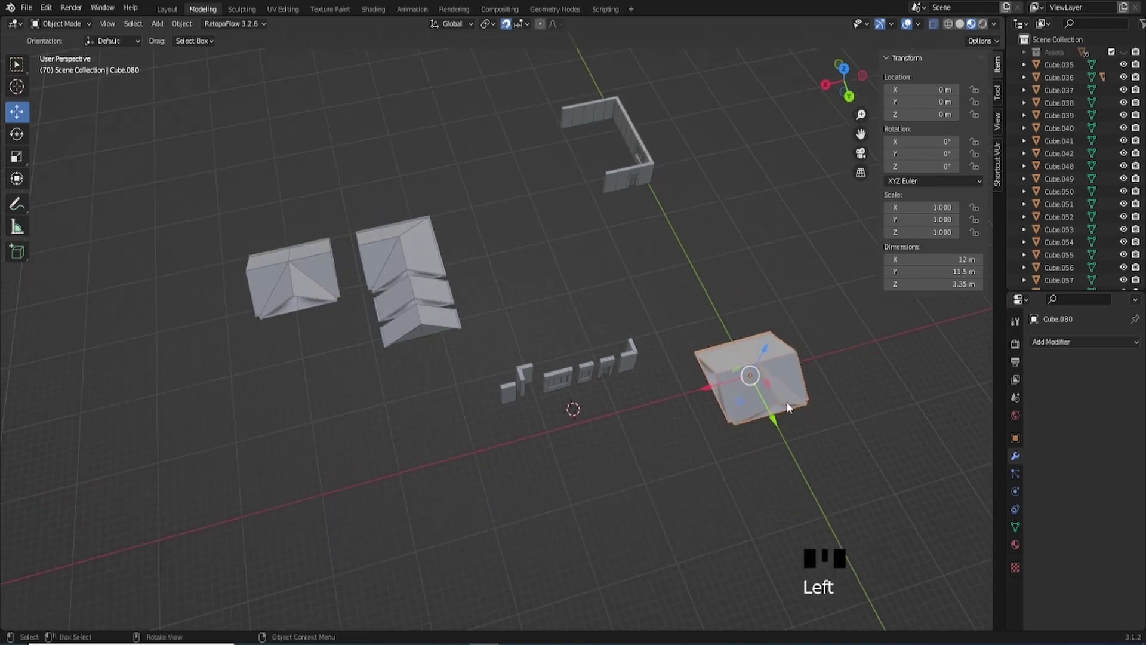
{"action": "scroll", "scroll_direction": "up", "scroll_amount": 3}
{"action": "left_click_drag", "start_coordinate": [779, 398], "coordinate": [554, 330]}
{"action": "scroll", "scroll_direction": "up", "scroll_amount": 3}
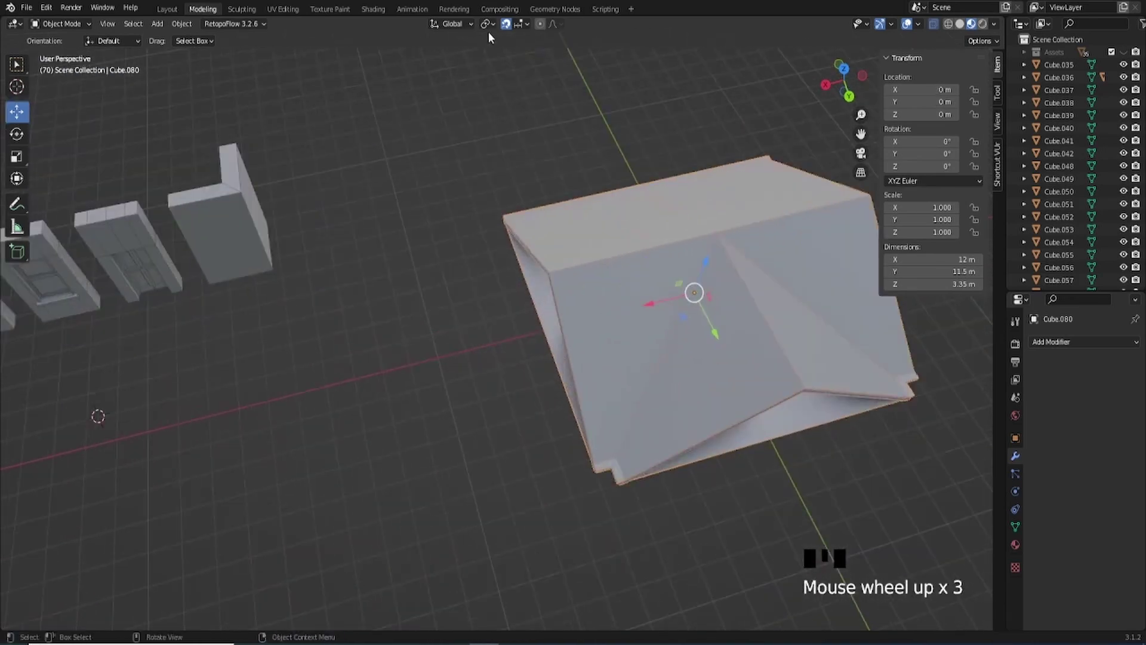
{"action": "middle_click", "coordinate": [733, 340]}
Rework the origin copy into a wedge, then duplicate the square hip roof to X −27 m for editing.
{"action": "key", "text": "Tab"}
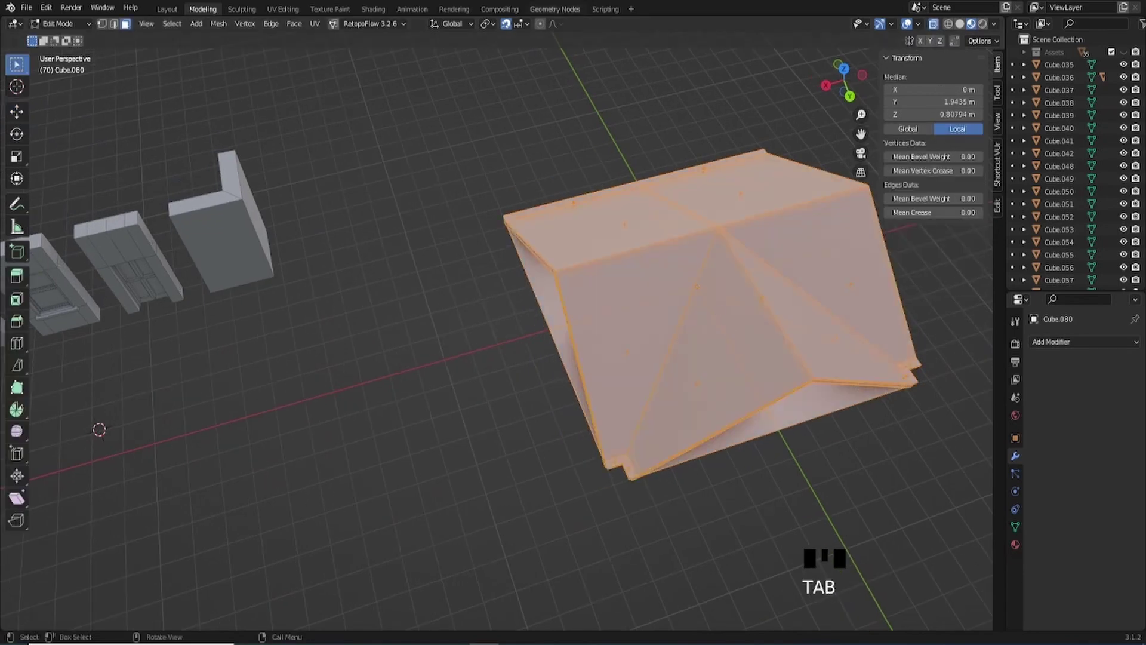
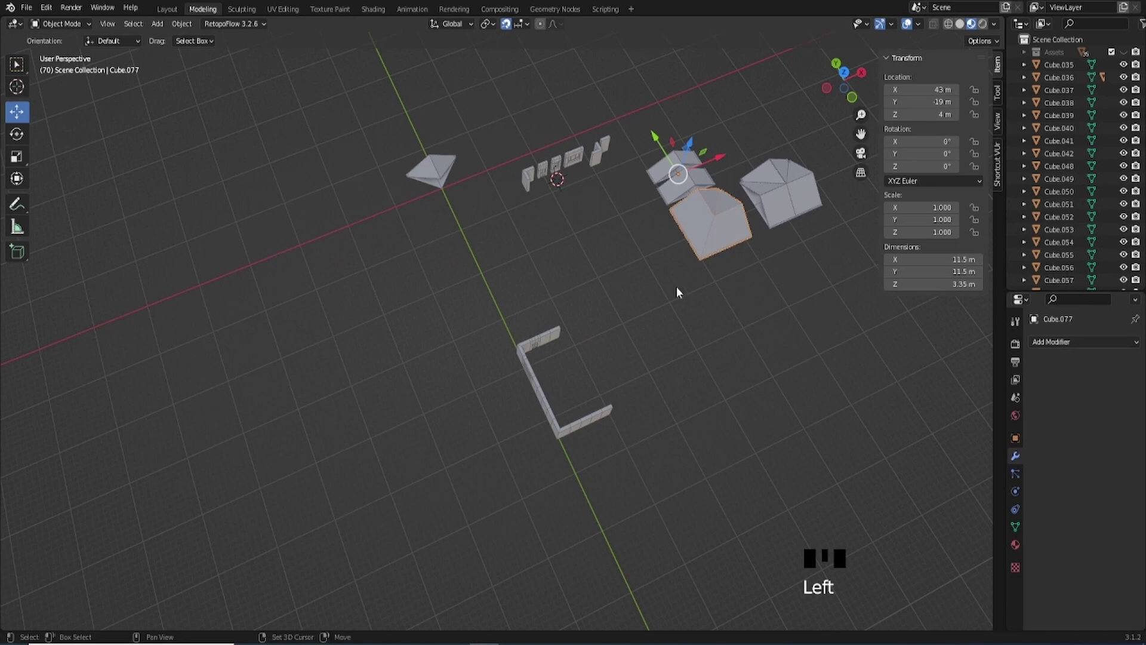
{"action": "key", "text": "shift+d"}
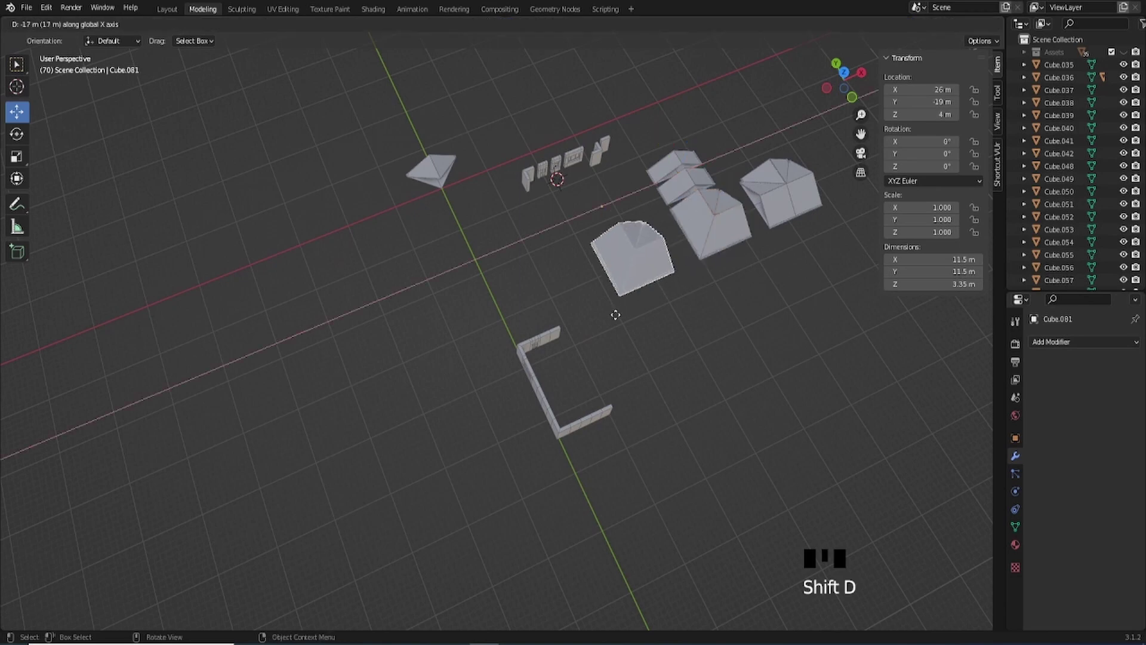
{"action": "left_click_drag", "start_coordinate": [472, 371], "coordinate": [529, 310]}
{"action": "scroll", "scroll_direction": "up", "scroll_amount": 3}
{"action": "left_click_drag", "start_coordinate": [532, 236], "coordinate": [552, 392]}
{"action": "scroll", "scroll_direction": "up", "scroll_amount": 3}
{"action": "left_click", "coordinate": [501, 372]}
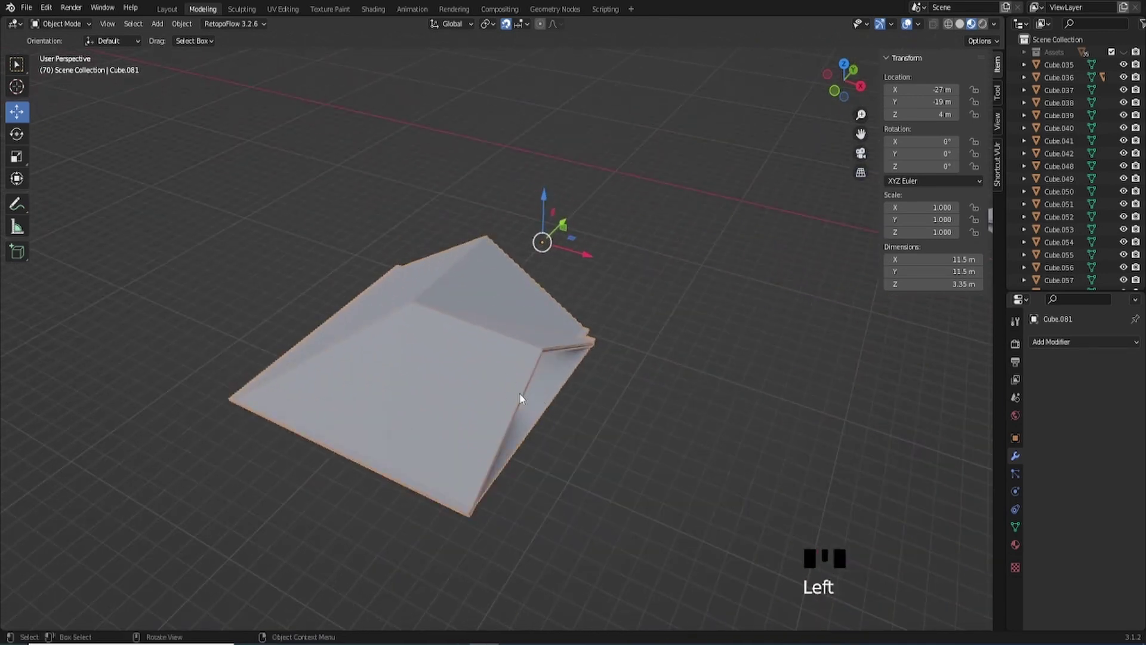
{"action": "key", "text": "Tab"}
Stretch the copied hip roof to 40 m along X and start moving the wedge to Y −31 m.
{"action": "key", "text": "2"}
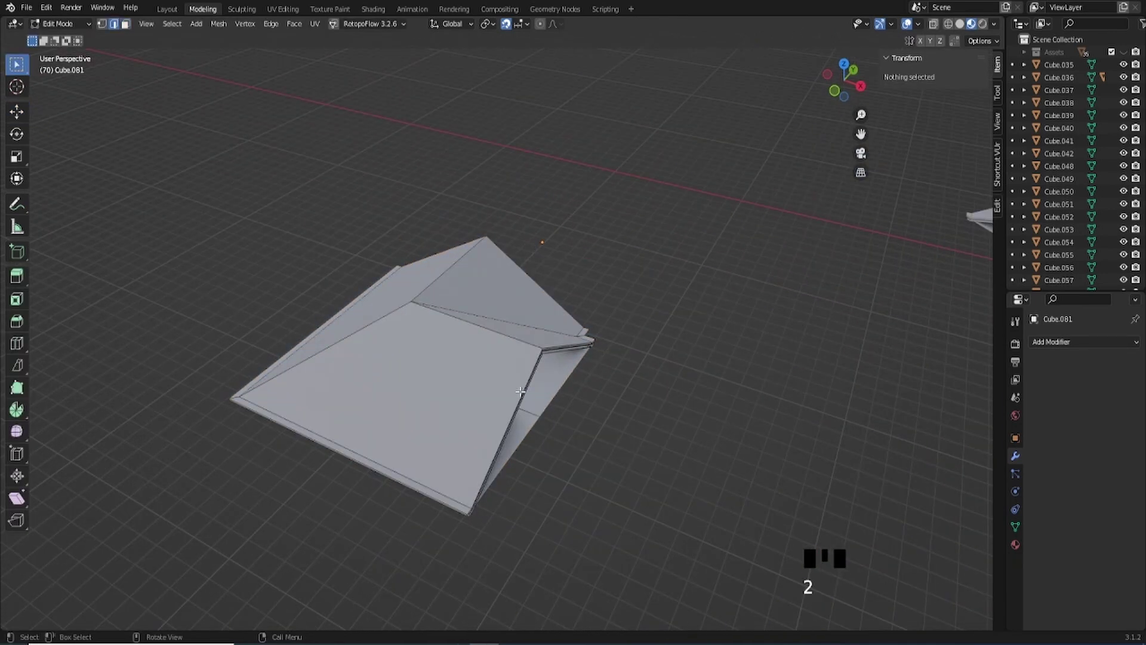
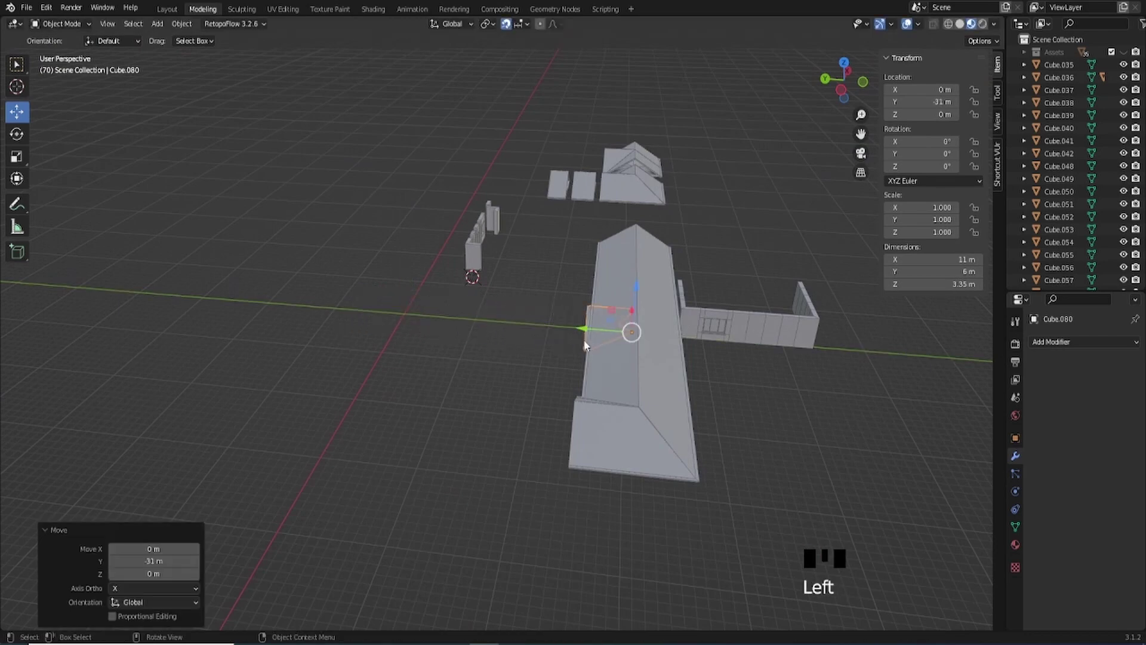
{"action": "key", "text": "KP_Decimal"}
Raise the wedge 4 m up at Y −31 m onto the long roof's side, then pick the narrow gable piece.
{"action": "scroll", "scroll_direction": "down", "scroll_amount": 3}
{"action": "left_click_drag", "start_coordinate": [537, 325], "coordinate": [530, 301]}
{"action": "left_click", "coordinate": [530, 301]}
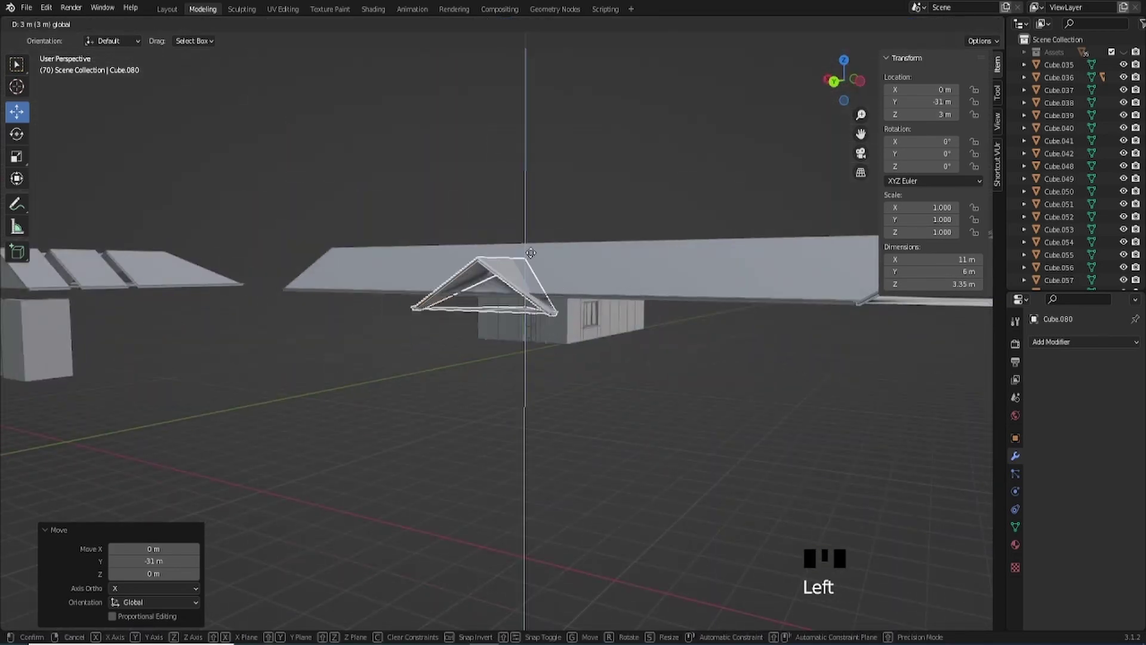
{"action": "left_click_drag", "start_coordinate": [555, 259], "coordinate": [625, 303]}
{"action": "scroll", "scroll_direction": "up", "scroll_amount": 3}
{"action": "left_click_drag", "start_coordinate": [633, 265], "coordinate": [620, 268]}
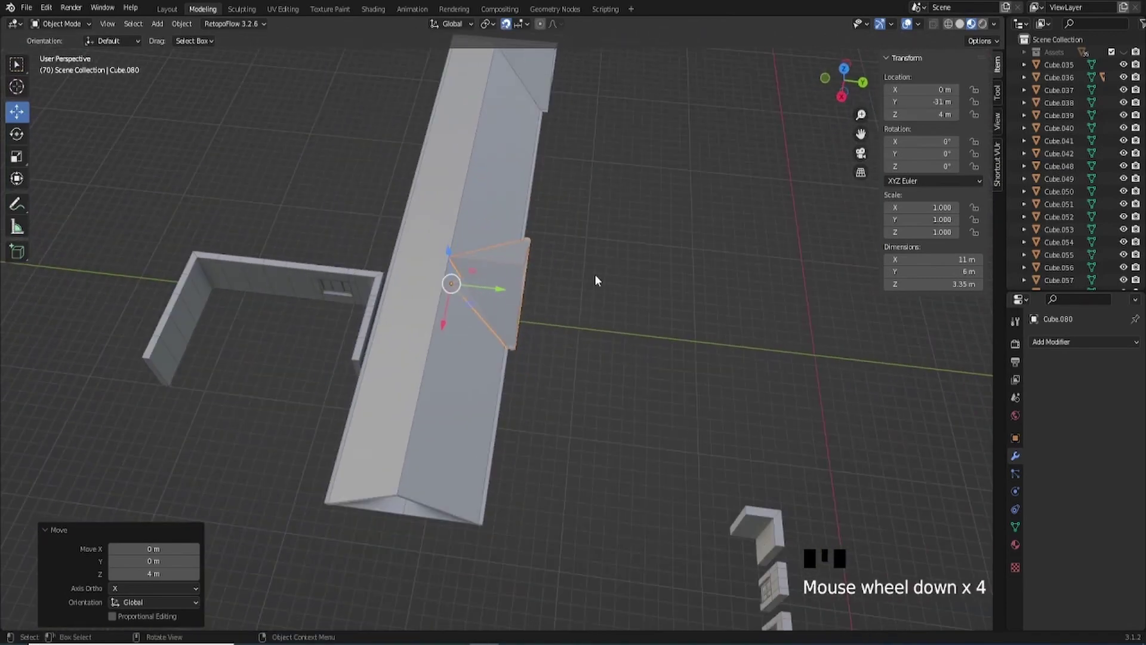
{"action": "left_click_drag", "start_coordinate": [591, 297], "coordinate": [542, 202]}
{"action": "left_click_drag", "start_coordinate": [555, 233], "coordinate": [549, 520]}
{"action": "left_click", "coordinate": [549, 520]}
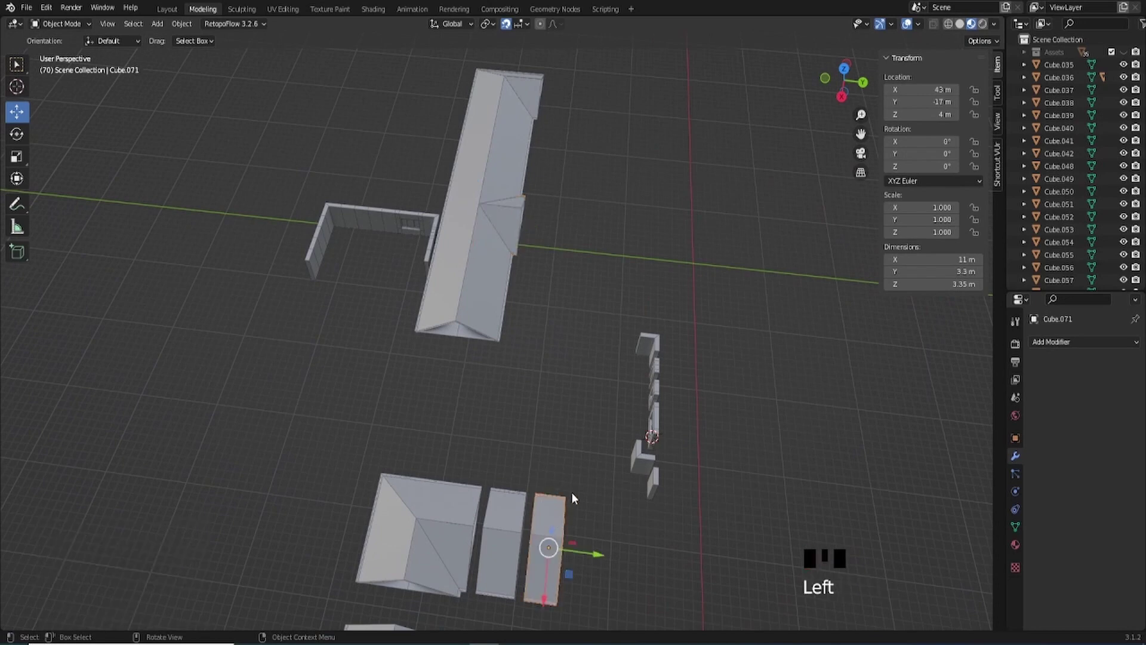
Duplicate the narrow gable piece and set the copy against the long roof as a first cross gable.
{"action": "key", "text": "shift+d"}
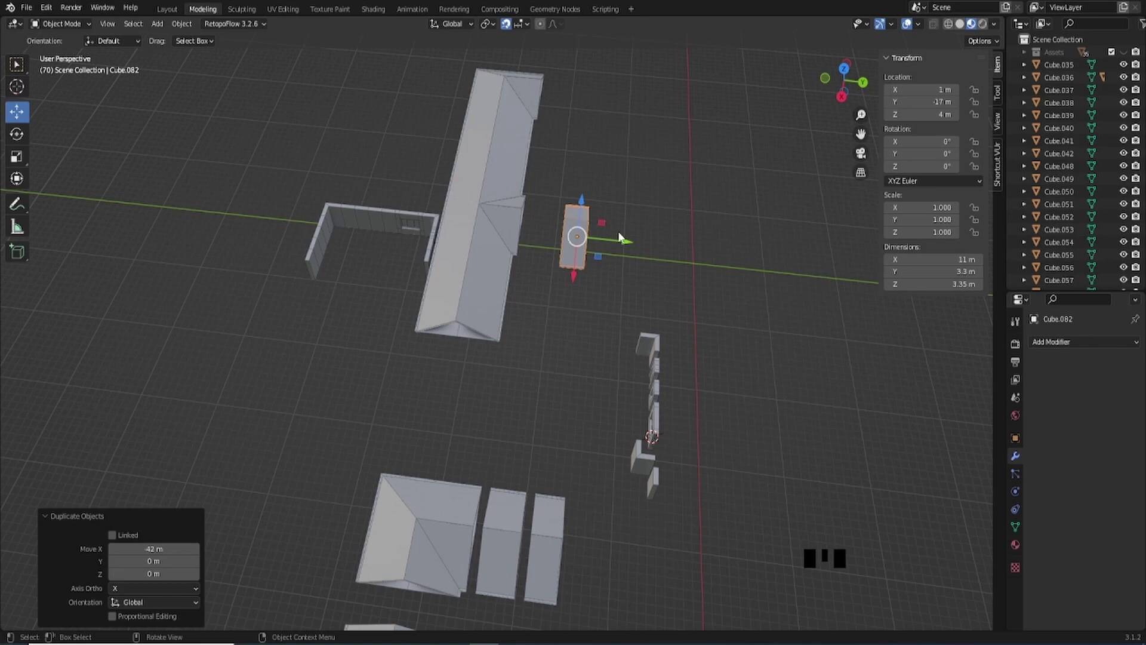
{"action": "left_click", "coordinate": [629, 241]}
{"action": "key", "text": "KP_Decimal"}
{"action": "left_click_drag", "start_coordinate": [462, 162], "coordinate": [465, 396]}
{"action": "left_click", "coordinate": [465, 396]}
Duplicate the gable again and place a second cross gable further along the long roof.
{"action": "left_click", "coordinate": [698, 468]}
{"action": "left_click_drag", "start_coordinate": [531, 369], "coordinate": [631, 334]}
{"action": "scroll", "scroll_direction": "down", "scroll_amount": 3}
{"action": "left_click_drag", "start_coordinate": [668, 360], "coordinate": [574, 303]}
{"action": "left_click_drag", "start_coordinate": [574, 303], "coordinate": [574, 305]}
{"action": "left_click_drag", "start_coordinate": [560, 346], "coordinate": [568, 355]}
{"action": "key", "text": "shift+d"}
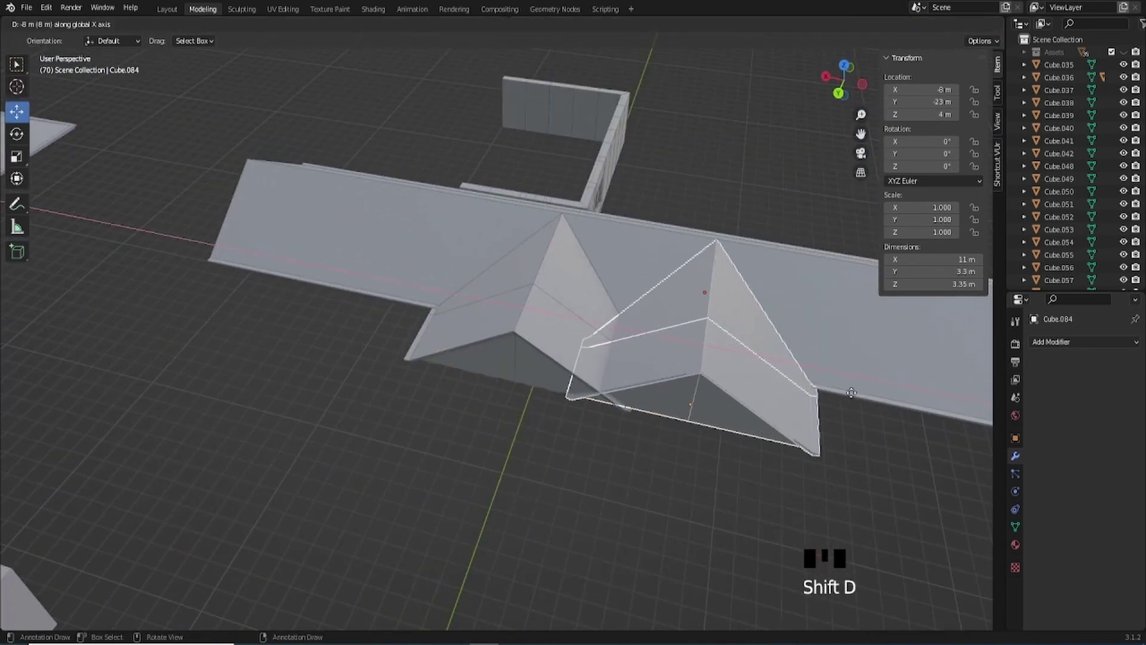
{"action": "left_click_drag", "start_coordinate": [757, 384], "coordinate": [486, 333]}
{"action": "left_click", "coordinate": [486, 334]}
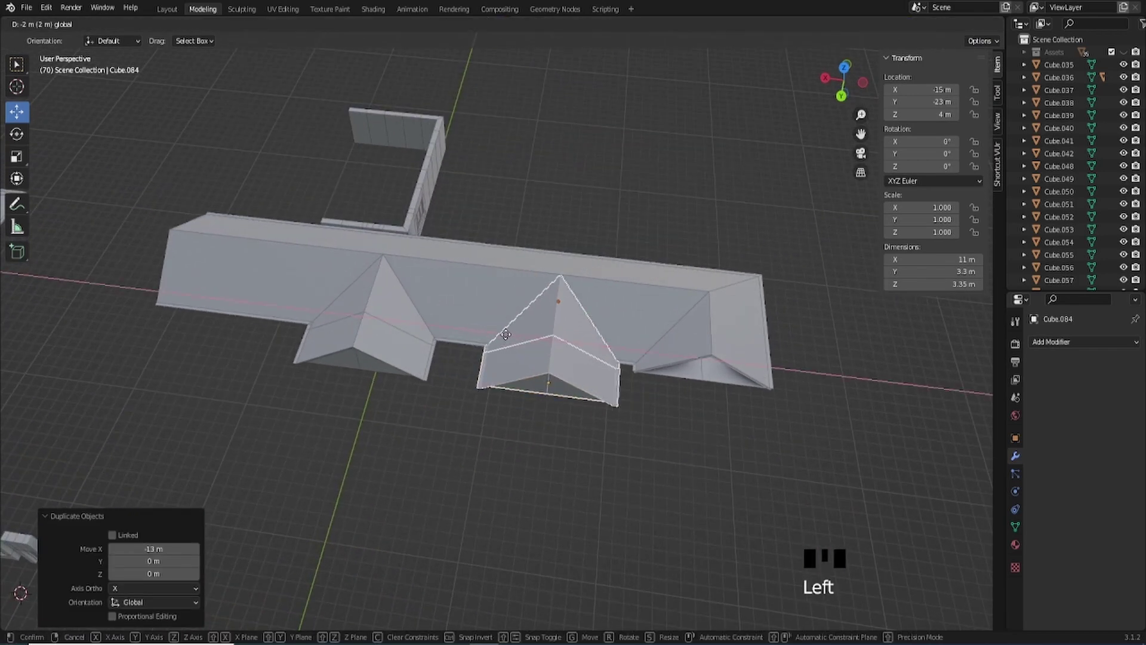
Copy a cross gable and slide it along the roof front as a third one.
{"action": "left_click", "coordinate": [377, 356]}
{"action": "left_click", "coordinate": [394, 314]}
{"action": "key", "text": "shift+d"}
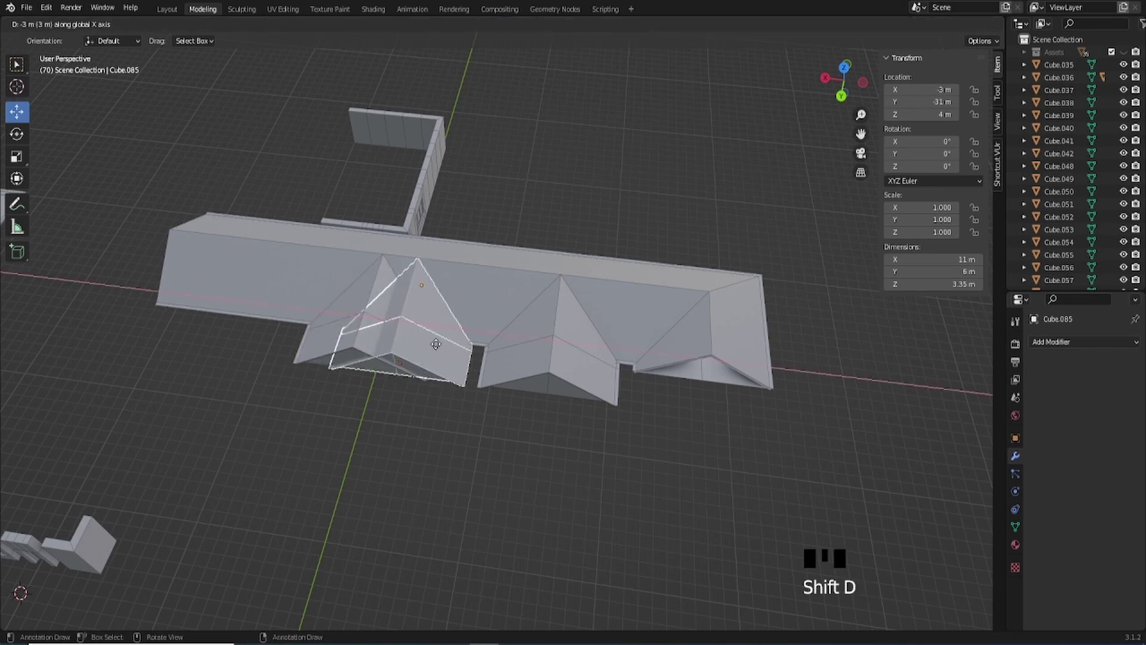
{"action": "left_click_drag", "start_coordinate": [332, 316], "coordinate": [323, 327]}
{"action": "left_click", "coordinate": [312, 340]}
Start a further gable copy, undo it twice, and reselect the gable copy at the left end.
{"action": "key", "text": "shift+d"}
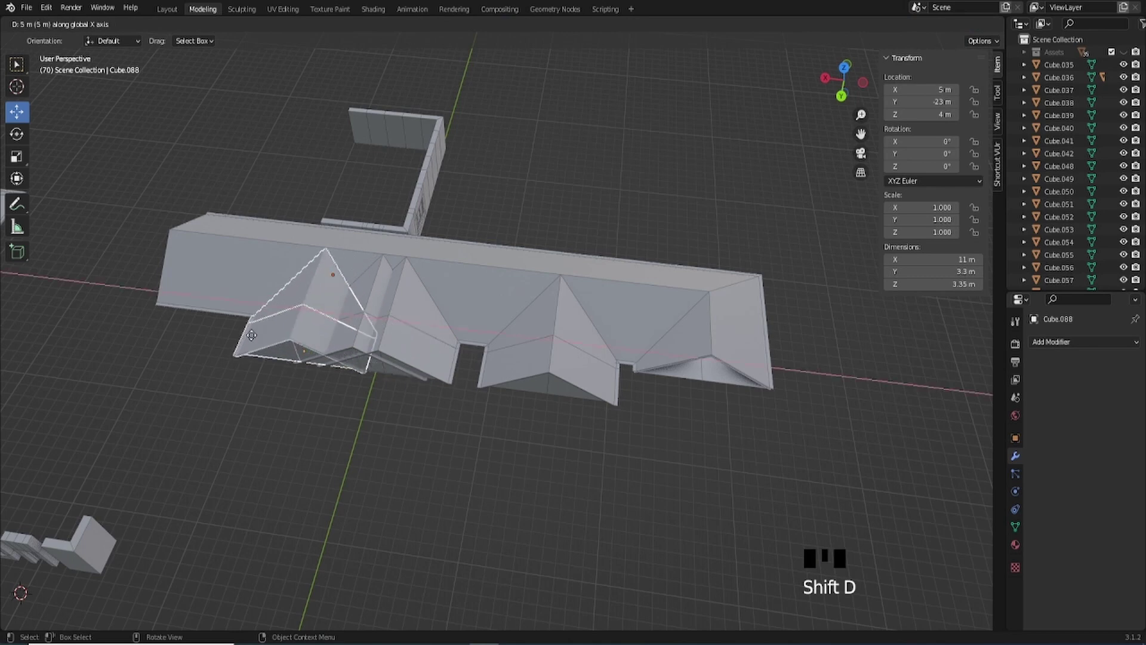
{"action": "key", "text": "ctrl+z"}
{"action": "key", "text": "ctrl+z"}
{"action": "left_click", "coordinate": [317, 341]}
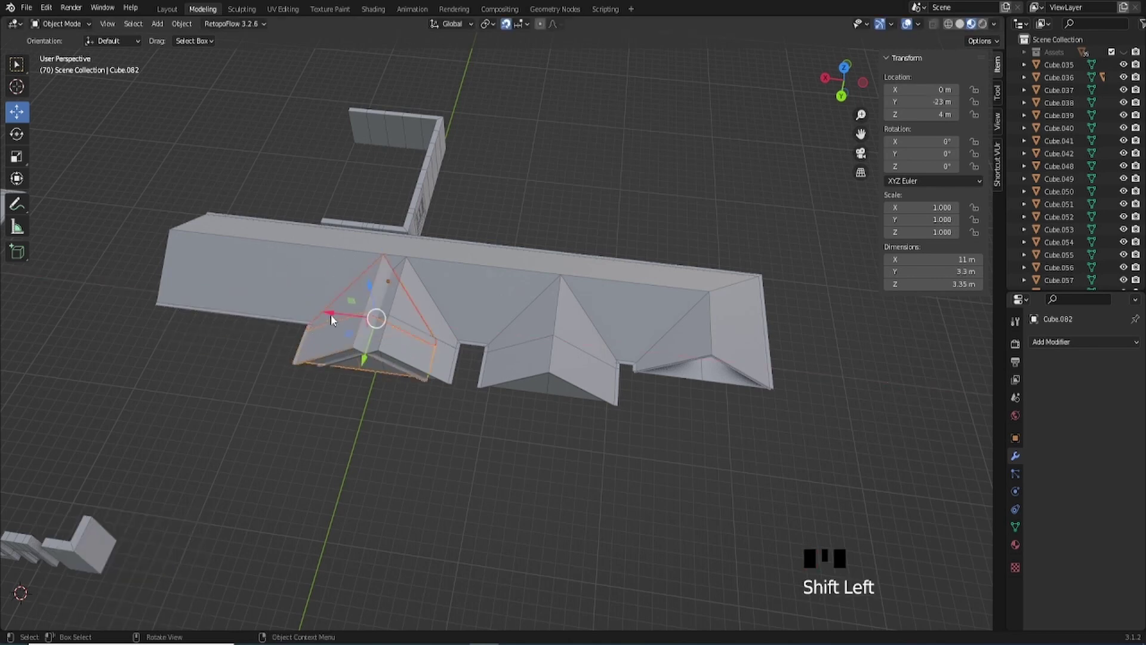
{"action": "left_click", "coordinate": [337, 319]}
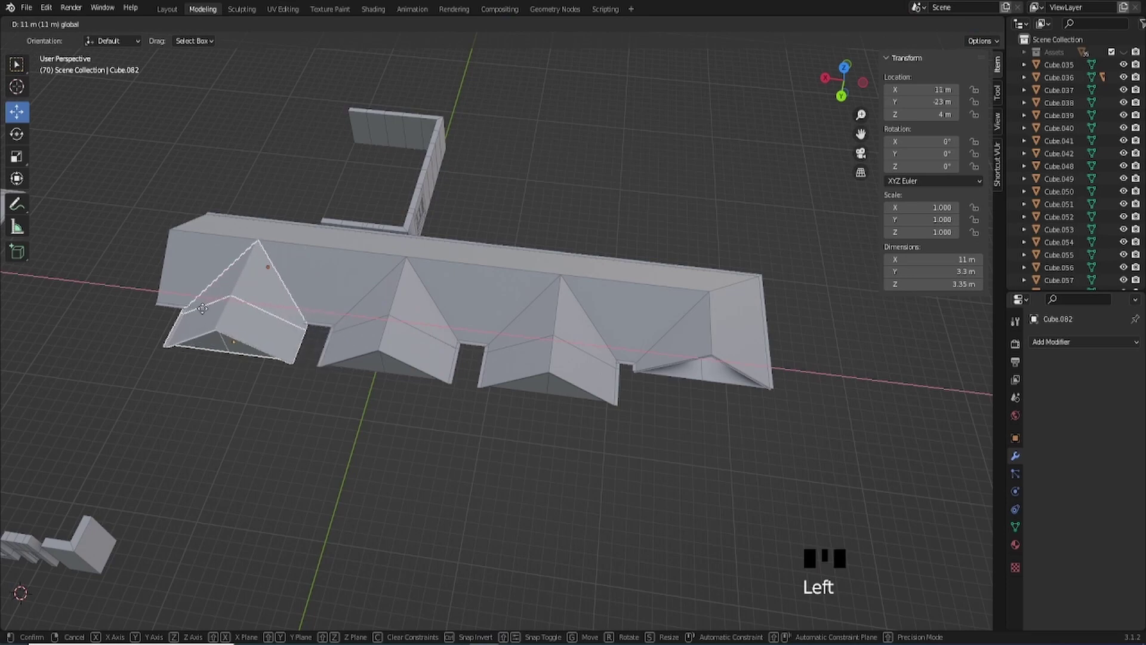
{"action": "scroll", "scroll_direction": "down", "scroll_amount": 3}
Orbit and zoom out to view the whole kit layout.
{"action": "left_click_drag", "start_coordinate": [269, 320], "coordinate": [468, 385]}
{"action": "scroll", "scroll_direction": "up", "scroll_amount": 3}
{"action": "left_click_drag", "start_coordinate": [521, 404], "coordinate": [563, 281]}
{"action": "scroll", "scroll_direction": "up", "scroll_amount": 3}
{"action": "left_click_drag", "start_coordinate": [587, 273], "coordinate": [675, 235]}
{"action": "left_click", "coordinate": [675, 235]}
{"action": "left_click_drag", "start_coordinate": [672, 254], "coordinate": [553, 383]}
{"action": "scroll", "scroll_direction": "down", "scroll_amount": 3}
{"action": "left_click_drag", "start_coordinate": [548, 387], "coordinate": [571, 403]}
{"action": "scroll", "scroll_direction": "down", "scroll_amount": 3}
{"action": "left_click_drag", "start_coordinate": [533, 405], "coordinate": [613, 394]}
{"action": "scroll", "scroll_direction": "up", "scroll_amount": 3}
Select the small gable roof piece, duplicate it and place the copy out along X.
{"action": "left_click", "coordinate": [719, 330]}
{"action": "left_click", "coordinate": [717, 310]}
{"action": "scroll", "scroll_direction": "down", "scroll_amount": 3}
{"action": "middle_click", "coordinate": [656, 398]}
{"action": "key", "text": "shift+d"}
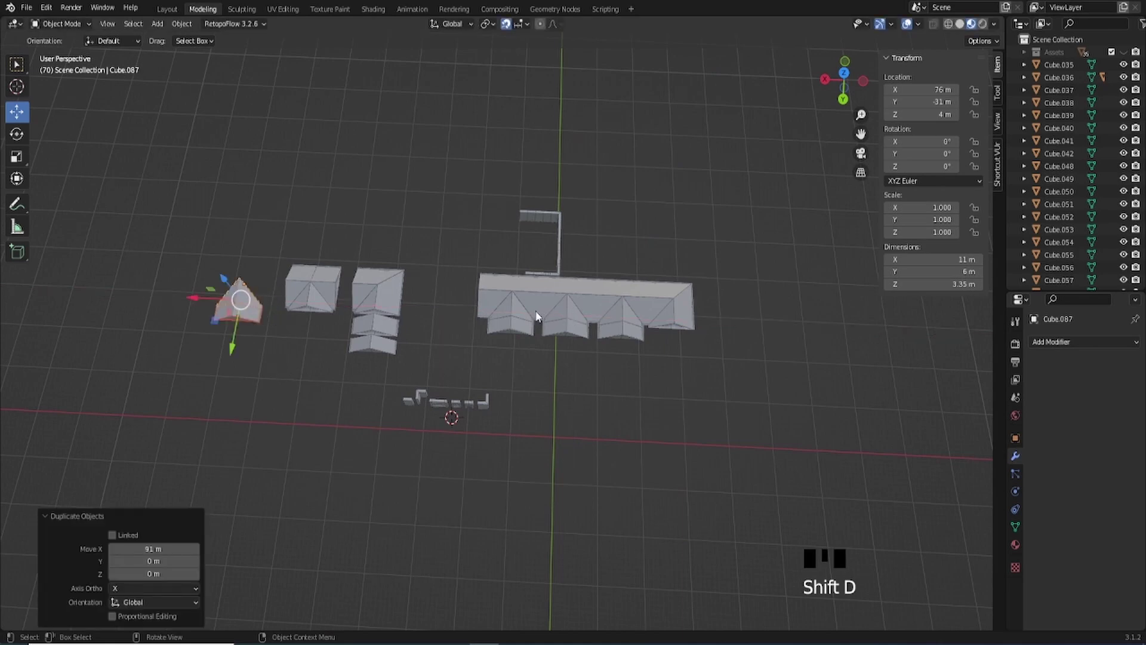
{"action": "left_click", "coordinate": [506, 316]}
Remove unwanted pieces from the layout with repeated select-and-Delete.
{"action": "key", "text": "Delete"}
{"action": "left_click", "coordinate": [574, 328]}
{"action": "key", "text": "Delete"}
{"action": "left_click", "coordinate": [579, 318]}
{"action": "key", "text": "Delete"}
{"action": "left_click", "coordinate": [633, 322]}
{"action": "key", "text": "Delete"}
{"action": "left_click", "coordinate": [630, 340]}
{"action": "key", "text": "Delete"}
{"action": "left_click", "coordinate": [663, 316]}
{"action": "key", "text": "Delete"}
{"action": "left_click", "coordinate": [505, 330]}
{"action": "key", "text": "Delete"}
Orbit around the remaining roof variants and wall rows to review the layout.
{"action": "left_click_drag", "start_coordinate": [426, 382], "coordinate": [405, 340]}
{"action": "scroll", "scroll_direction": "up", "scroll_amount": 3}
{"action": "left_click_drag", "start_coordinate": [428, 336], "coordinate": [622, 305]}
{"action": "left_click", "coordinate": [622, 305]}
{"action": "left_click_drag", "start_coordinate": [586, 348], "coordinate": [655, 295]}
{"action": "scroll", "scroll_direction": "up", "scroll_amount": 3}
{"action": "left_click_drag", "start_coordinate": [668, 292], "coordinate": [734, 371]}
{"action": "left_click", "coordinate": [734, 372]}
{"action": "left_click", "coordinate": [708, 273]}
{"action": "left_click", "coordinate": [496, 286]}
Swing back around the layout and select the copied roof piece.
{"action": "left_click_drag", "start_coordinate": [284, 380], "coordinate": [278, 402]}
{"action": "left_click", "coordinate": [277, 415]}
{"action": "left_click_drag", "start_coordinate": [252, 367], "coordinate": [254, 387]}
{"action": "left_click_drag", "start_coordinate": [360, 421], "coordinate": [555, 252]}
{"action": "scroll", "scroll_direction": "up", "scroll_amount": 3}
{"action": "left_click_drag", "start_coordinate": [556, 262], "coordinate": [510, 395]}
{"action": "left_click", "coordinate": [510, 395]}
{"action": "left_click", "coordinate": [494, 340]}
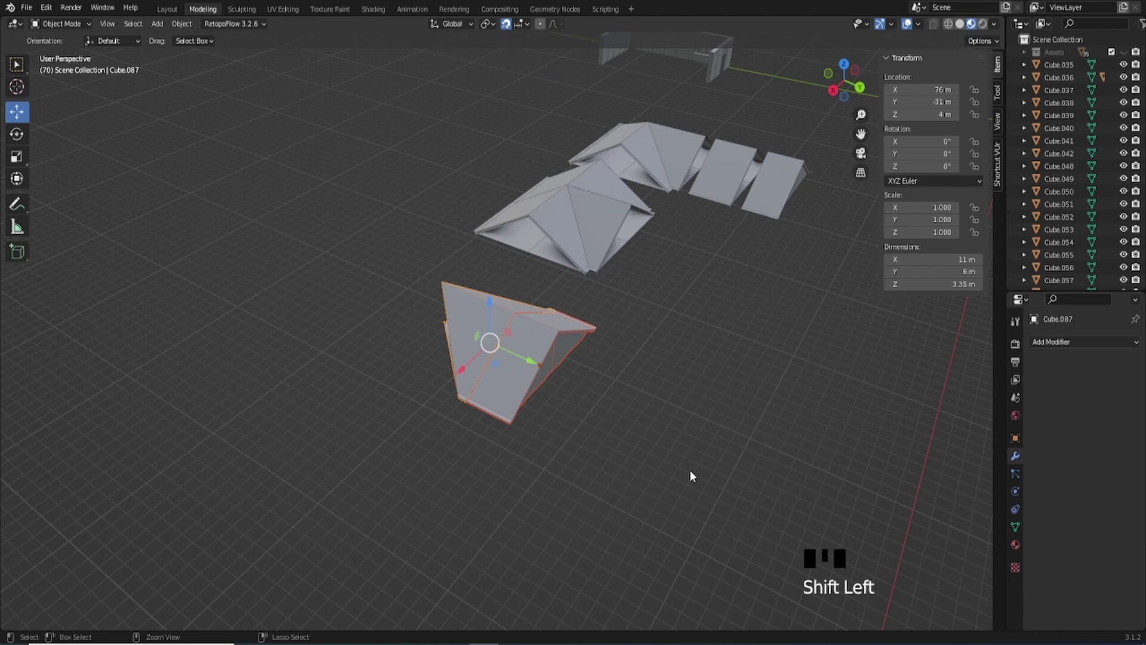
Join the roof parts, then duplicate the narrow gable piece and start sliding it 40 m along X.
{"action": "key", "text": "ctrl+j"}
{"action": "scroll", "scroll_direction": "down", "scroll_amount": 3}
{"action": "left_click_drag", "start_coordinate": [686, 231], "coordinate": [615, 316]}
{"action": "left_click_drag", "start_coordinate": [614, 316], "coordinate": [615, 329]}
{"action": "left_click_drag", "start_coordinate": [610, 344], "coordinate": [731, 347]}
{"action": "scroll", "scroll_direction": "down", "scroll_amount": 3}
{"action": "left_click_drag", "start_coordinate": [724, 350], "coordinate": [532, 346]}
{"action": "scroll", "scroll_direction": "up", "scroll_amount": 3}
{"action": "key", "text": "shift+d"}
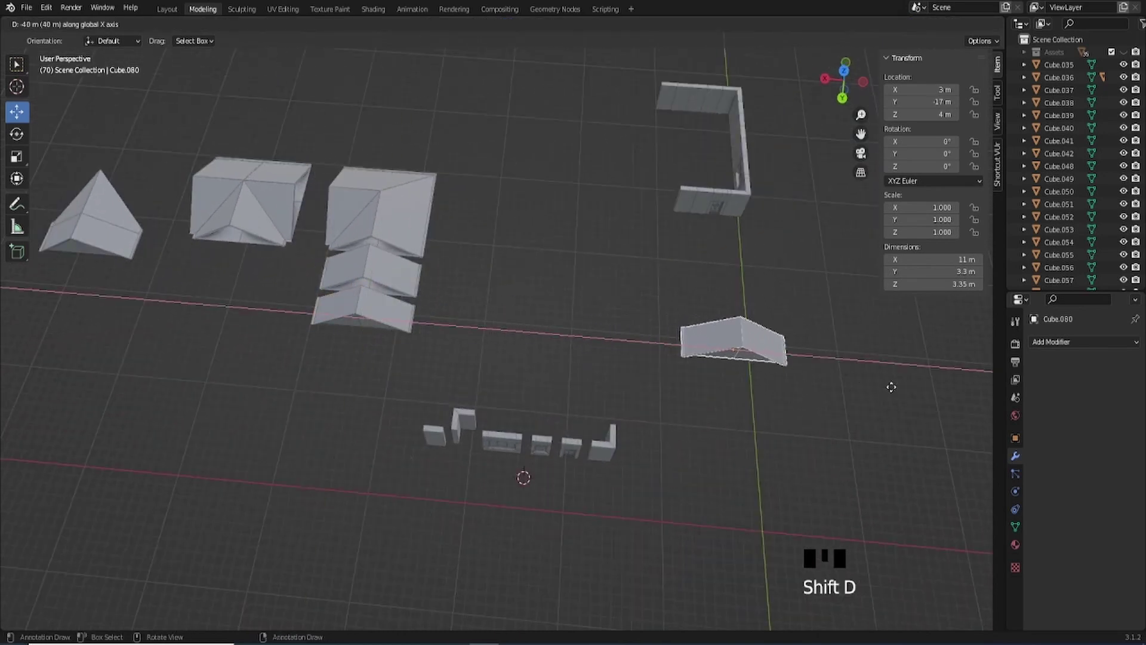
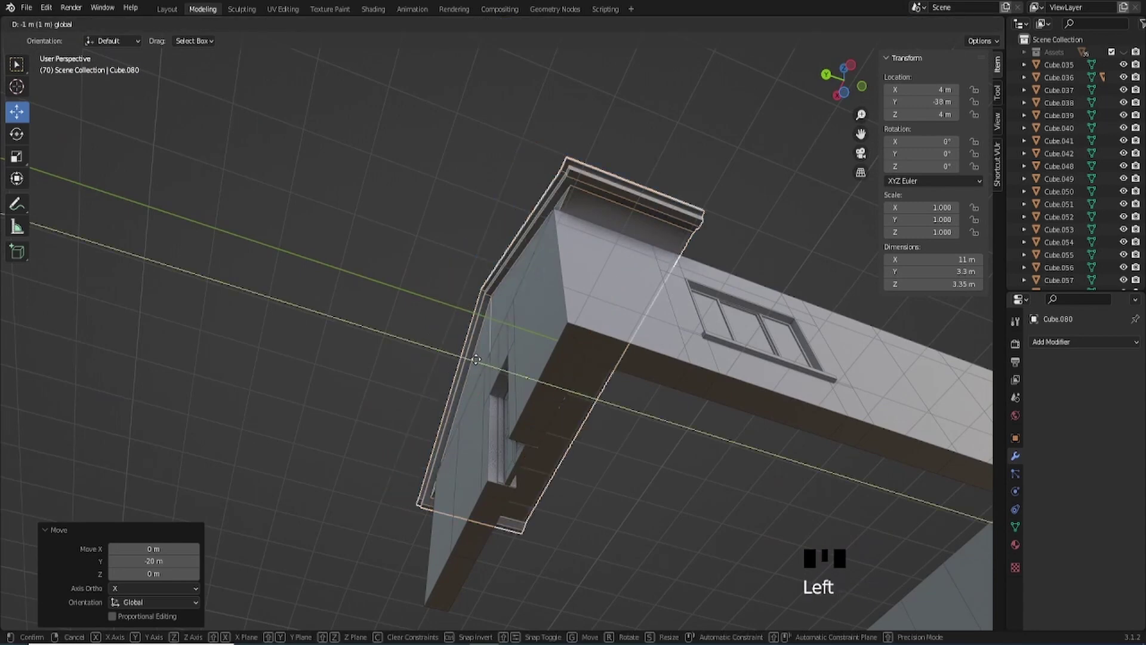
{"action": "left_click_drag", "start_coordinate": [591, 323], "coordinate": [707, 443]}
{"action": "scroll", "scroll_direction": "up", "scroll_amount": 3}
{"action": "left_click_drag", "start_coordinate": [697, 438], "coordinate": [588, 324]}
{"action": "key", "text": "ctrl+z"}
{"action": "left_click_drag", "start_coordinate": [588, 324], "coordinate": [671, 381]}
{"action": "key", "text": "shift+d"}
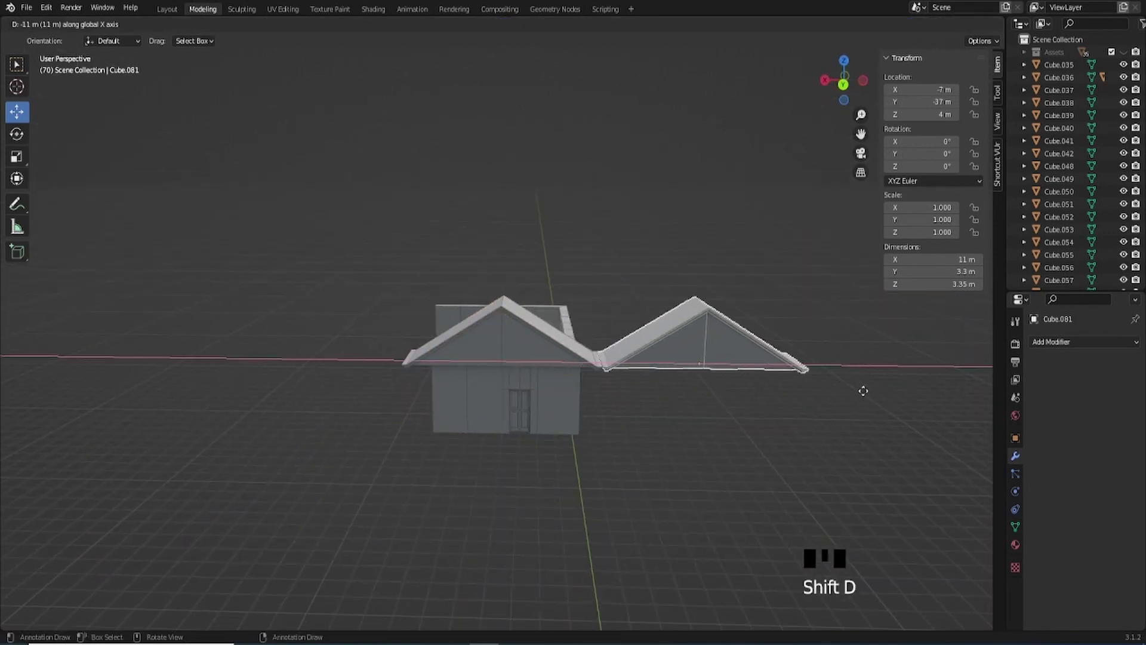
{"action": "left_click", "coordinate": [532, 351]}
{"action": "left_click", "coordinate": [712, 365]}
{"action": "left_click_drag", "start_coordinate": [447, 392], "coordinate": [627, 379]}
{"action": "scroll", "scroll_direction": "up", "scroll_amount": 3}
{"action": "key", "text": "Delete"}
{"action": "scroll", "scroll_direction": "up", "scroll_amount": 3}
{"action": "left_click", "coordinate": [552, 373]}
{"action": "left_click_drag", "start_coordinate": [570, 412], "coordinate": [537, 378]}
{"action": "scroll", "scroll_direction": "up", "scroll_amount": 3}
{"action": "left_click_drag", "start_coordinate": [599, 423], "coordinate": [551, 327]}
{"action": "scroll", "scroll_direction": "up", "scroll_amount": 3}
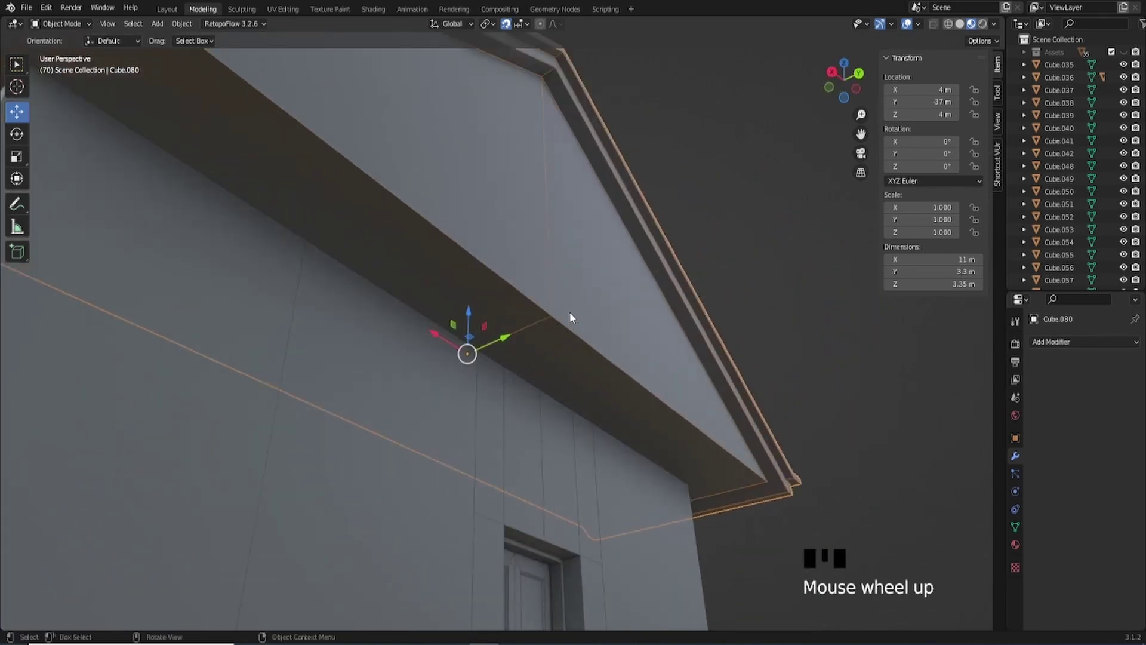
{"action": "scroll", "scroll_direction": "down", "scroll_amount": 3}
{"action": "middle_click", "coordinate": [566, 293]}
{"action": "scroll", "scroll_direction": "down", "scroll_amount": 3}
{"action": "left_click_drag", "start_coordinate": [569, 294], "coordinate": [741, 220]}
{"action": "left_click", "coordinate": [741, 220]}
{"action": "left_click", "coordinate": [541, 307]}
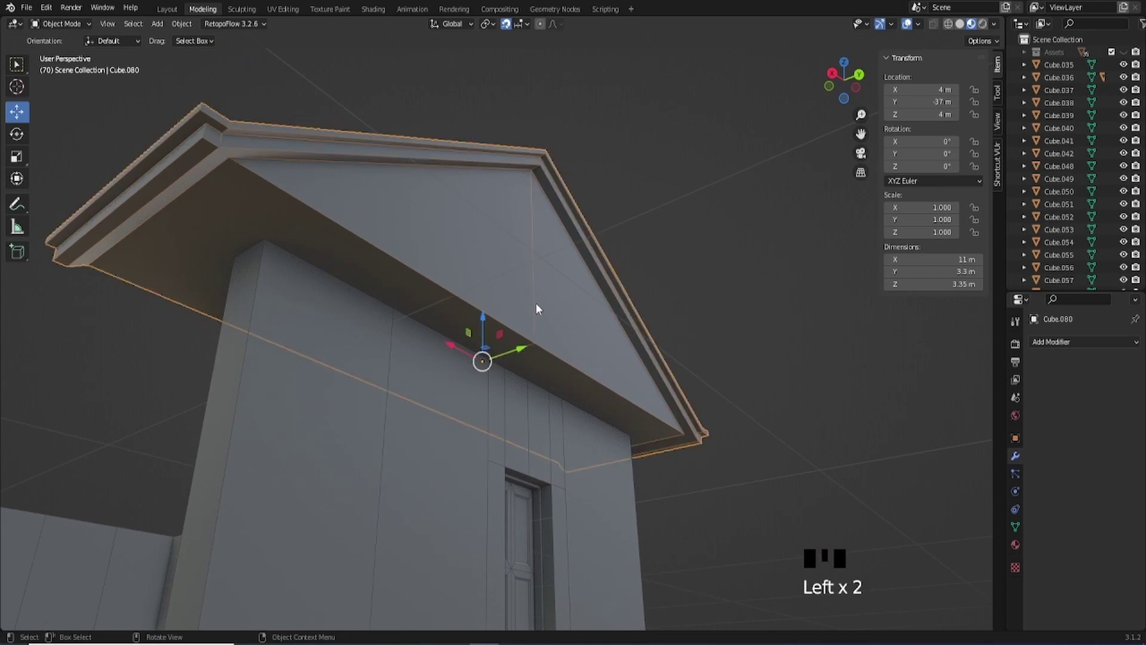
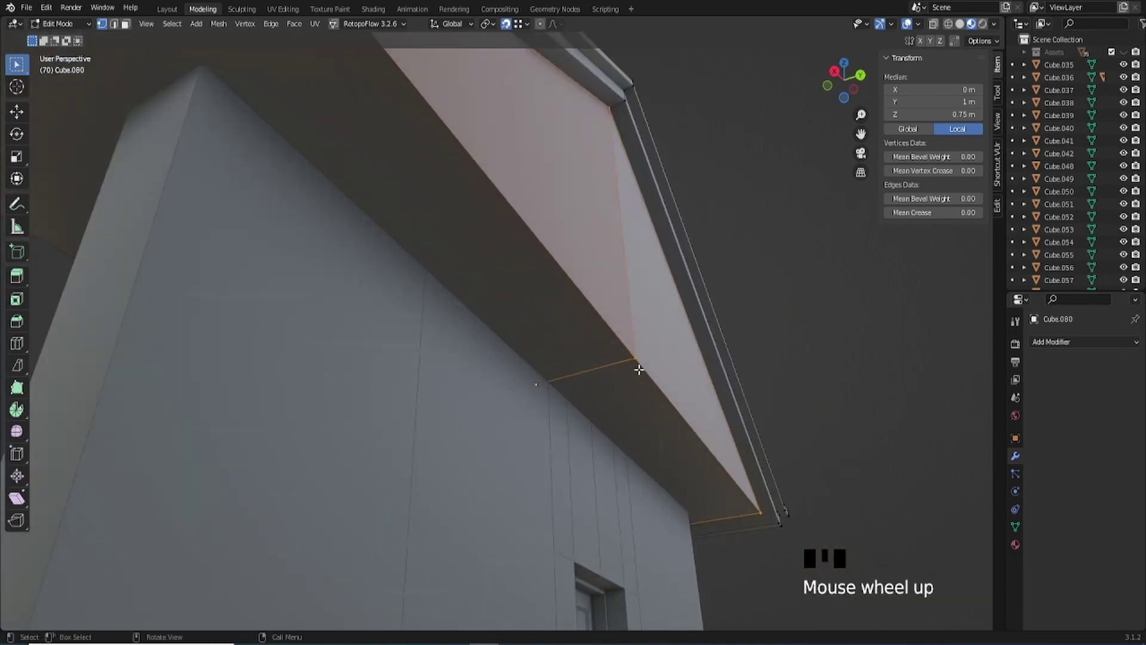
Slide the soffit vertex along the roof to reshape the underside, then leave Edit Mode.
{"action": "key", "text": "g"}
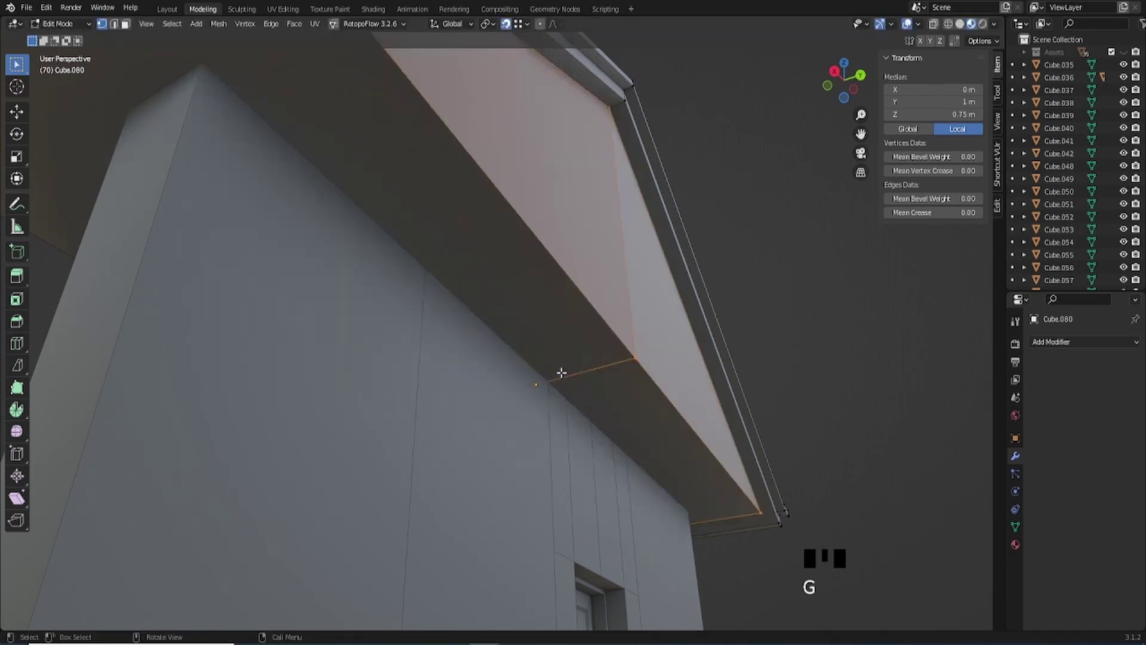
{"action": "key", "text": "g"}
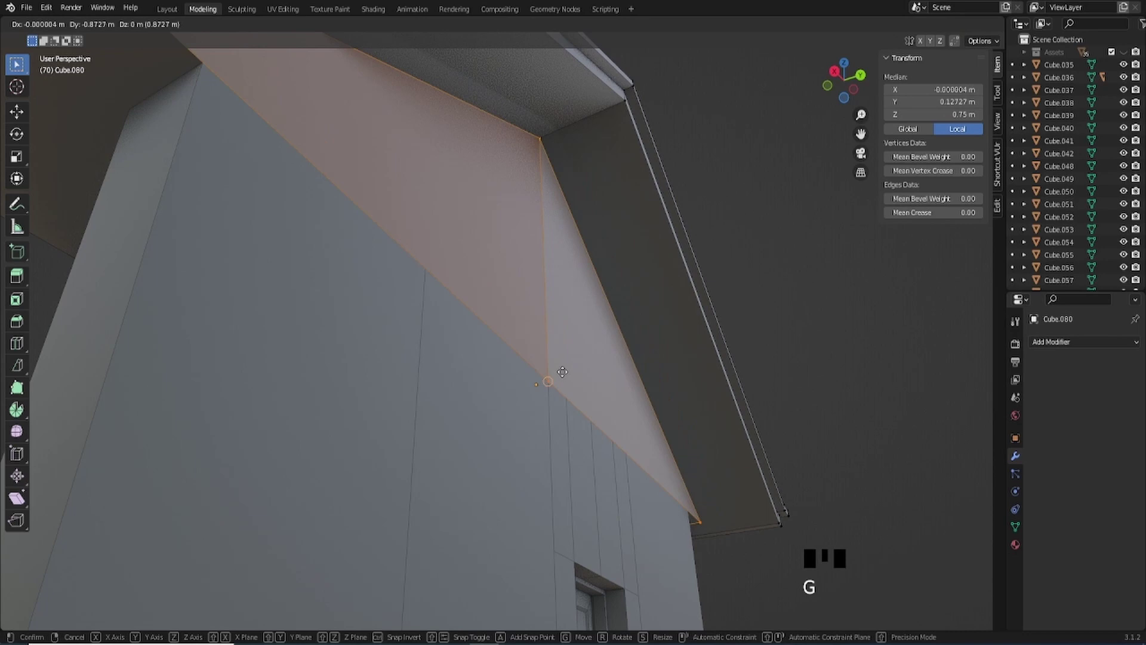
{"action": "scroll", "scroll_direction": "down", "scroll_amount": 3}
{"action": "left_click_drag", "start_coordinate": [560, 305], "coordinate": [584, 424]}
{"action": "key", "text": "Tab"}
Orbit and zoom around the house to review the reshaped roof underside.
{"action": "middle_click", "coordinate": [573, 427]}
{"action": "left_click", "coordinate": [736, 501]}
{"action": "left_click_drag", "start_coordinate": [596, 461], "coordinate": [514, 419]}
{"action": "scroll", "scroll_direction": "up", "scroll_amount": 3}
{"action": "left_click_drag", "start_coordinate": [523, 416], "coordinate": [689, 351]}
{"action": "scroll", "scroll_direction": "down", "scroll_amount": 3}
{"action": "left_click_drag", "start_coordinate": [642, 397], "coordinate": [640, 383]}
{"action": "scroll", "scroll_direction": "down", "scroll_amount": 3}
{"action": "scroll", "scroll_direction": "up", "scroll_amount": 3}
Select the gable roof and start dragging it toward the roof variants near X 32 m.
{"action": "key", "text": "Tab"}
{"action": "key", "text": "Tab"}
{"action": "left_click", "coordinate": [769, 435]}
{"action": "left_click", "coordinate": [618, 328]}
{"action": "scroll", "scroll_direction": "down", "scroll_amount": 3}
{"action": "left_click_drag", "start_coordinate": [475, 399], "coordinate": [606, 376]}
{"action": "left_click", "coordinate": [606, 376]}
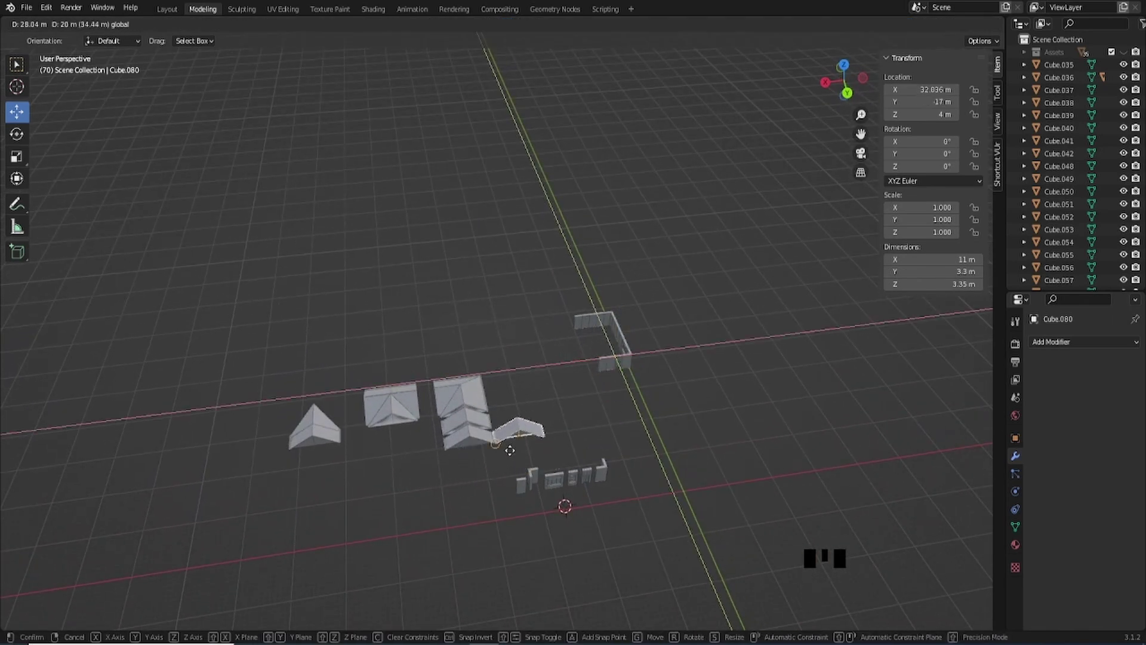
Undo the stray move and enable grid snapping from the viewport header.
{"action": "scroll", "scroll_direction": "up", "scroll_amount": 3}
{"action": "left_click_drag", "start_coordinate": [539, 409], "coordinate": [579, 284]}
{"action": "scroll", "scroll_direction": "up", "scroll_amount": 3}
{"action": "left_click_drag", "start_coordinate": [609, 285], "coordinate": [698, 199]}
{"action": "scroll", "scroll_direction": "down", "scroll_amount": 3}
{"action": "key", "text": "ctrl+z"}
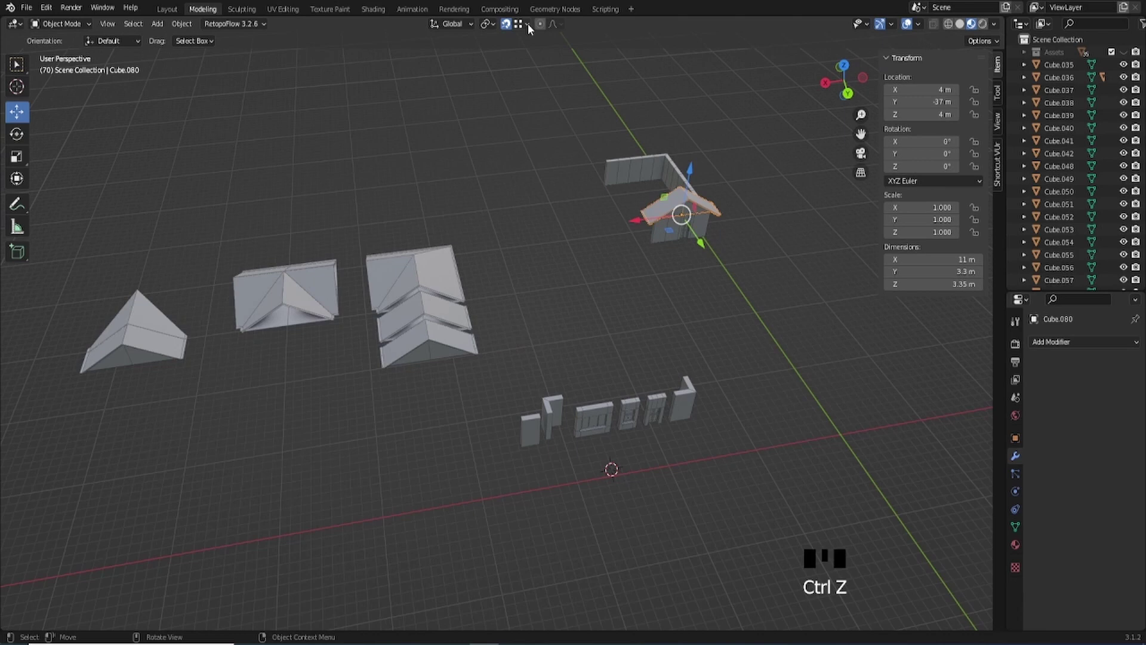
{"action": "left_click", "coordinate": [511, 29]}
{"action": "left_click", "coordinate": [513, 30]}
{"action": "left_click_drag", "start_coordinate": [532, 31], "coordinate": [634, 234]}
{"action": "left_click_drag", "start_coordinate": [635, 234], "coordinate": [687, 239]}
{"action": "left_click", "coordinate": [687, 238]}
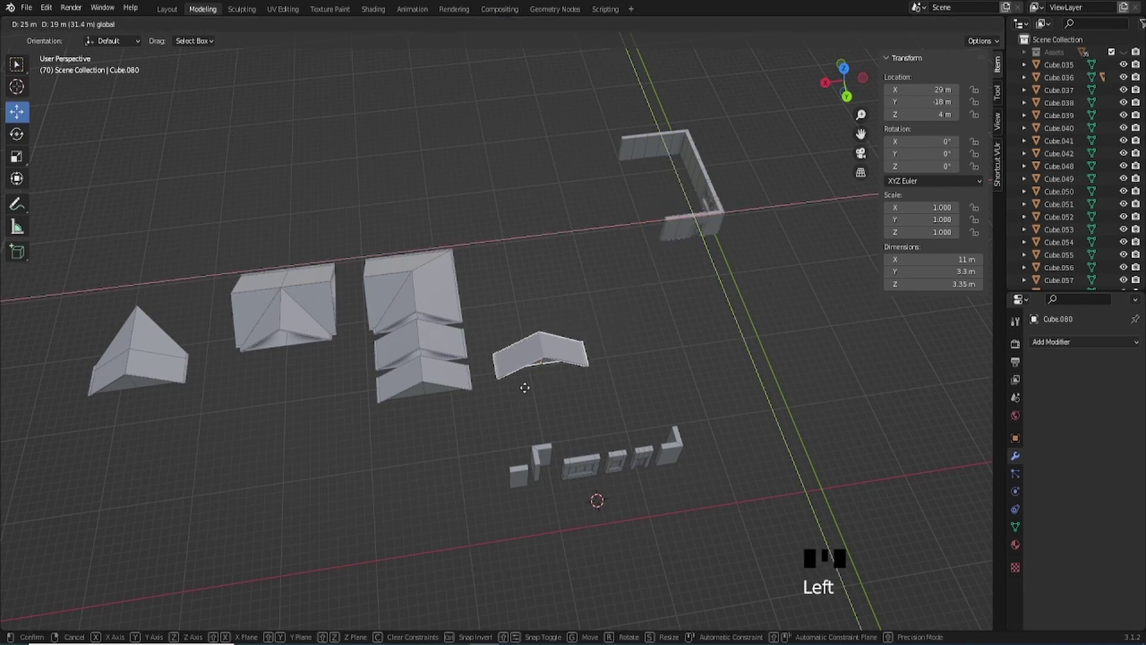
Move the angled roof piece into the roof rows beside the wall kit.
{"action": "left_click_drag", "start_coordinate": [509, 375], "coordinate": [537, 361]}
{"action": "scroll", "scroll_direction": "down", "scroll_amount": 3}
{"action": "left_click_drag", "start_coordinate": [553, 463], "coordinate": [540, 449]}
{"action": "left_click_drag", "start_coordinate": [508, 389], "coordinate": [788, 437]}
{"action": "left_click_drag", "start_coordinate": [834, 444], "coordinate": [587, 337]}
{"action": "scroll", "scroll_direction": "down", "scroll_amount": 3}
{"action": "left_click_drag", "start_coordinate": [527, 318], "coordinate": [614, 349]}
{"action": "scroll", "scroll_direction": "up", "scroll_amount": 3}
{"action": "left_click_drag", "start_coordinate": [608, 352], "coordinate": [542, 301]}
{"action": "scroll", "scroll_direction": "up", "scroll_amount": 3}
{"action": "scroll", "scroll_direction": "down", "scroll_amount": 3}
{"action": "left_click_drag", "start_coordinate": [564, 318], "coordinate": [495, 243]}
Move the remaining roof variants into rows apart from the wall pieces.
{"action": "scroll", "scroll_direction": "down", "scroll_amount": 3}
{"action": "scroll", "scroll_direction": "down", "scroll_amount": 3}
{"action": "left_click_drag", "start_coordinate": [486, 397], "coordinate": [529, 368]}
{"action": "scroll", "scroll_direction": "up", "scroll_amount": 3}
{"action": "left_click_drag", "start_coordinate": [543, 364], "coordinate": [534, 322]}
{"action": "left_click", "coordinate": [534, 322]}
{"action": "scroll", "scroll_direction": "down", "scroll_amount": 3}
{"action": "left_click_drag", "start_coordinate": [589, 360], "coordinate": [494, 278]}
{"action": "scroll", "scroll_direction": "up", "scroll_amount": 3}
{"action": "left_click_drag", "start_coordinate": [492, 298], "coordinate": [631, 214]}
{"action": "scroll", "scroll_direction": "down", "scroll_amount": 3}
{"action": "left_click_drag", "start_coordinate": [605, 216], "coordinate": [844, 89]}
Select the square corner roof and clear its location to the world origin over the corner walls.
{"action": "left_click", "coordinate": [843, 89]}
{"action": "scroll", "scroll_direction": "up", "scroll_amount": 3}
{"action": "key", "text": "alt+g"}
Shift the square roof 12 m on Y to centre it on the wall corner and apply All Transforms.
{"action": "scroll", "scroll_direction": "up", "scroll_amount": 3}
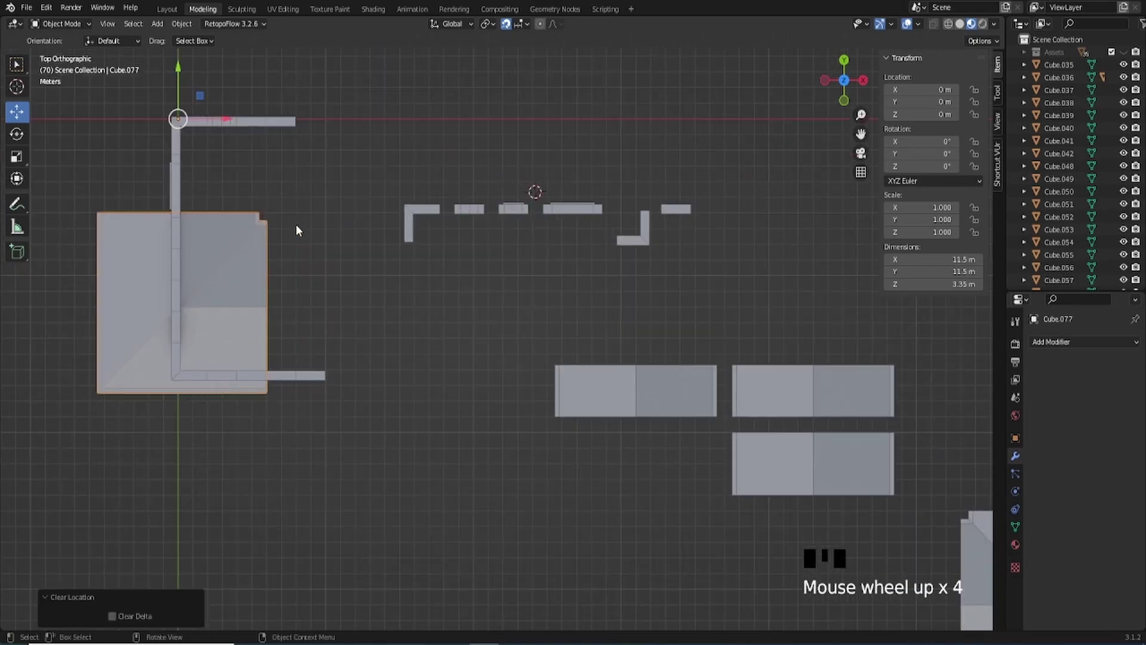
{"action": "left_click_drag", "start_coordinate": [362, 246], "coordinate": [590, 227]}
{"action": "left_click", "coordinate": [590, 227]}
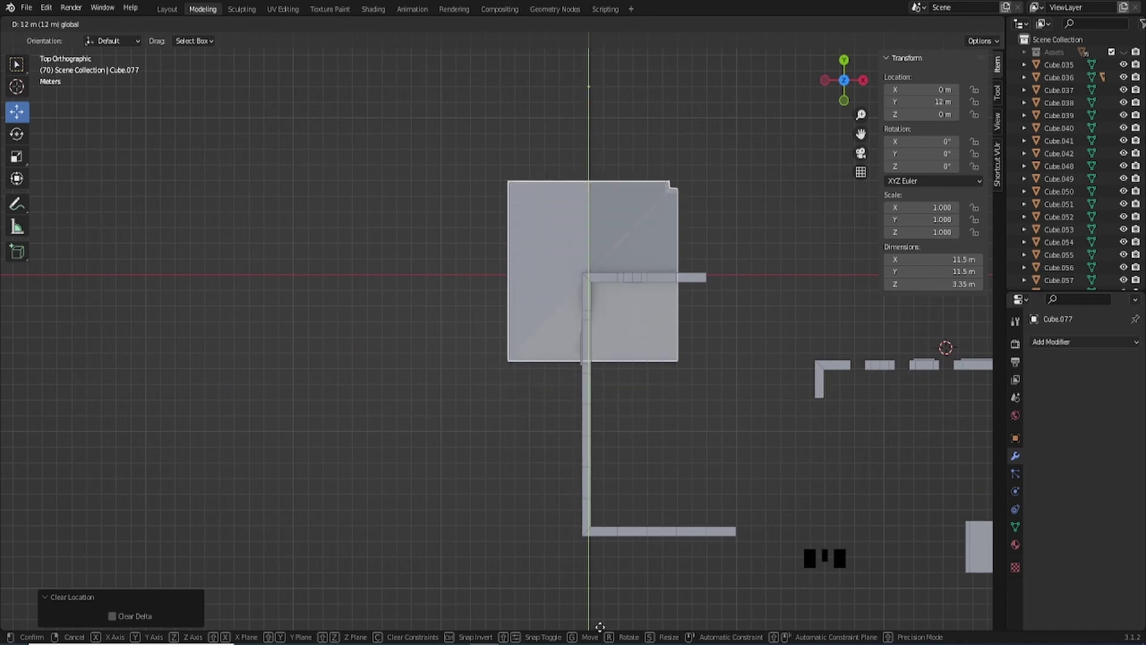
{"action": "key", "text": "q"}
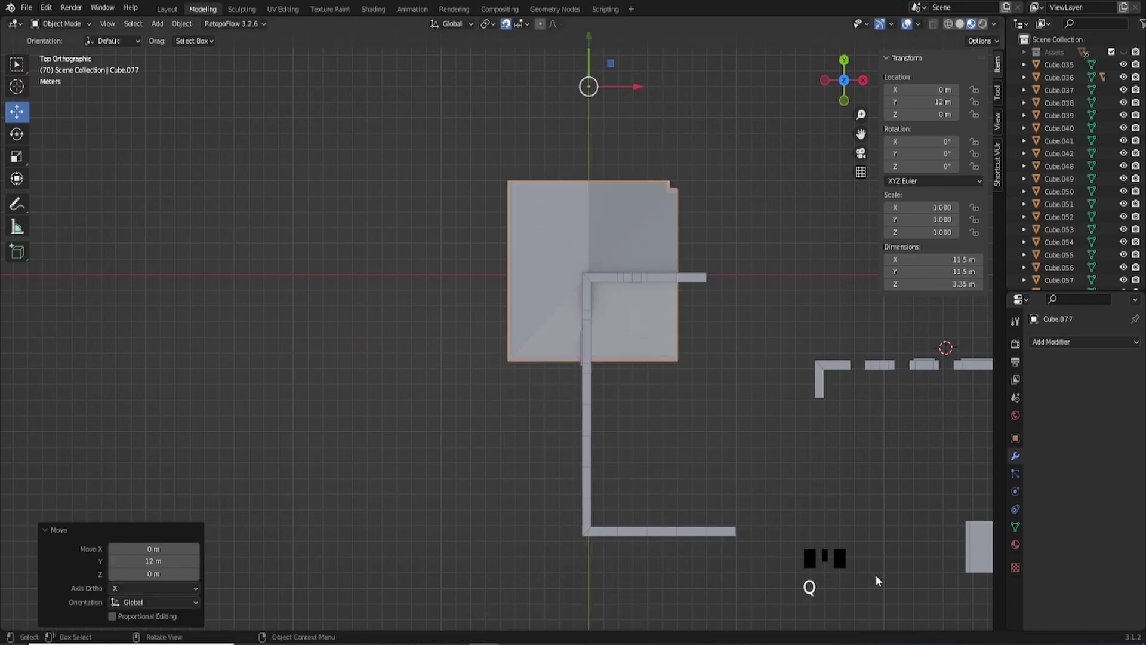
{"action": "key", "text": "q"}
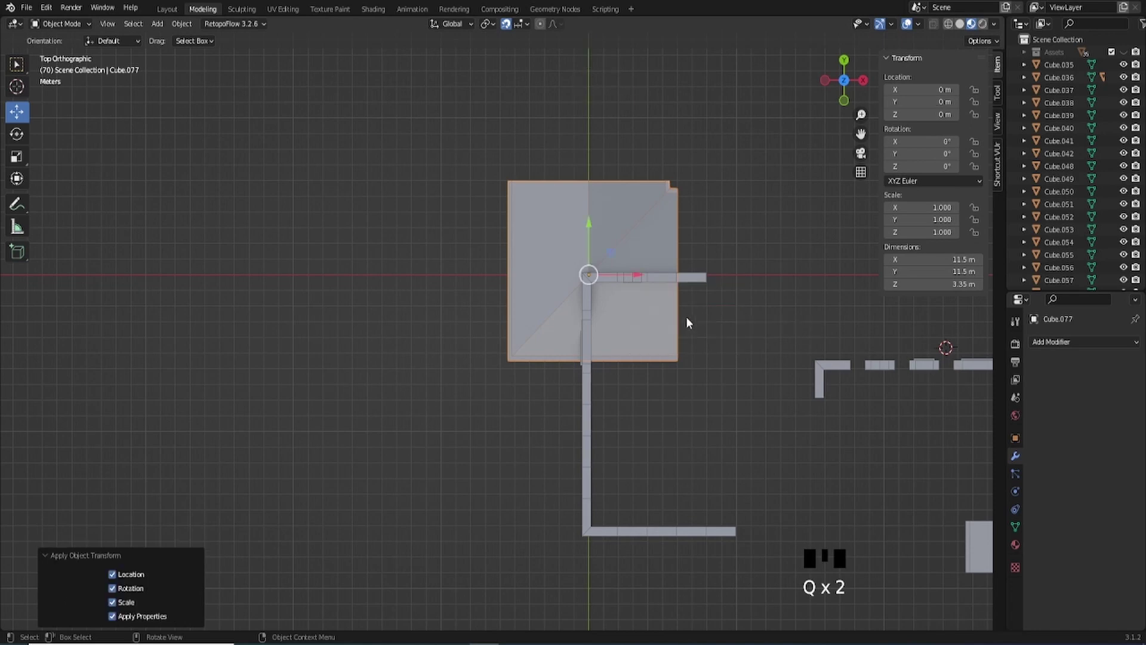
Move the square roof back to the row at X 47 m, Y −31 m, beside the cross-gabled roof.
{"action": "scroll", "scroll_direction": "down", "scroll_amount": 3}
{"action": "left_click_drag", "start_coordinate": [686, 392], "coordinate": [441, 240]}
{"action": "left_click", "coordinate": [441, 241]}
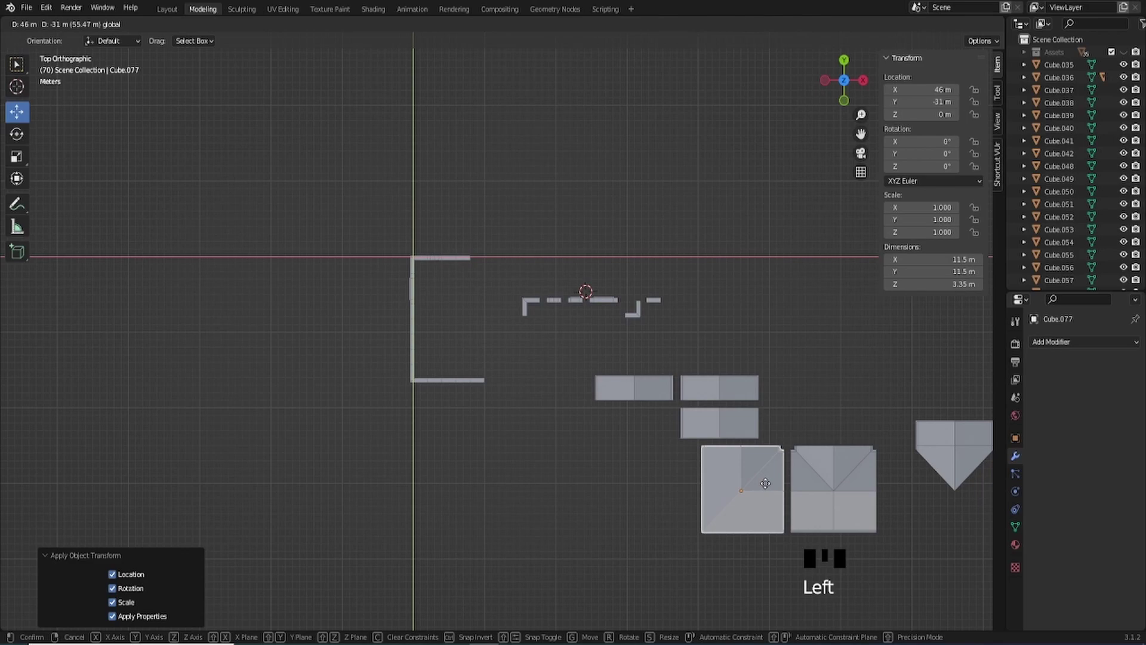
{"action": "key", "text": "KP_Decimal"}
Swap roof objects' positions so the square corner roof joins the top row.
{"action": "left_click_drag", "start_coordinate": [721, 418], "coordinate": [496, 347]}
{"action": "left_click", "coordinate": [497, 347]}
{"action": "left_click", "coordinate": [757, 389]}
{"action": "left_click_drag", "start_coordinate": [784, 334], "coordinate": [718, 346]}
{"action": "scroll", "scroll_direction": "down", "scroll_amount": 3}
{"action": "left_click_drag", "start_coordinate": [613, 358], "coordinate": [535, 351]}
{"action": "scroll", "scroll_direction": "down", "scroll_amount": 3}
{"action": "left_click_drag", "start_coordinate": [530, 373], "coordinate": [514, 354]}
{"action": "left_click", "coordinate": [514, 354]}
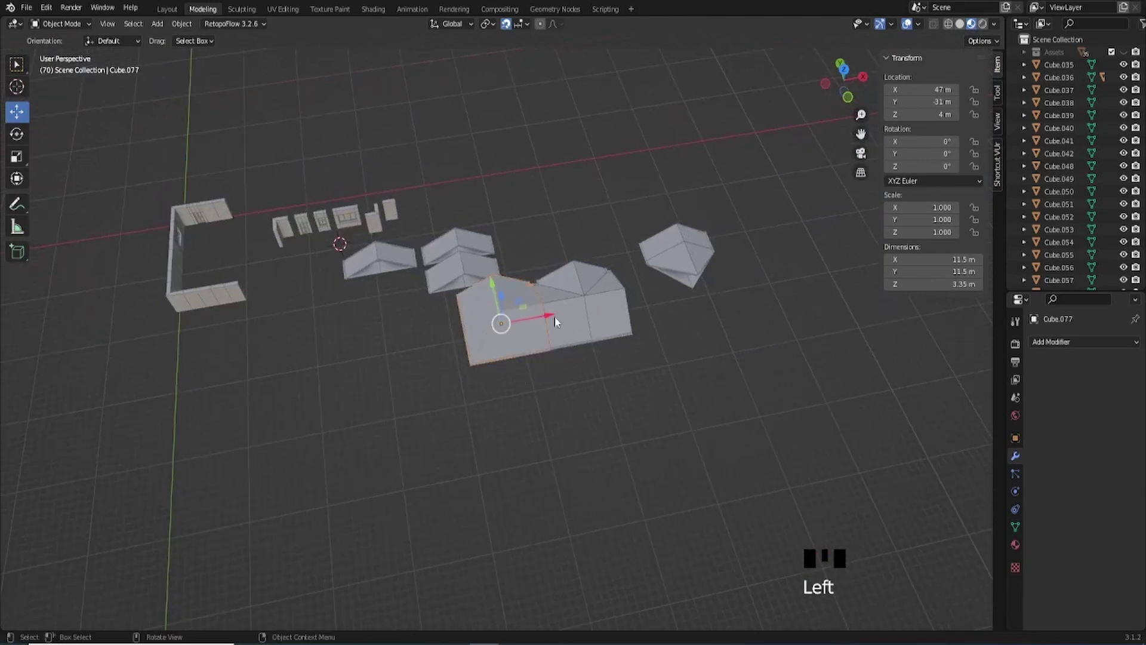
Shift the square corner roof 16 m along X to X 31 m, standing it apart.
{"action": "left_click", "coordinate": [552, 317]}
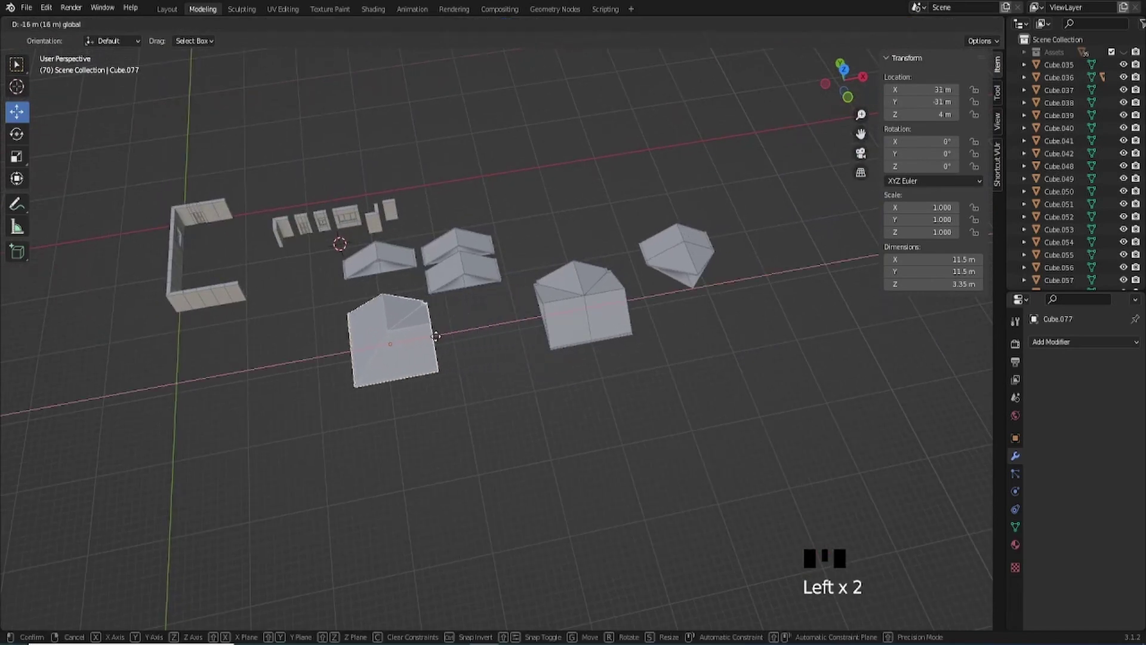
{"action": "scroll", "scroll_direction": "down", "scroll_amount": 3}
{"action": "scroll", "scroll_direction": "up", "scroll_amount": 3}
{"action": "left_click_drag", "start_coordinate": [441, 350], "coordinate": [634, 350]}
{"action": "scroll", "scroll_direction": "down", "scroll_amount": 3}
{"action": "left_click_drag", "start_coordinate": [612, 343], "coordinate": [527, 339]}
{"action": "scroll", "scroll_direction": "up", "scroll_amount": 3}
{"action": "left_click_drag", "start_coordinate": [510, 345], "coordinate": [408, 270]}
{"action": "left_click", "coordinate": [407, 270]}
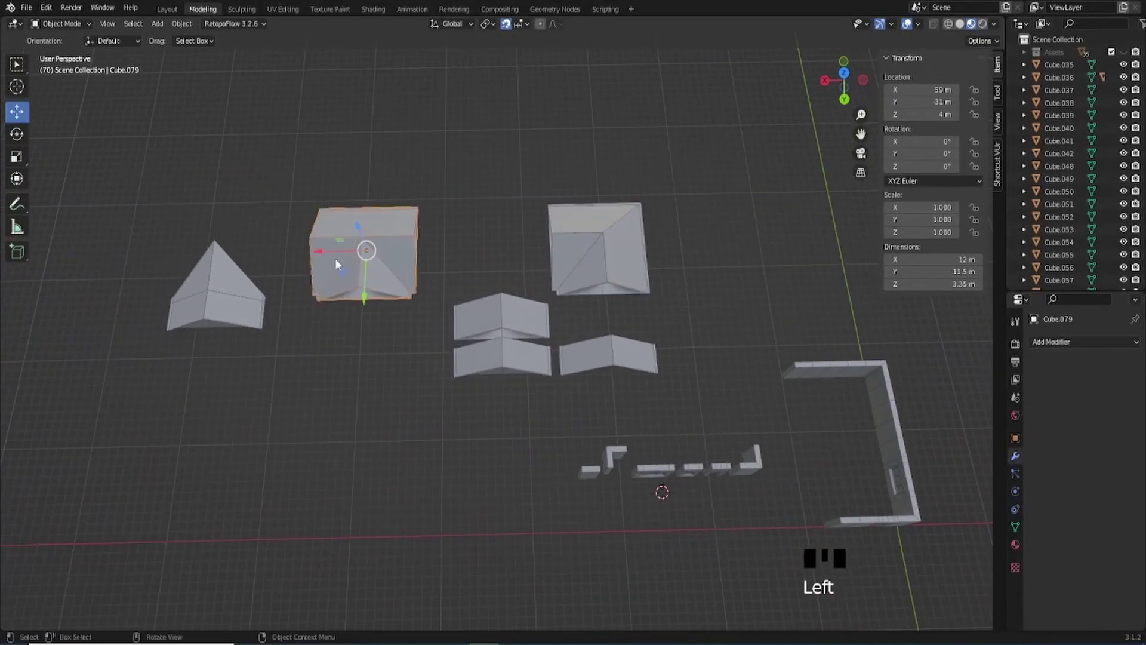
Move the box roof −15 m on X beside the corner roof, then duplicate the corner roof at the world origin.
{"action": "left_click", "coordinate": [322, 251]}
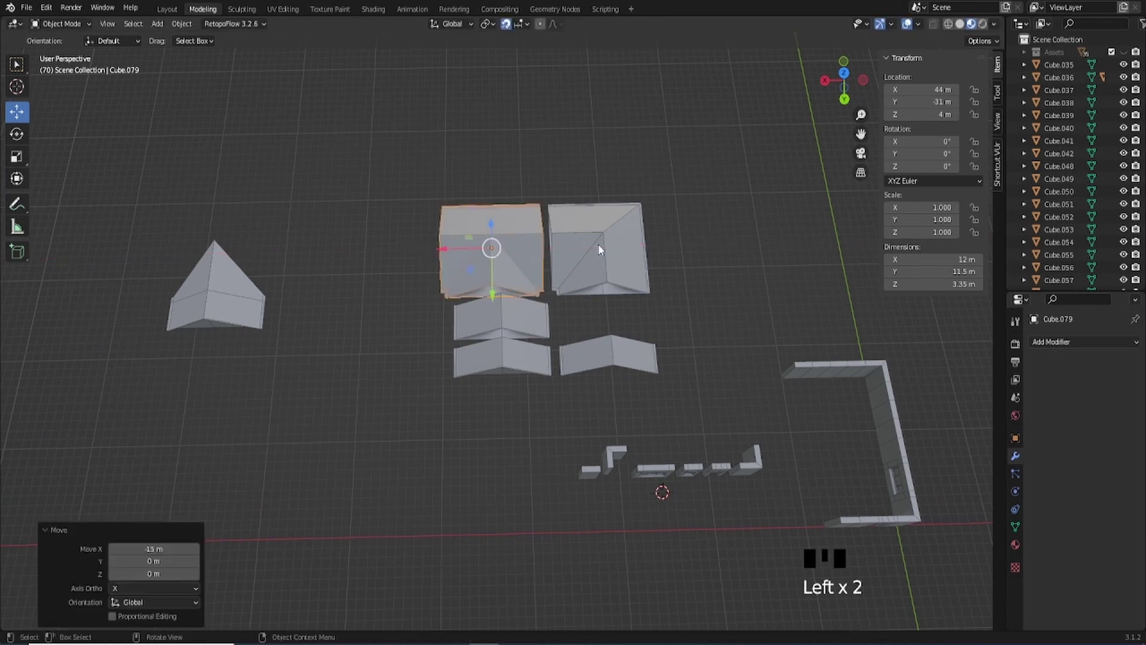
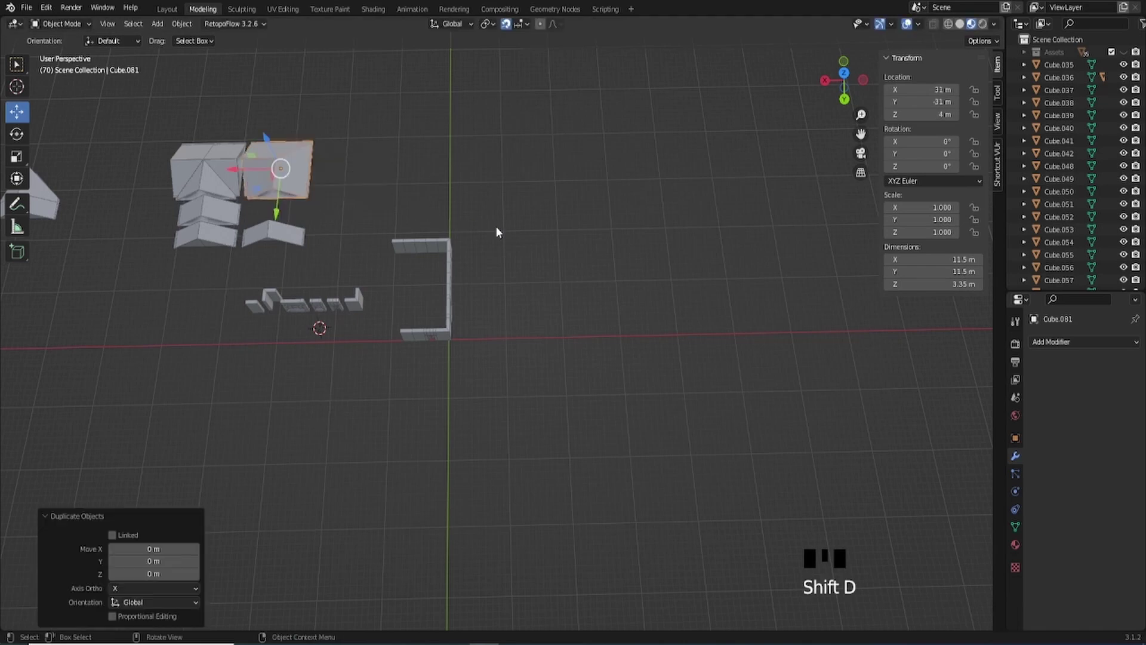
{"action": "key", "text": "alt+g"}
{"action": "scroll", "scroll_direction": "up", "scroll_amount": 3}
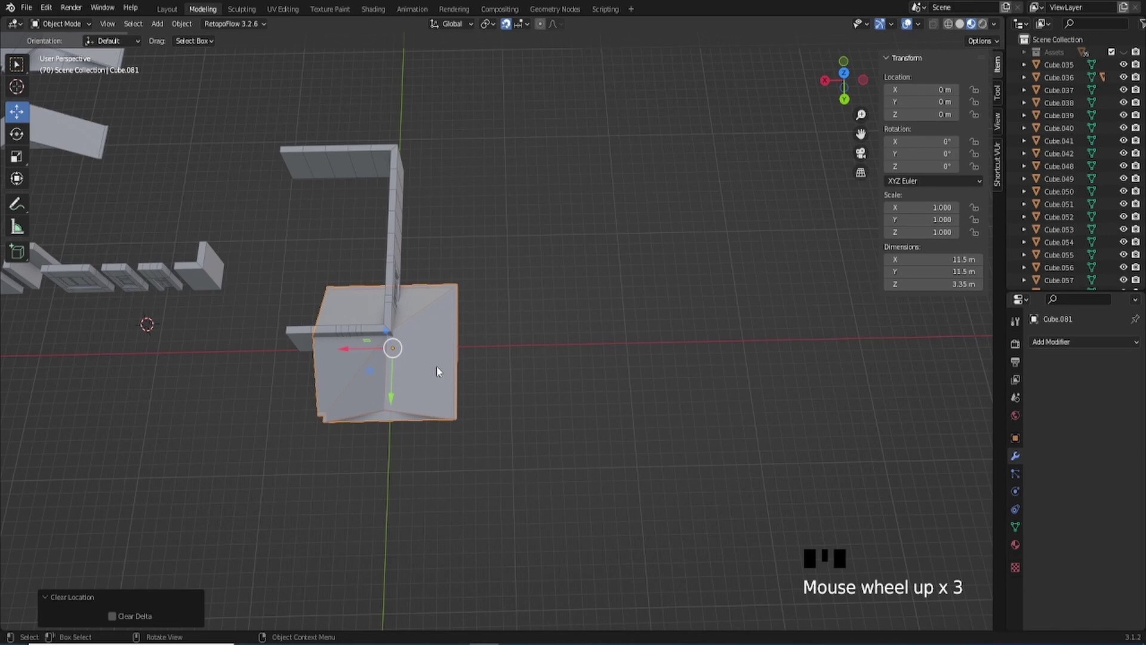
{"action": "left_click_drag", "start_coordinate": [442, 369], "coordinate": [582, 319]}
Isolate the copied corner roof in Local View and look straight down in Top Orthographic, zoomed in.
{"action": "key", "text": "KP_Divide"}
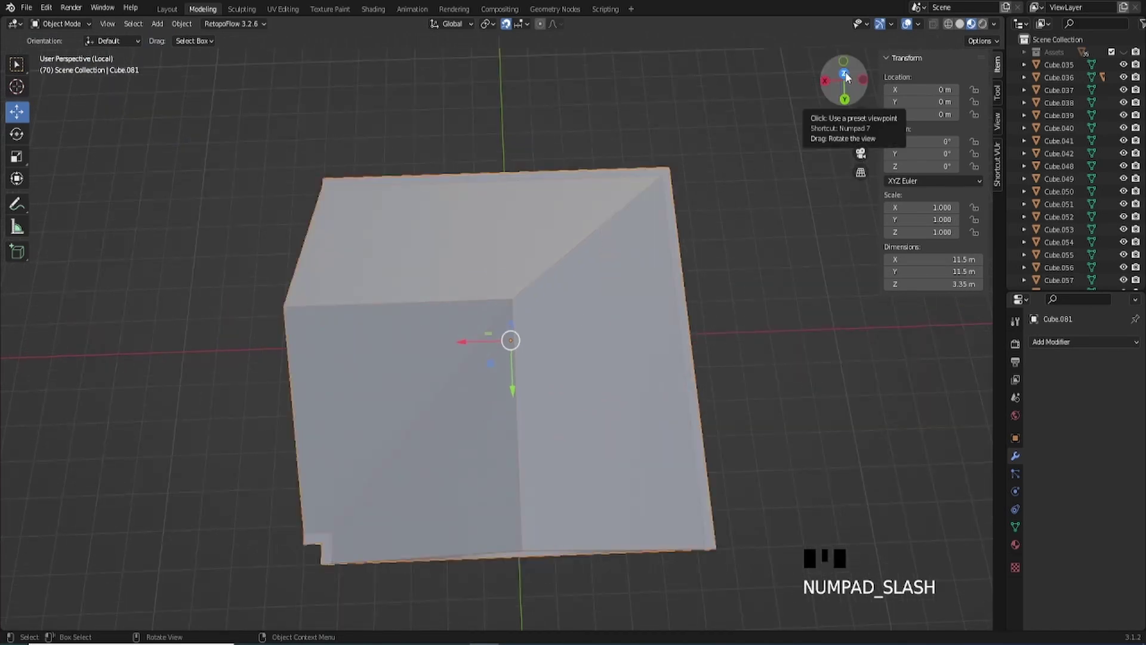
{"action": "left_click", "coordinate": [849, 77]}
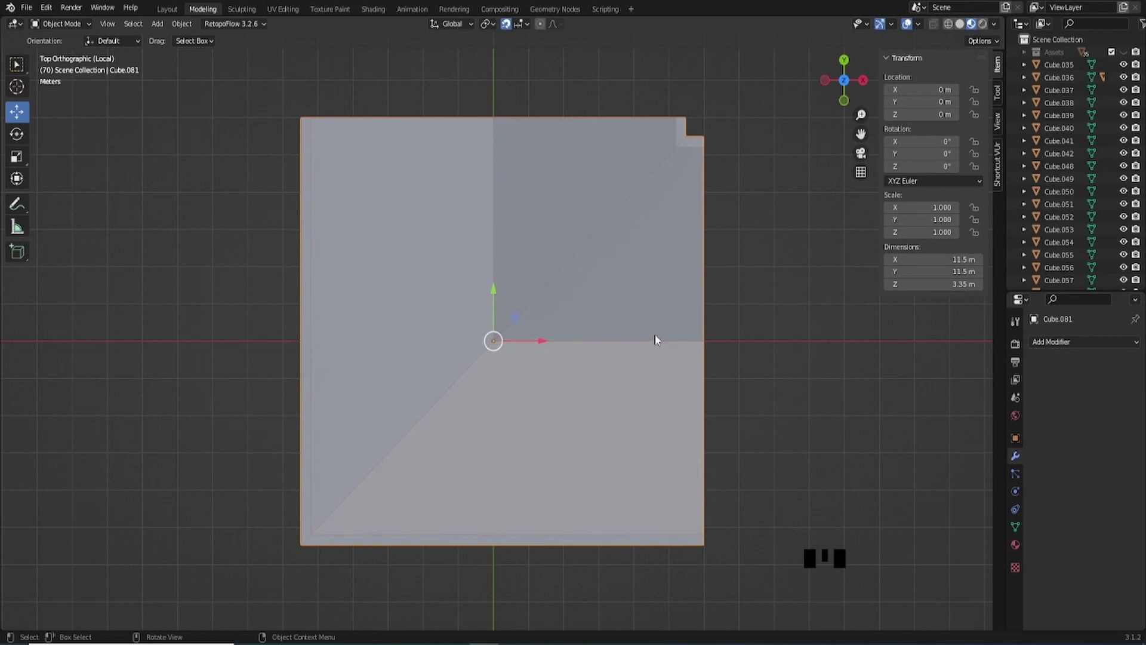
{"action": "scroll", "scroll_direction": "up", "scroll_amount": 3}
{"action": "left_click_drag", "start_coordinate": [325, 361], "coordinate": [934, 28]}
{"action": "left_click_drag", "start_coordinate": [935, 28], "coordinate": [506, 277]}
Delete the three extra roof quadrants, keeping one corner quarter, and bisect it down the centre along Y.
{"action": "key", "text": "Tab"}
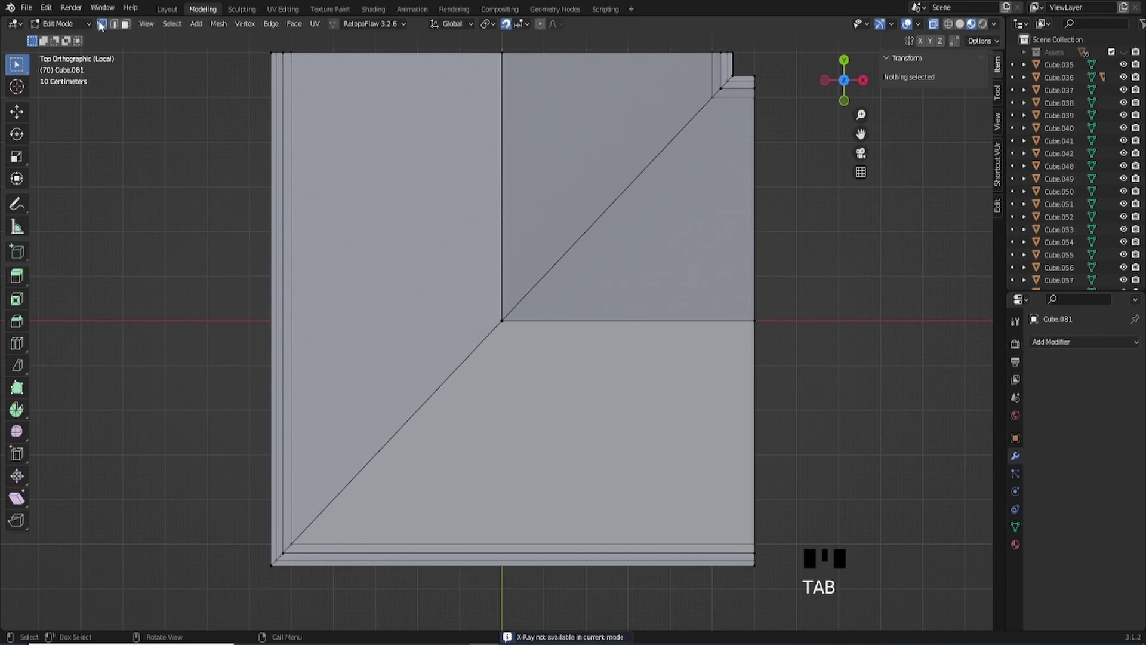
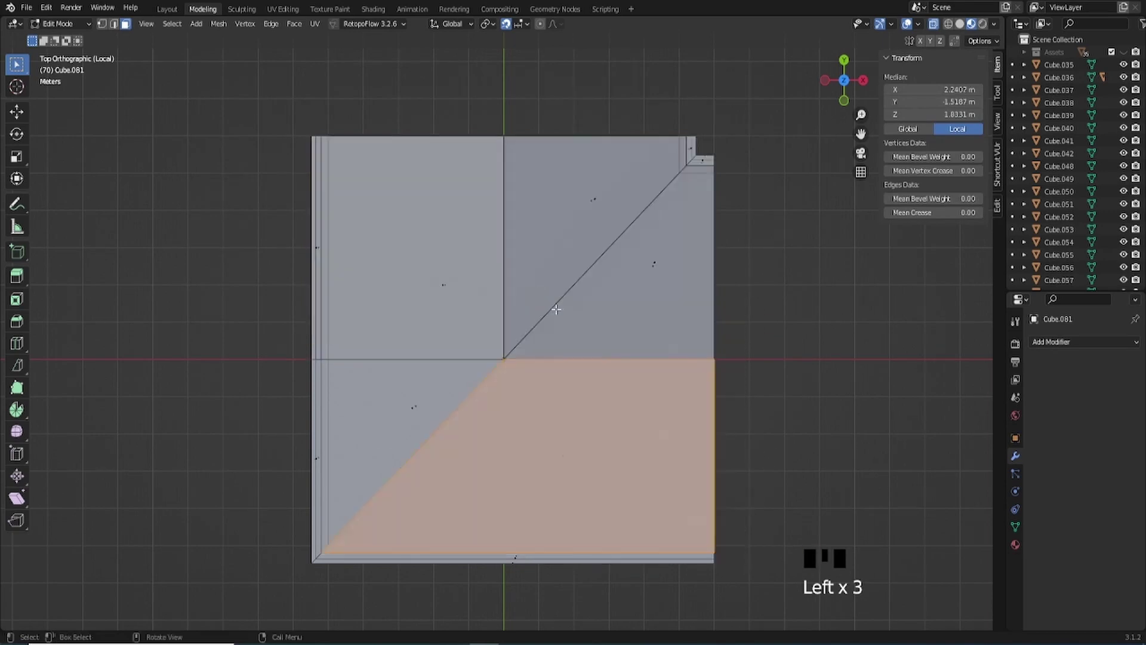
{"action": "key", "text": "ctrl+z"}
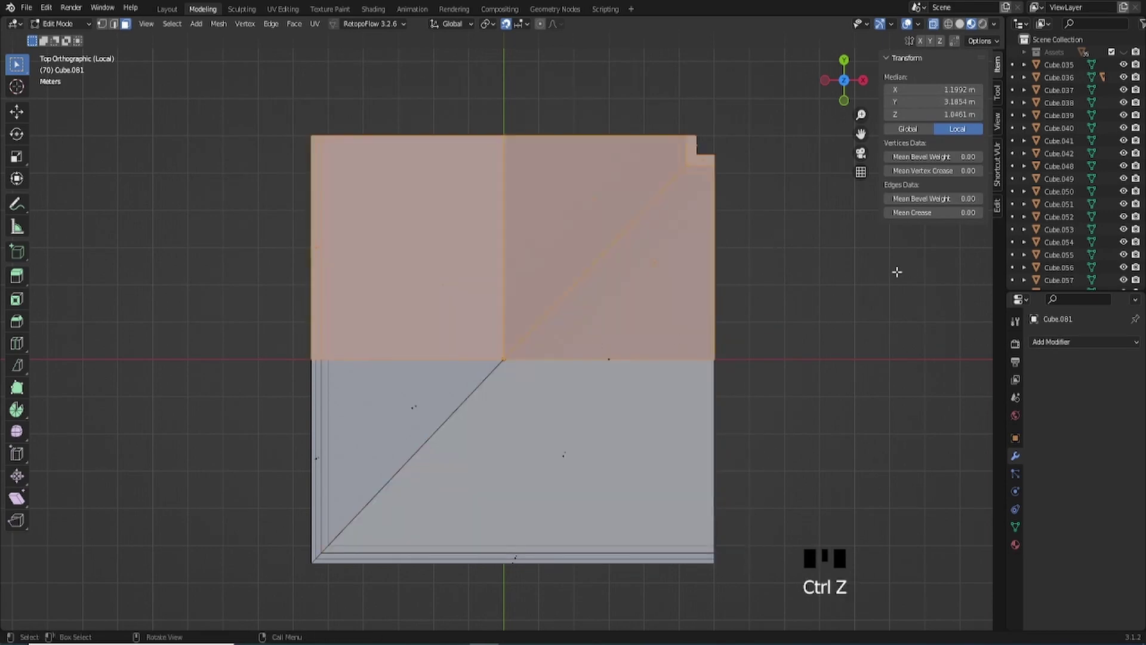
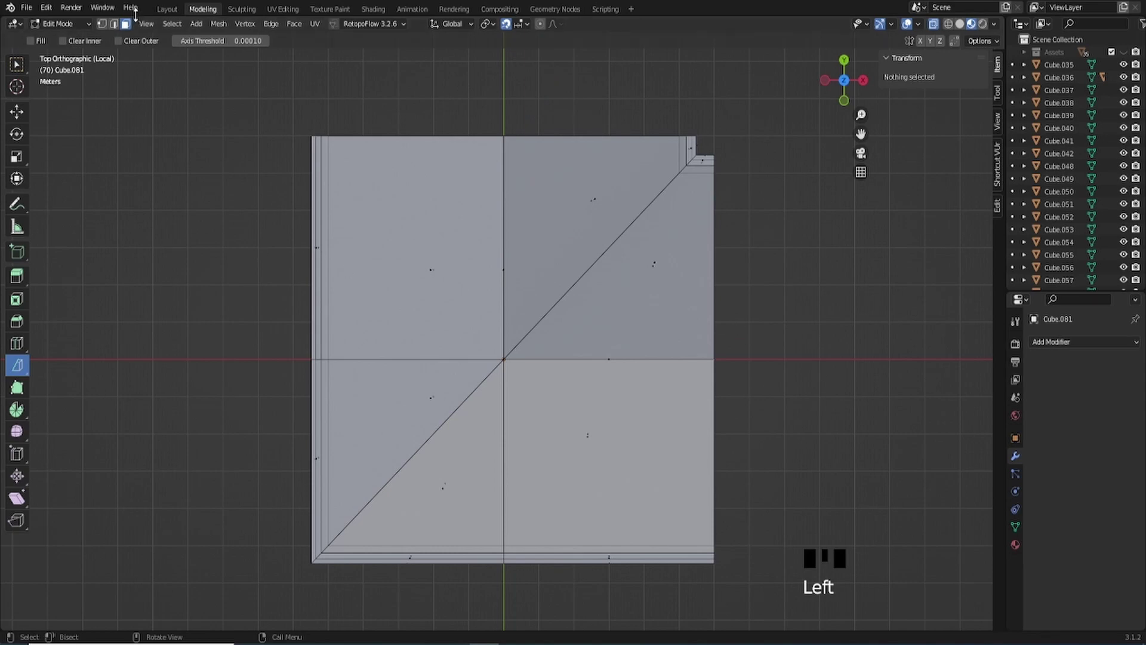
{"action": "left_click", "coordinate": [22, 69]}
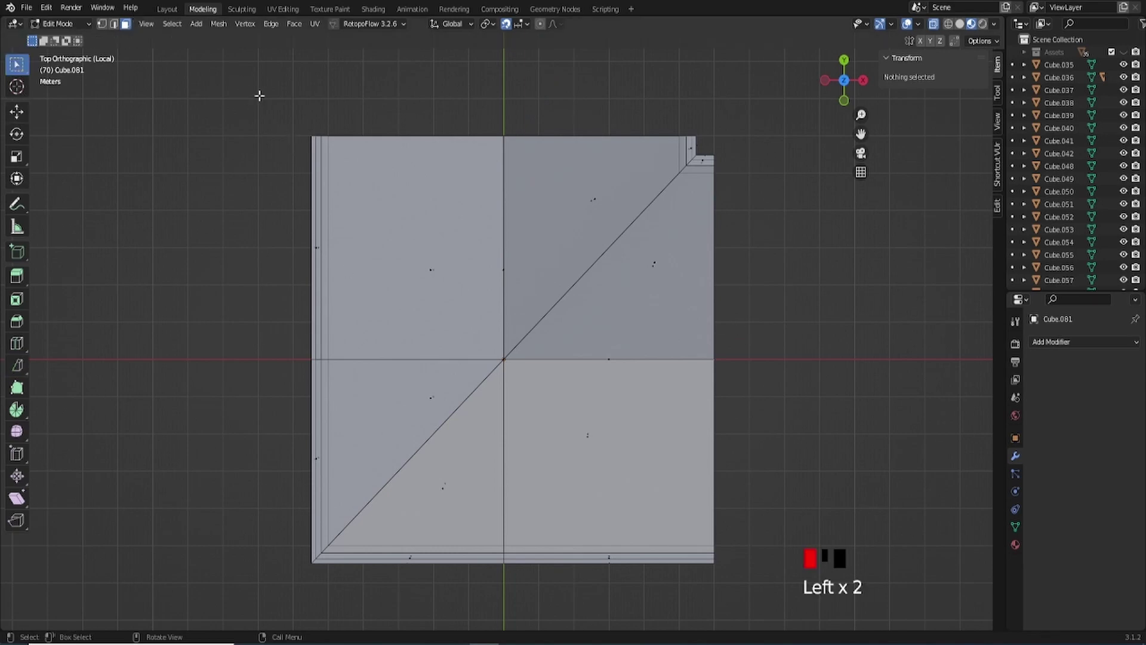
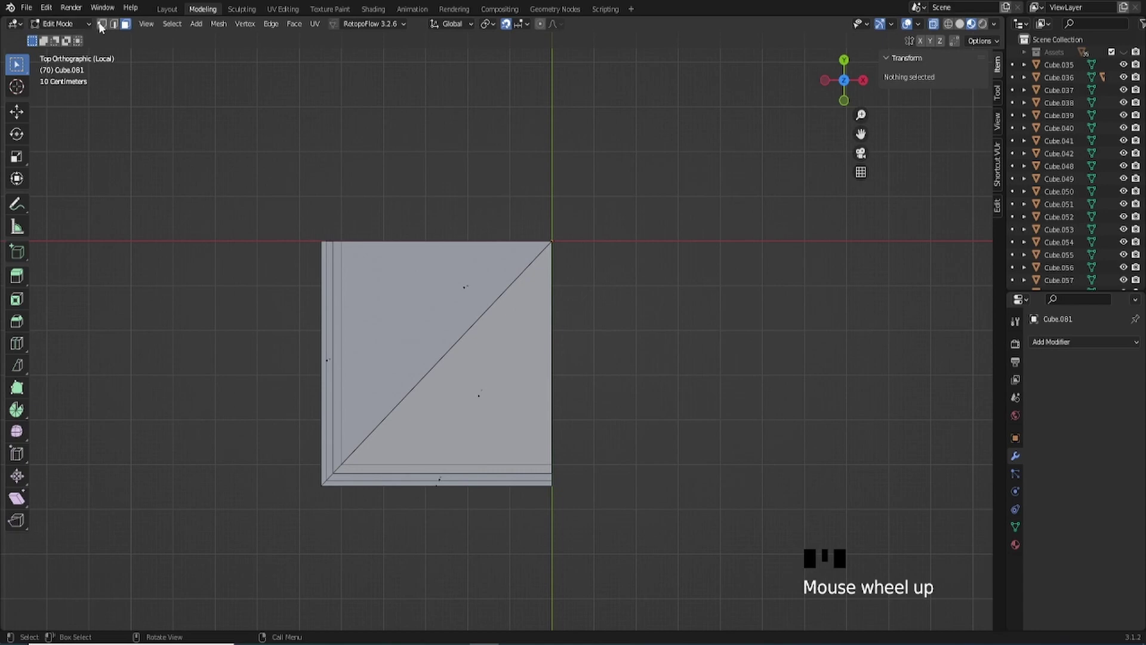
Scale the top edge vertices flat onto Y 0 and the right edge vertices flat along X.
{"action": "left_click", "coordinate": [103, 26]}
{"action": "scroll", "scroll_direction": "down", "scroll_amount": 3}
{"action": "scroll", "scroll_direction": "up", "scroll_amount": 3}
{"action": "key", "text": "Tab"}
{"action": "key", "text": "q"}
{"action": "scroll", "scroll_direction": "up", "scroll_amount": 3}
{"action": "key", "text": "Tab"}
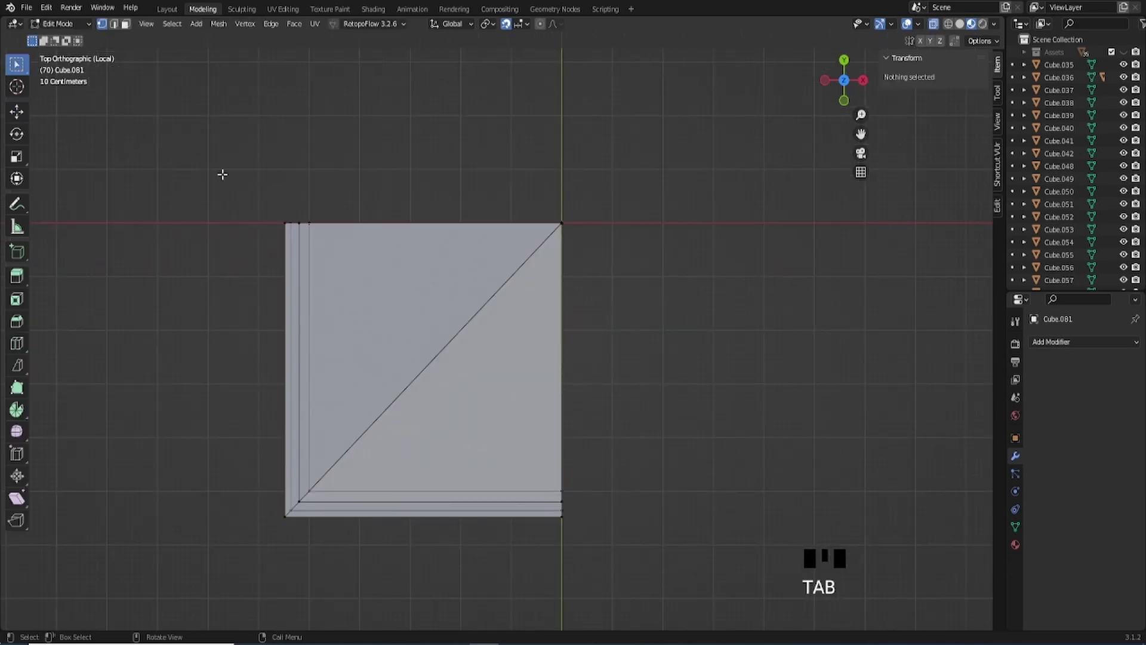
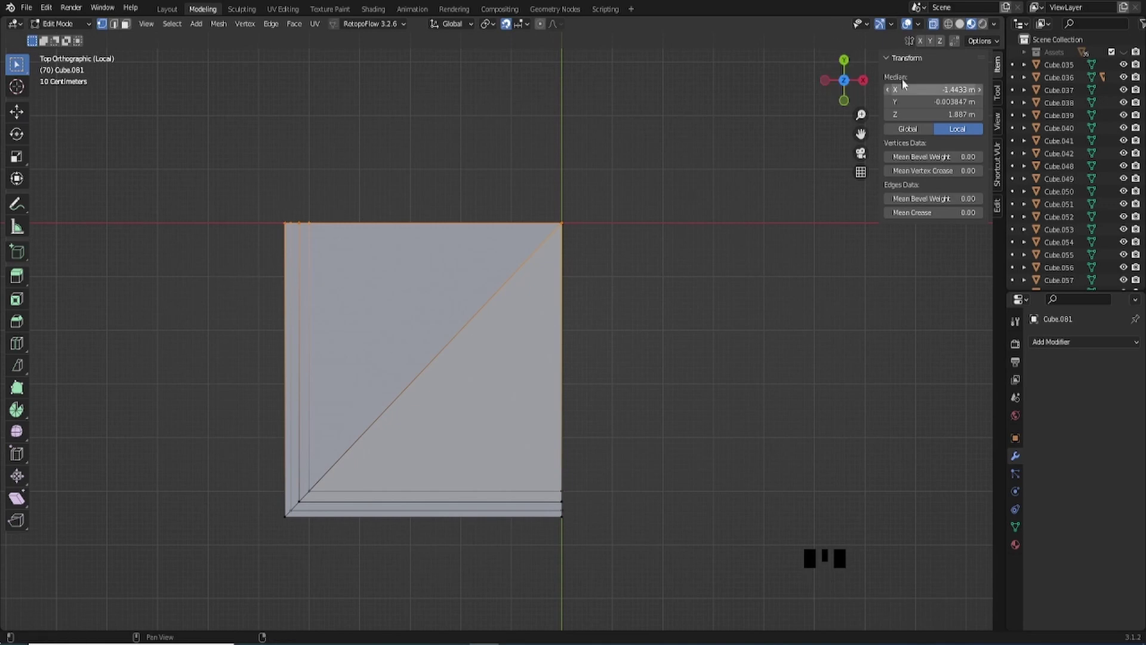
{"action": "key", "text": "s"}
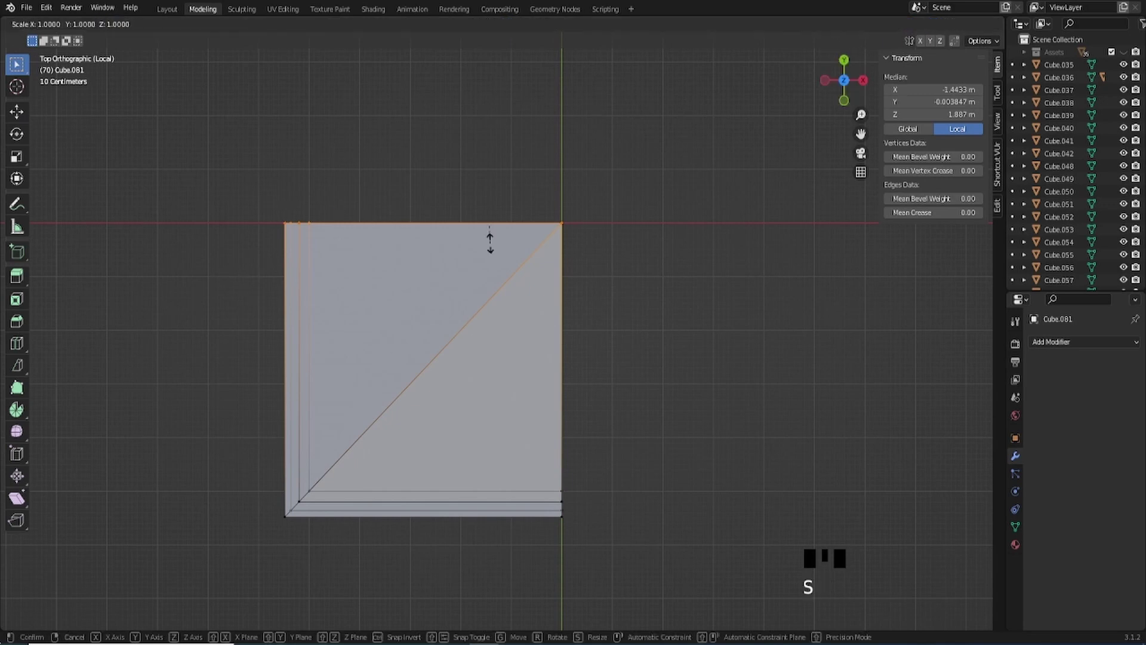
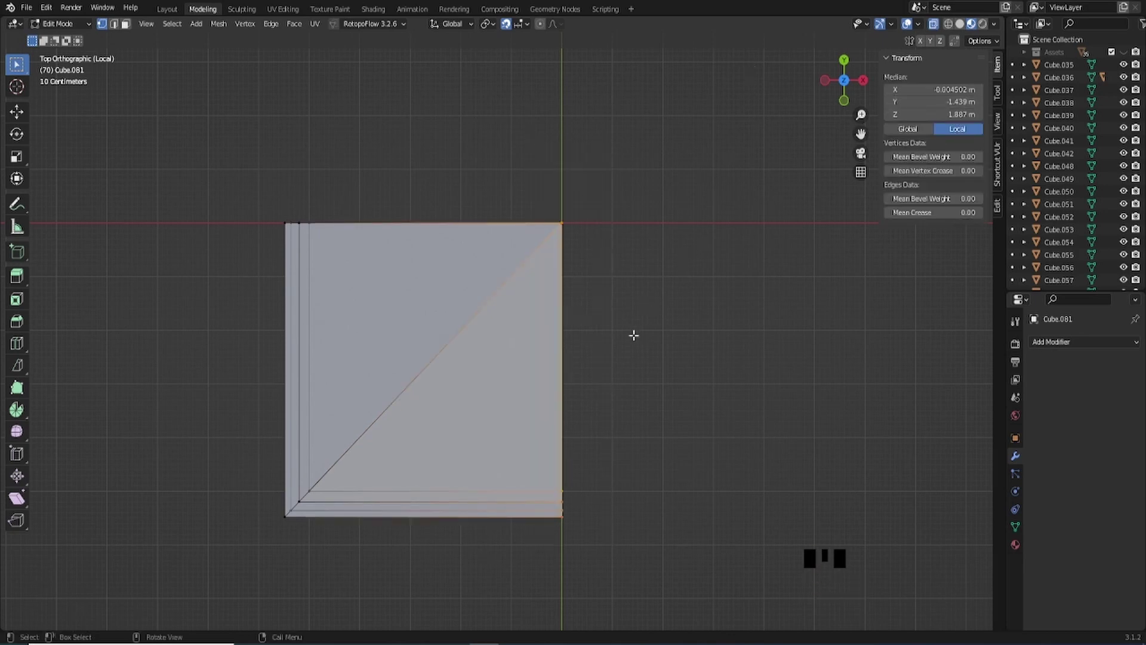
{"action": "key", "text": "s"}
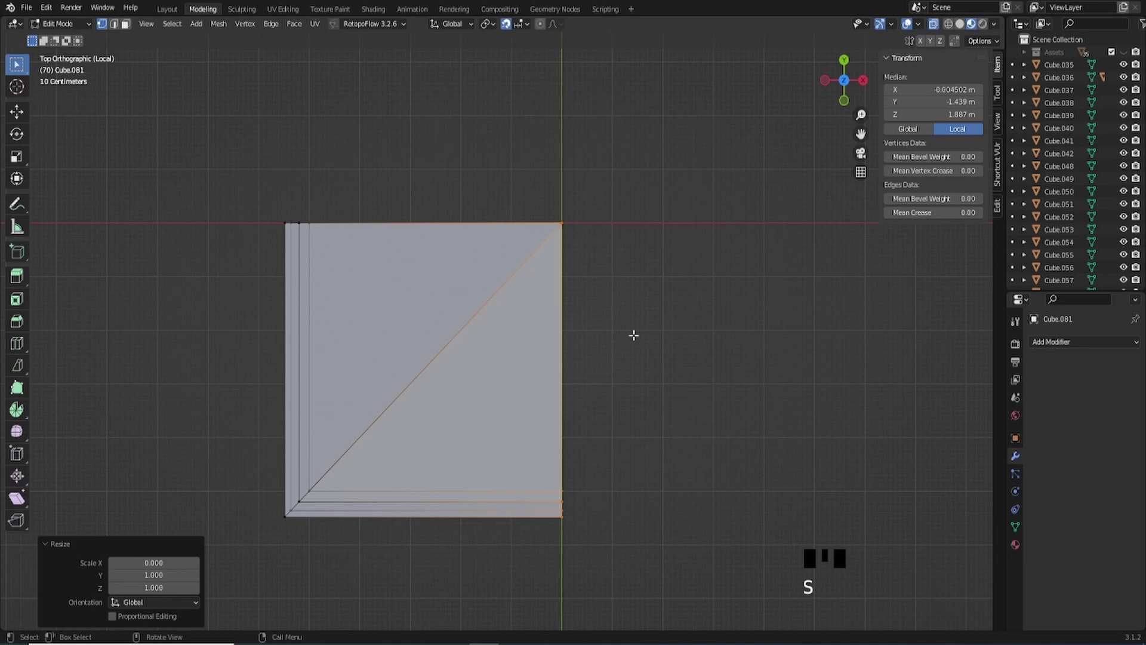
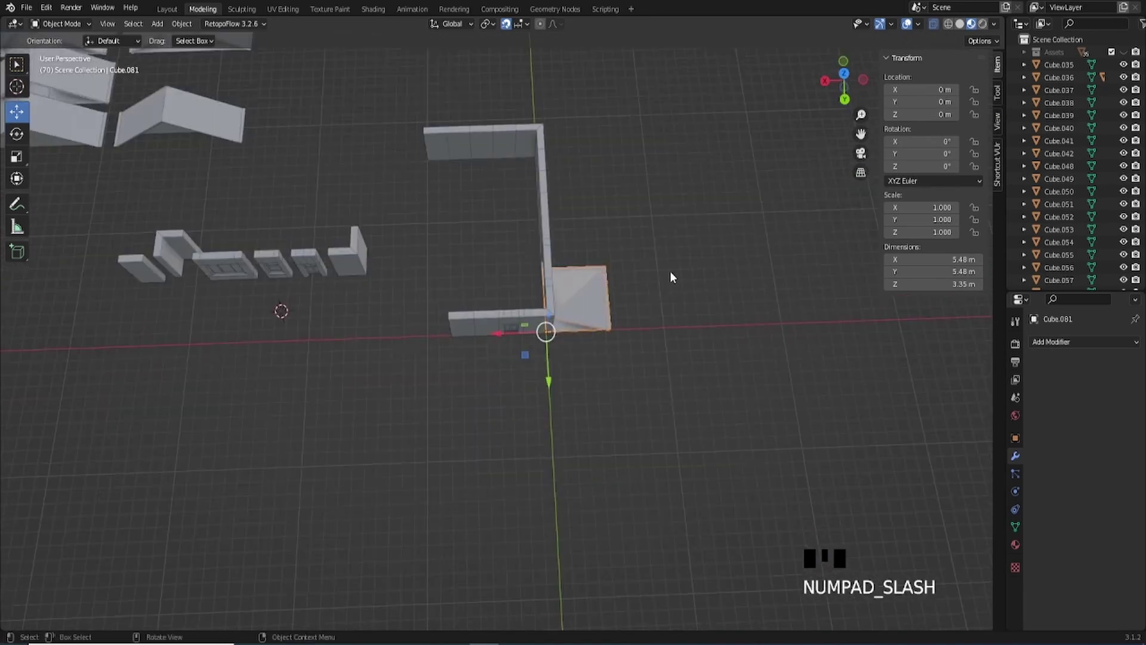
Duplicate the corner roof piece and rotate the copy −90° around Z at the corner.
{"action": "scroll", "scroll_direction": "down", "scroll_amount": 3}
{"action": "left_click_drag", "start_coordinate": [598, 271], "coordinate": [527, 241]}
{"action": "scroll", "scroll_direction": "up", "scroll_amount": 3}
{"action": "left_click_drag", "start_coordinate": [474, 232], "coordinate": [572, 314]}
{"action": "left_click", "coordinate": [573, 314]}
{"action": "left_click_drag", "start_coordinate": [643, 369], "coordinate": [593, 364]}
{"action": "key", "text": "shift+d"}
{"action": "left_click", "coordinate": [465, 325]}
{"action": "key", "text": "shift+d"}
{"action": "left_click", "coordinate": [412, 316]}
{"action": "key", "text": "shift+d"}
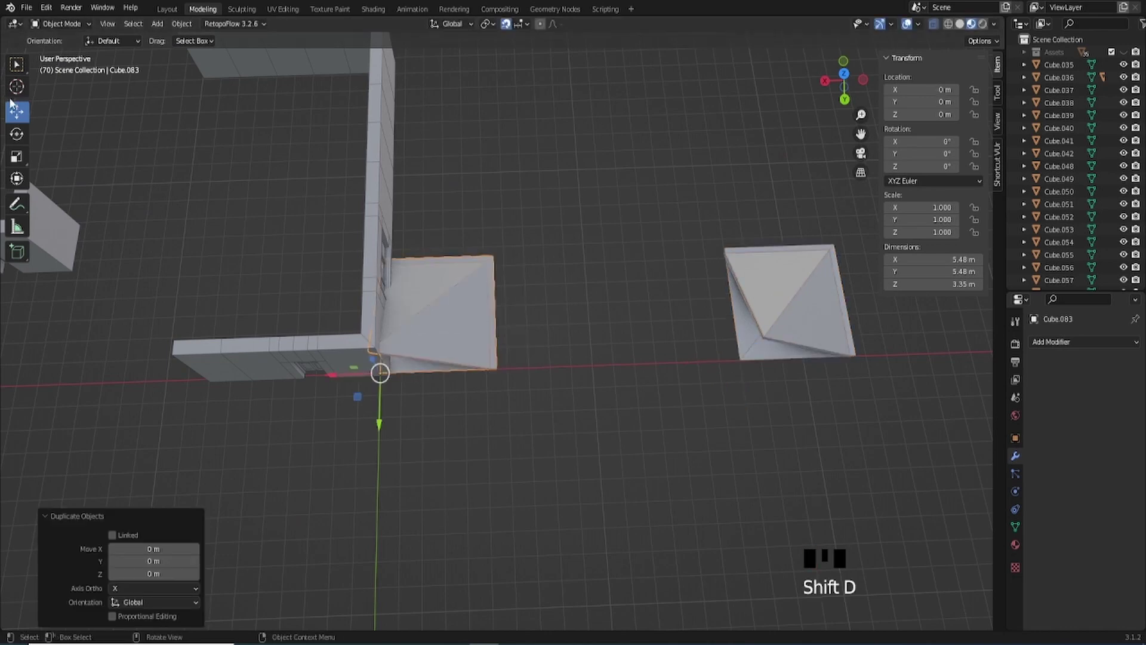
{"action": "left_click_drag", "start_coordinate": [28, 138], "coordinate": [422, 397]}
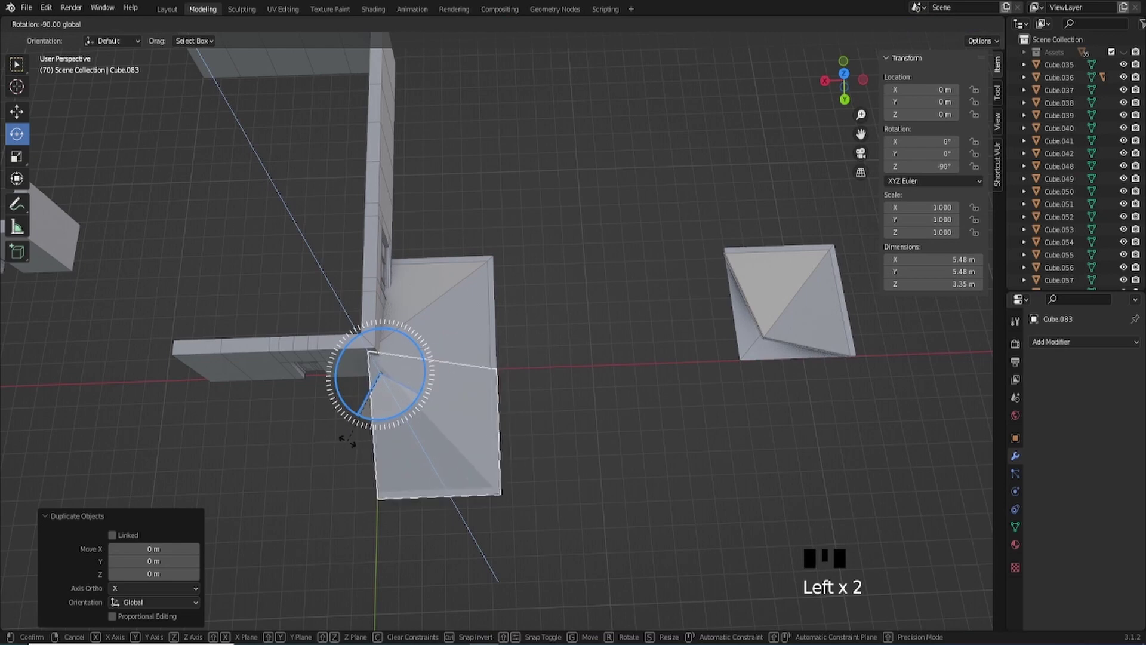
Make further copies and rotate each a quarter turn so four pieces close the hip roof.
{"action": "key", "text": "shift+d"}
{"action": "left_click", "coordinate": [436, 339]}
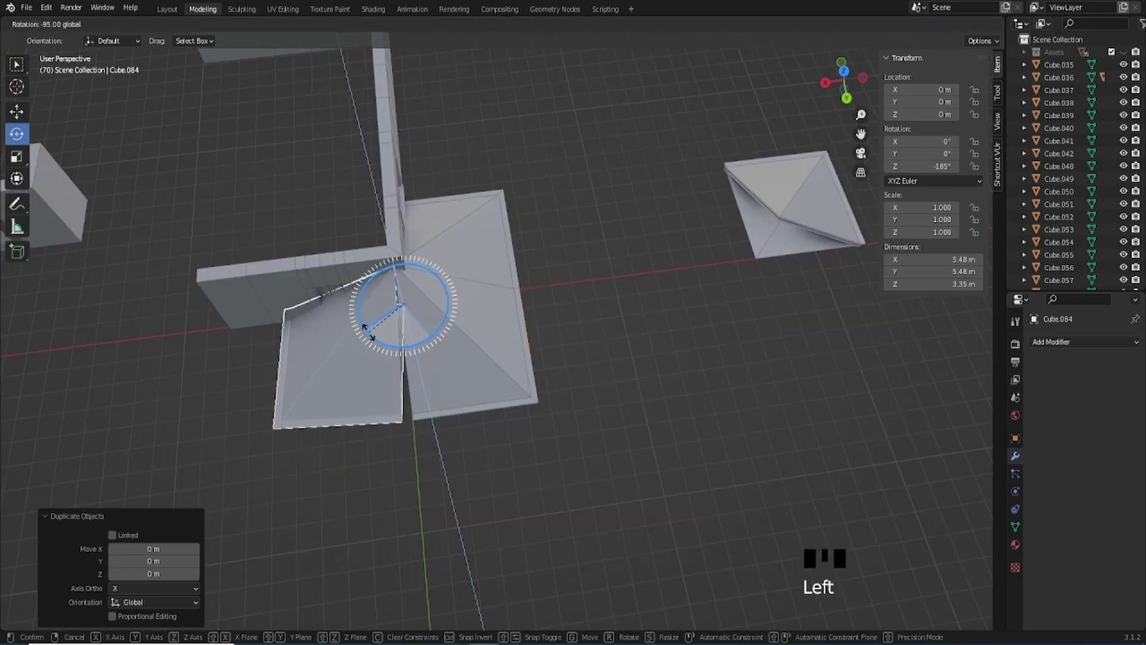
{"action": "left_click_drag", "start_coordinate": [418, 347], "coordinate": [679, 161]}
{"action": "left_click", "coordinate": [678, 162]}
{"action": "left_click_drag", "start_coordinate": [583, 179], "coordinate": [394, 502]}
{"action": "left_click", "coordinate": [393, 502]}
{"action": "key", "text": "KP_Decimal"}
{"action": "scroll", "scroll_direction": "down", "scroll_amount": 3}
{"action": "left_click_drag", "start_coordinate": [434, 416], "coordinate": [367, 441]}
{"action": "left_click", "coordinate": [367, 441]}
{"action": "left_click", "coordinate": [540, 410]}
{"action": "left_click", "coordinate": [530, 341]}
Raise the assembled hip roof 4 m over the walls and copy it into the roof row at Y −31 m.
{"action": "left_click_drag", "start_coordinate": [23, 120], "coordinate": [446, 341]}
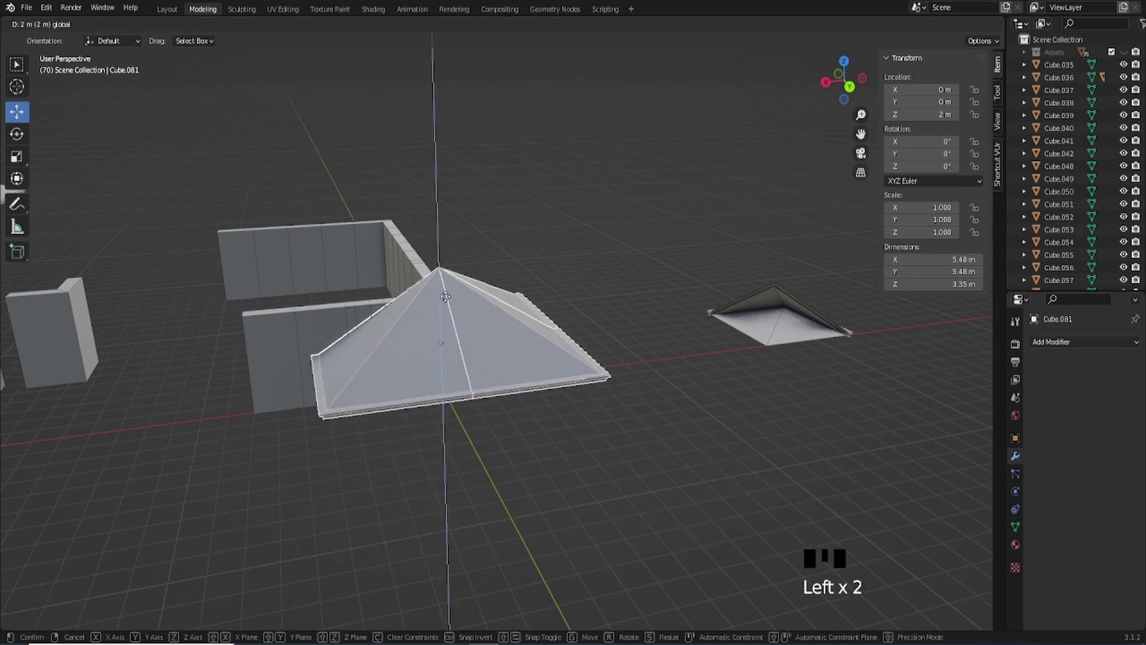
{"action": "left_click_drag", "start_coordinate": [468, 287], "coordinate": [657, 378]}
{"action": "left_click", "coordinate": [657, 378]}
{"action": "scroll", "scroll_direction": "down", "scroll_amount": 3}
{"action": "left_click_drag", "start_coordinate": [518, 332], "coordinate": [278, 97]}
{"action": "left_click", "coordinate": [278, 97]}
{"action": "left_click_drag", "start_coordinate": [528, 292], "coordinate": [435, 219]}
{"action": "scroll", "scroll_direction": "down", "scroll_amount": 3}
{"action": "middle_click", "coordinate": [441, 222]}
{"action": "key", "text": "shift+d"}
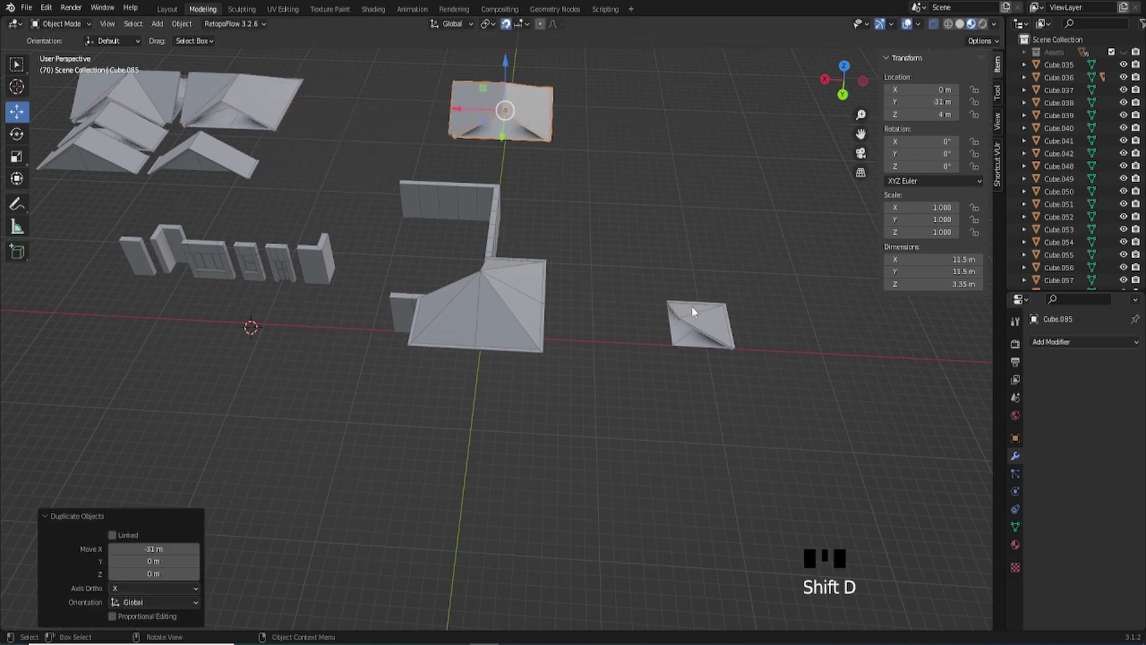
Move the hip roof over the walls to test the fit, then move it back.
{"action": "left_click", "coordinate": [737, 207]}
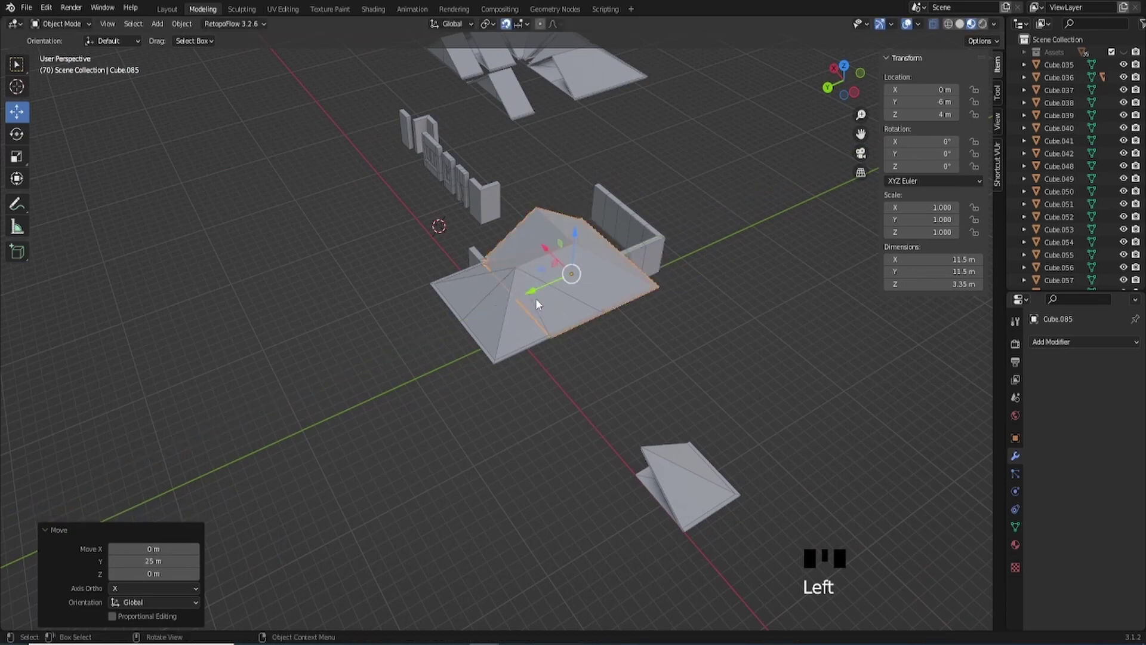
{"action": "key", "text": "KP_Decimal"}
{"action": "scroll", "scroll_direction": "down", "scroll_amount": 3}
{"action": "left_click_drag", "start_coordinate": [436, 357], "coordinate": [496, 320]}
{"action": "scroll", "scroll_direction": "up", "scroll_amount": 3}
{"action": "left_click_drag", "start_coordinate": [475, 275], "coordinate": [517, 351]}
{"action": "scroll", "scroll_direction": "down", "scroll_amount": 3}
{"action": "left_click_drag", "start_coordinate": [490, 382], "coordinate": [487, 360]}
{"action": "left_click", "coordinate": [487, 360]}
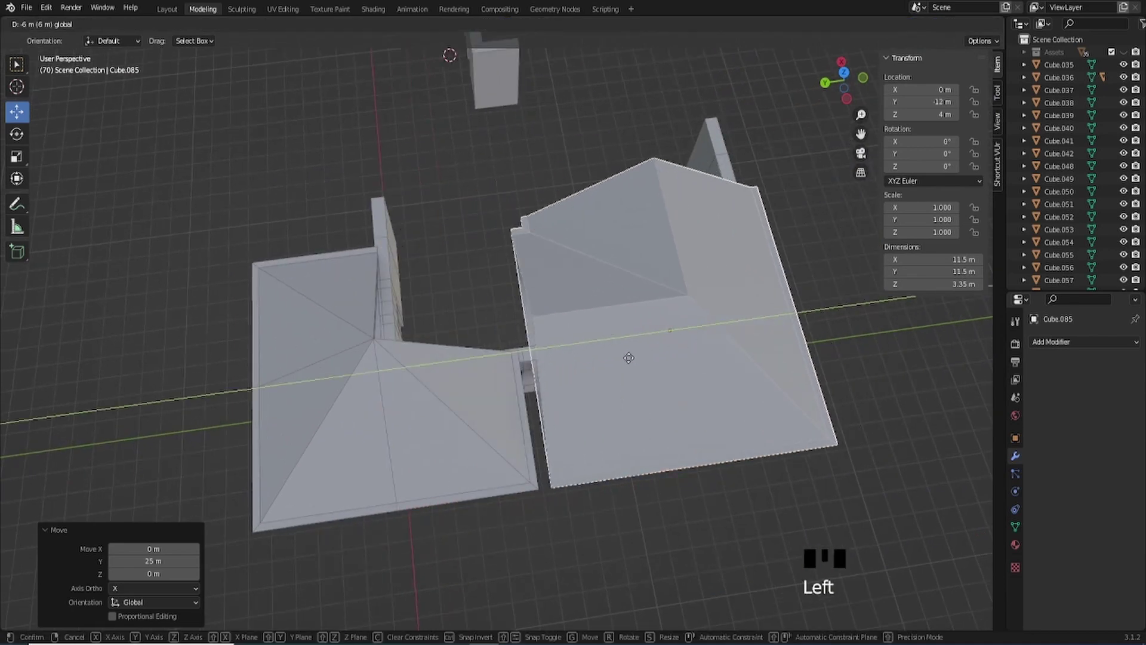
{"action": "scroll", "scroll_direction": "down", "scroll_amount": 3}
{"action": "left_click_drag", "start_coordinate": [586, 327], "coordinate": [618, 383]}
{"action": "scroll", "scroll_direction": "down", "scroll_amount": 3}
{"action": "left_click_drag", "start_coordinate": [546, 380], "coordinate": [522, 403]}
{"action": "scroll", "scroll_direction": "up", "scroll_amount": 3}
{"action": "left_click_drag", "start_coordinate": [530, 391], "coordinate": [652, 216]}
{"action": "scroll", "scroll_direction": "down", "scroll_amount": 3}
{"action": "left_click_drag", "start_coordinate": [627, 258], "coordinate": [557, 318]}
Delete the leftover roof pieces and reset the corner roof piece's location to the origin with Alt+G.
{"action": "key", "text": "Delete"}
{"action": "scroll", "scroll_direction": "down", "scroll_amount": 3}
{"action": "left_click_drag", "start_coordinate": [560, 412], "coordinate": [542, 426]}
{"action": "scroll", "scroll_direction": "up", "scroll_amount": 3}
{"action": "left_click", "coordinate": [487, 456]}
{"action": "key", "text": "Delete"}
{"action": "left_click", "coordinate": [515, 454]}
{"action": "left_click", "coordinate": [532, 415]}
{"action": "left_click", "coordinate": [658, 446]}
{"action": "left_click_drag", "start_coordinate": [551, 422], "coordinate": [637, 447]}
{"action": "left_click_drag", "start_coordinate": [640, 434], "coordinate": [635, 427]}
{"action": "scroll", "scroll_direction": "up", "scroll_amount": 3}
{"action": "left_click_drag", "start_coordinate": [636, 429], "coordinate": [653, 443]}
{"action": "key", "text": "alt+g"}
Start rotating the corner roof piece around Z at the wall corner toward −90°.
{"action": "left_click_drag", "start_coordinate": [513, 430], "coordinate": [509, 406]}
{"action": "scroll", "scroll_direction": "up", "scroll_amount": 3}
{"action": "left_click", "coordinate": [517, 540]}
{"action": "scroll", "scroll_direction": "down", "scroll_amount": 3}
{"action": "left_click_drag", "start_coordinate": [560, 498], "coordinate": [20, 134]}
{"action": "left_click_drag", "start_coordinate": [20, 133], "coordinate": [576, 522]}
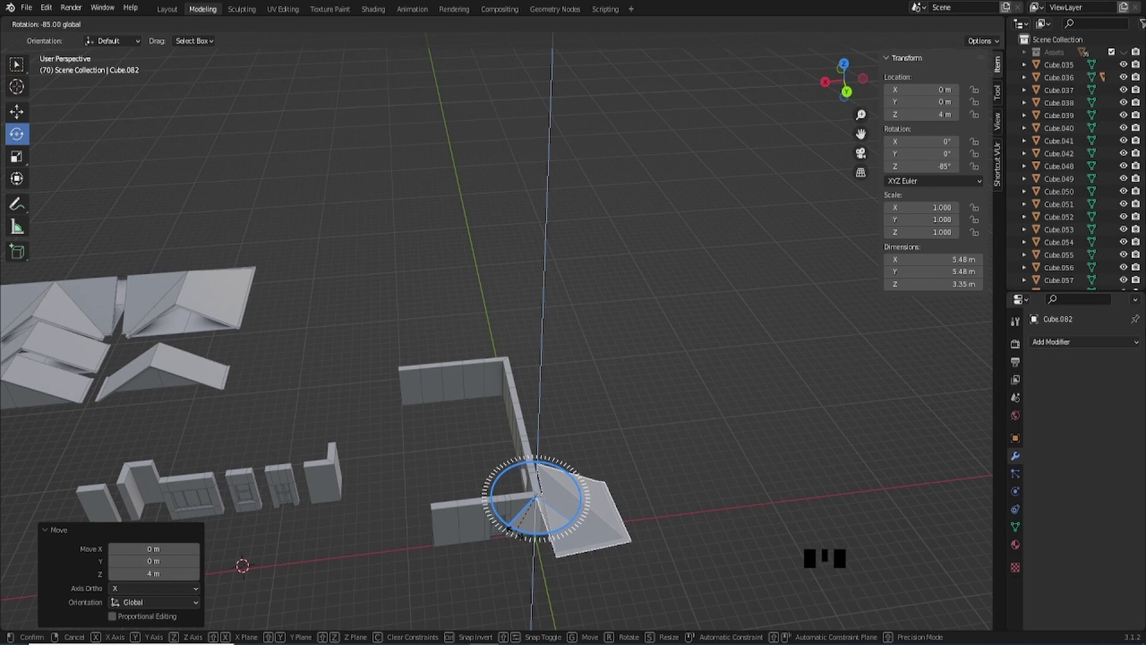
Finish the −90° turn, apply all transforms via quick favourites, and start moving it toward X 59 m, Y −31 m.
{"action": "left_click_drag", "start_coordinate": [708, 486], "coordinate": [674, 439]}
{"action": "key", "text": "q"}
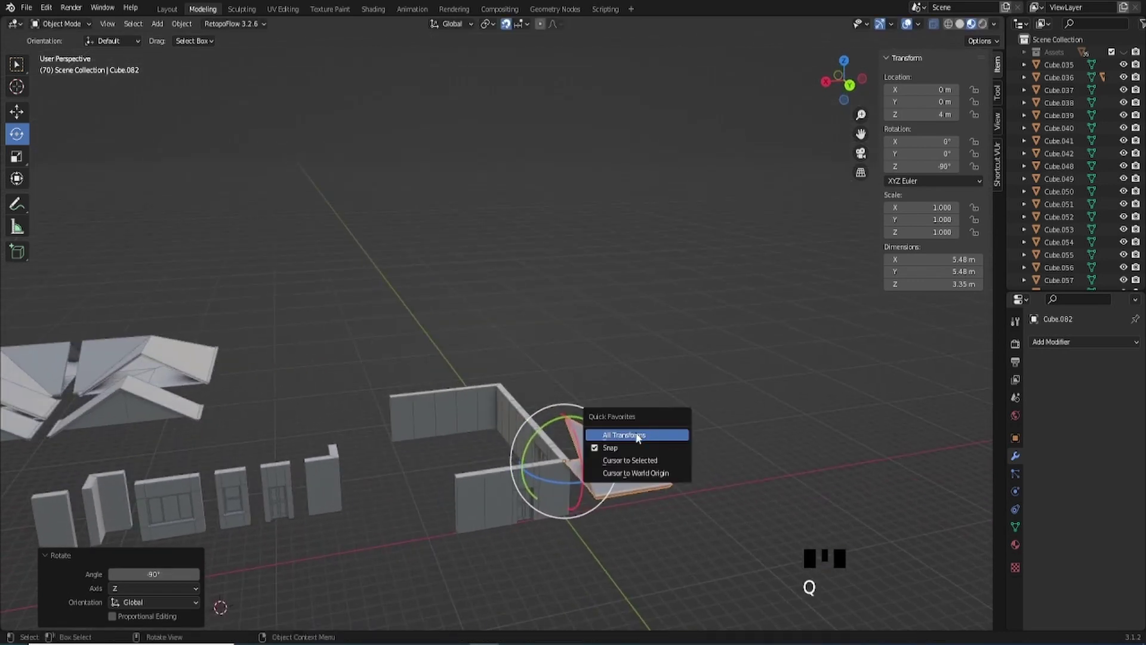
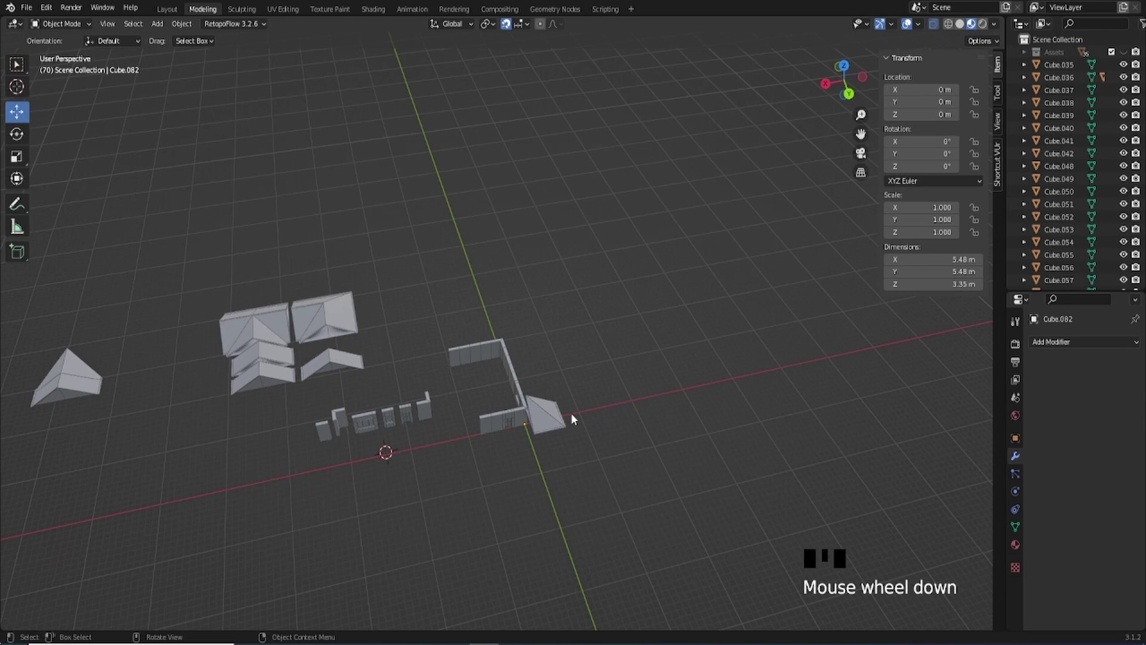
{"action": "left_click", "coordinate": [559, 430]}
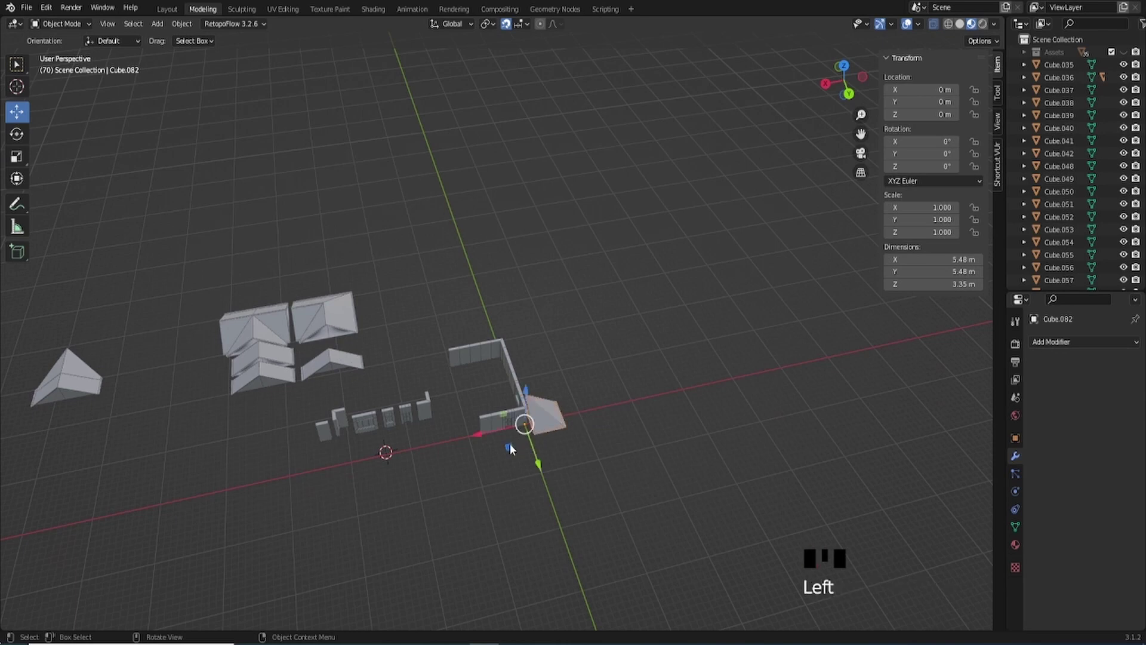
{"action": "left_click", "coordinate": [516, 448]}
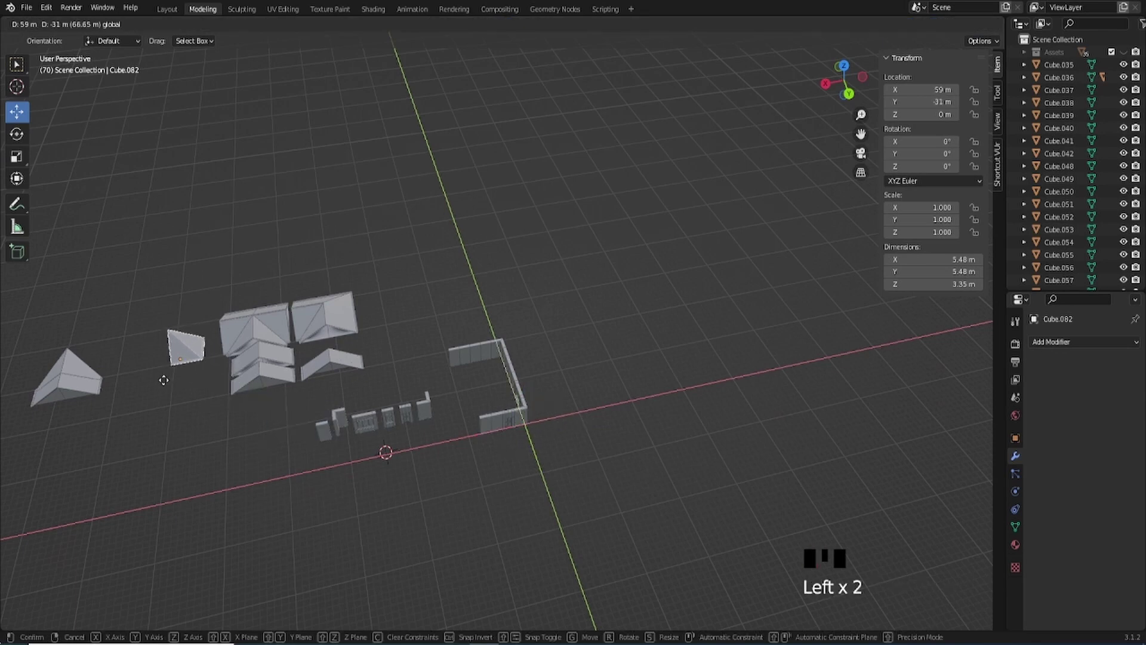
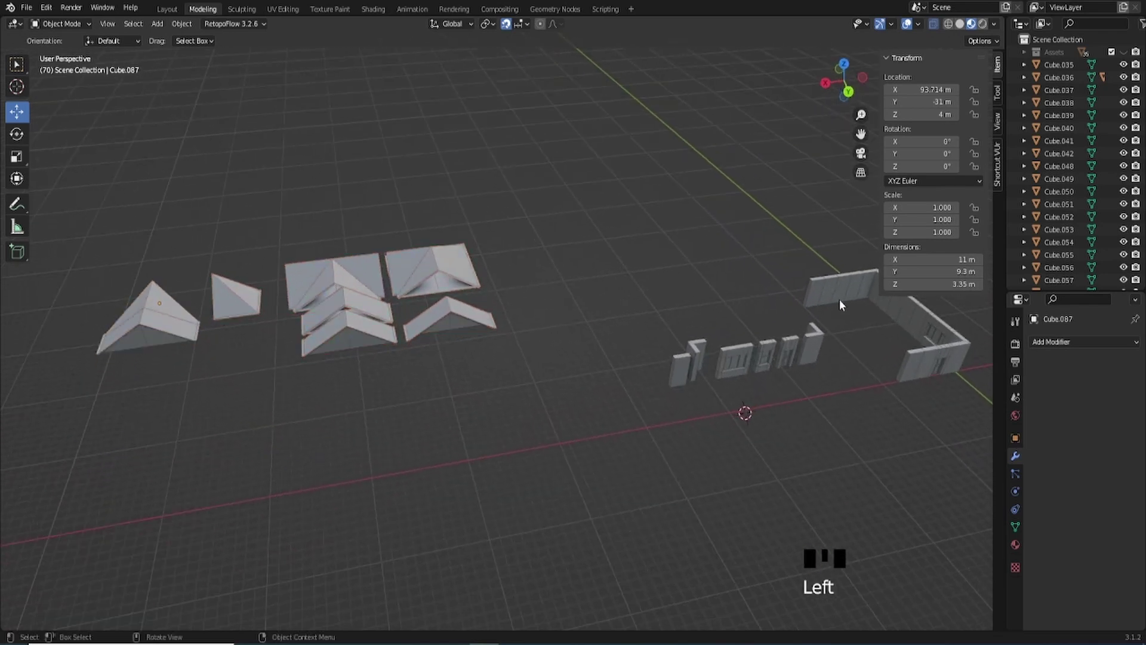
Orbit and tilt the view along the kit rows to check the roof variants' spacing.
{"action": "left_click_drag", "start_coordinate": [820, 326], "coordinate": [424, 289]}
{"action": "scroll", "scroll_direction": "down", "scroll_amount": 3}
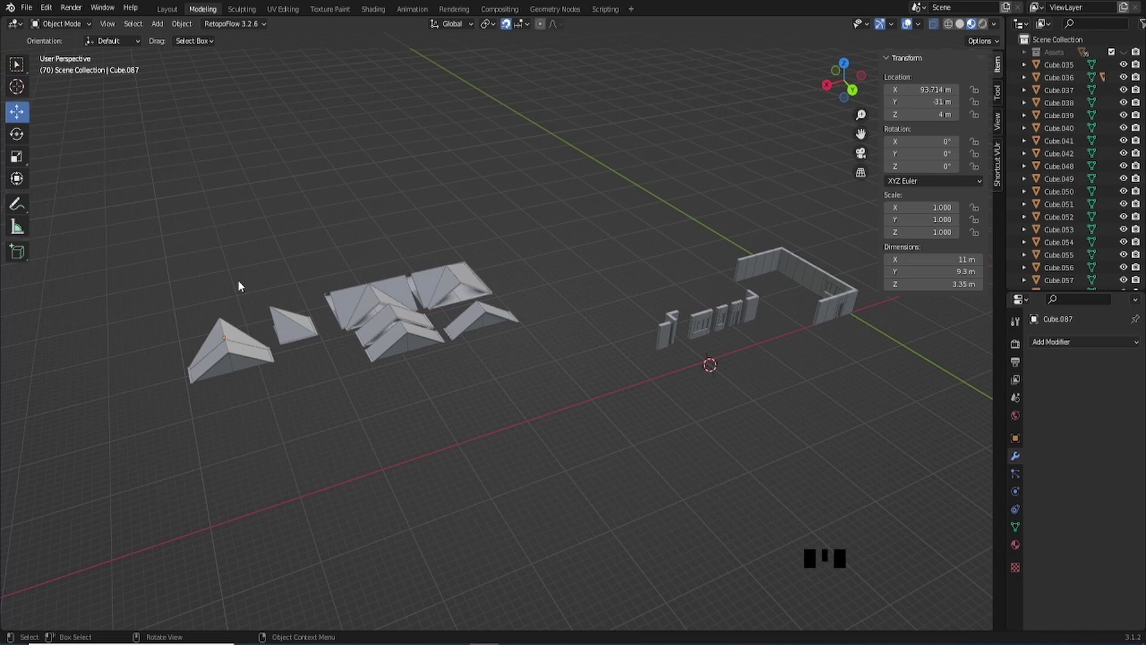
{"action": "left_click_drag", "start_coordinate": [780, 310], "coordinate": [702, 283]}
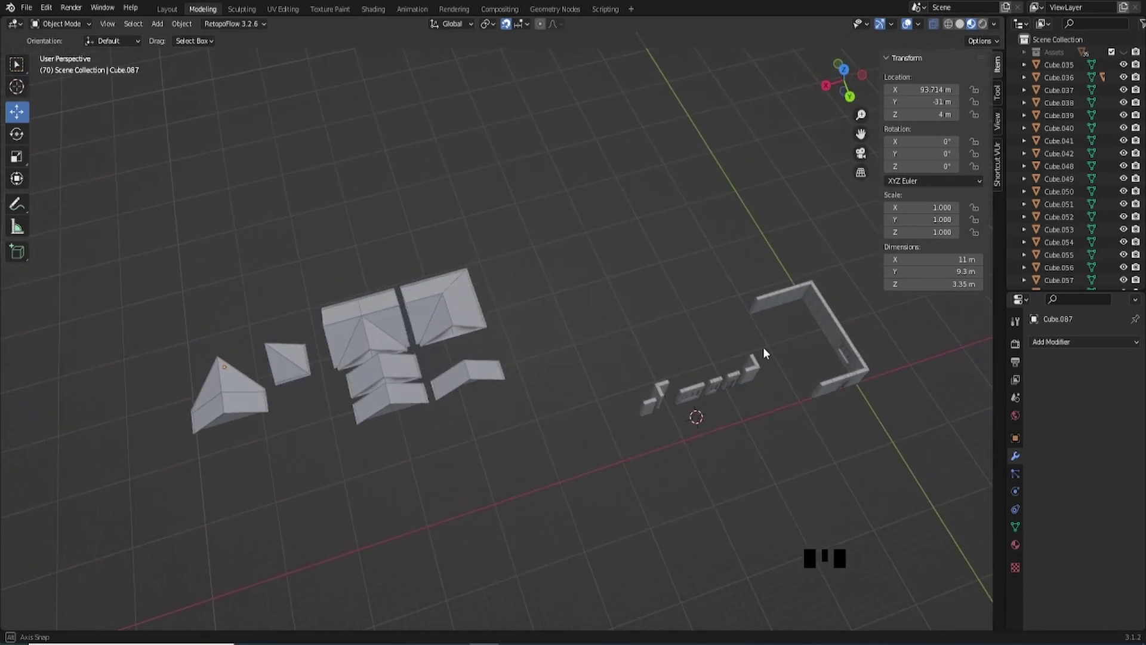